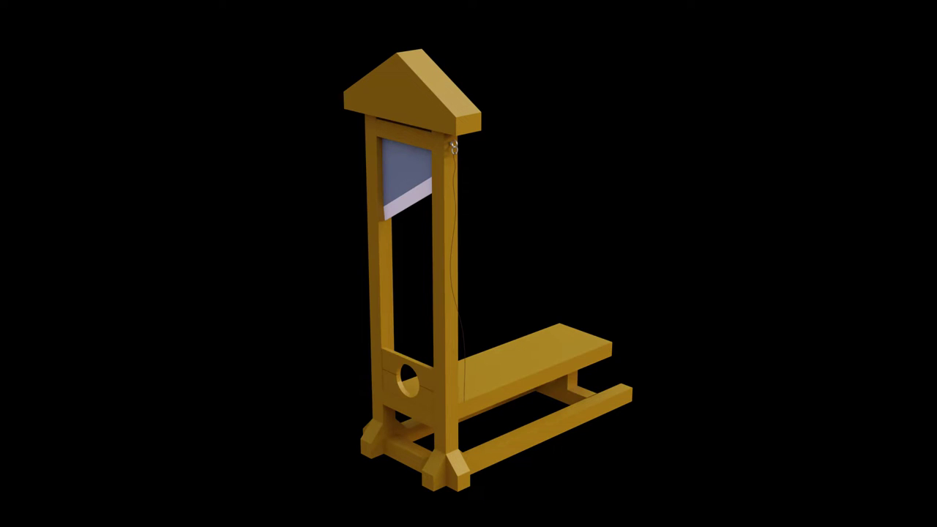
Try an along-normals extrusion on the cube, undo it, and switch to individual-face extrusion
click(364, 276)
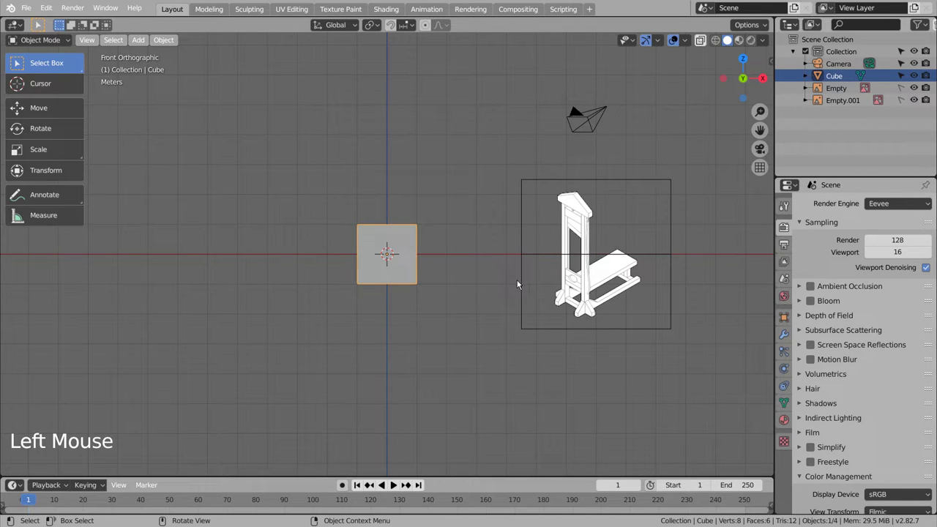
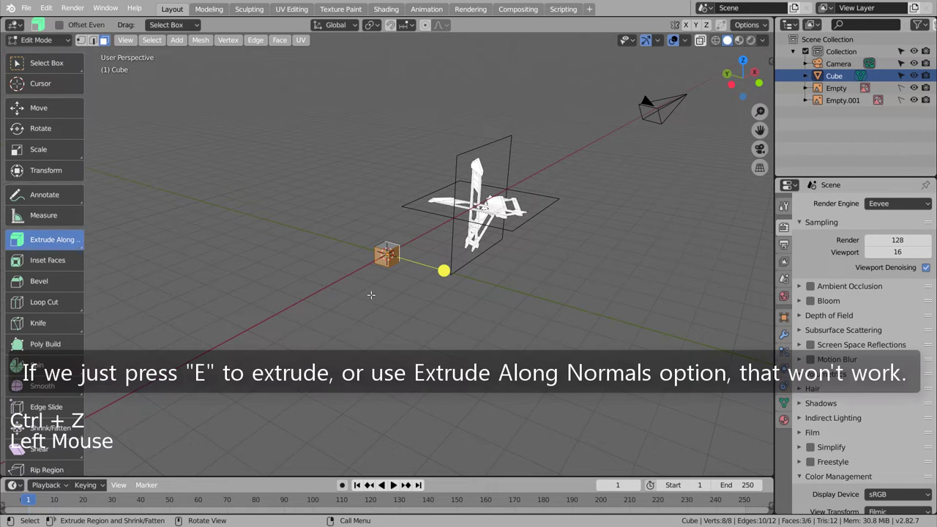
click(450, 274)
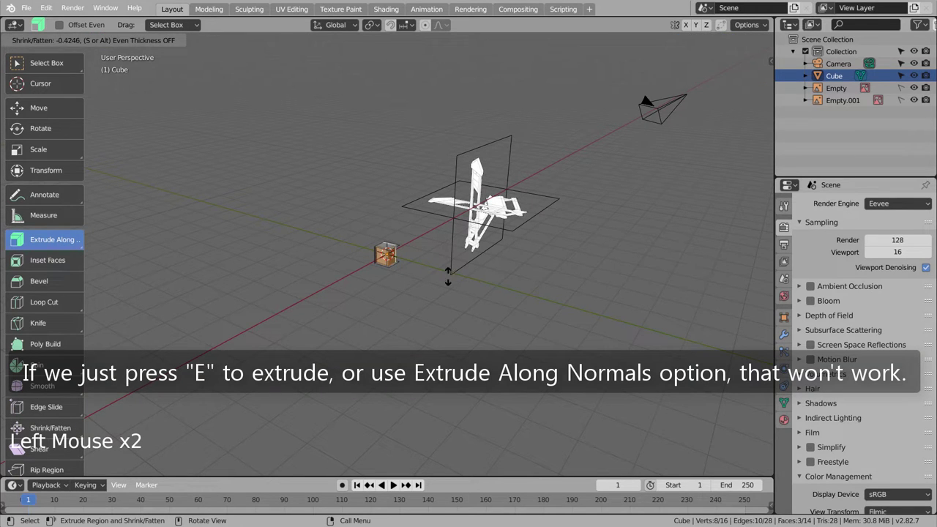
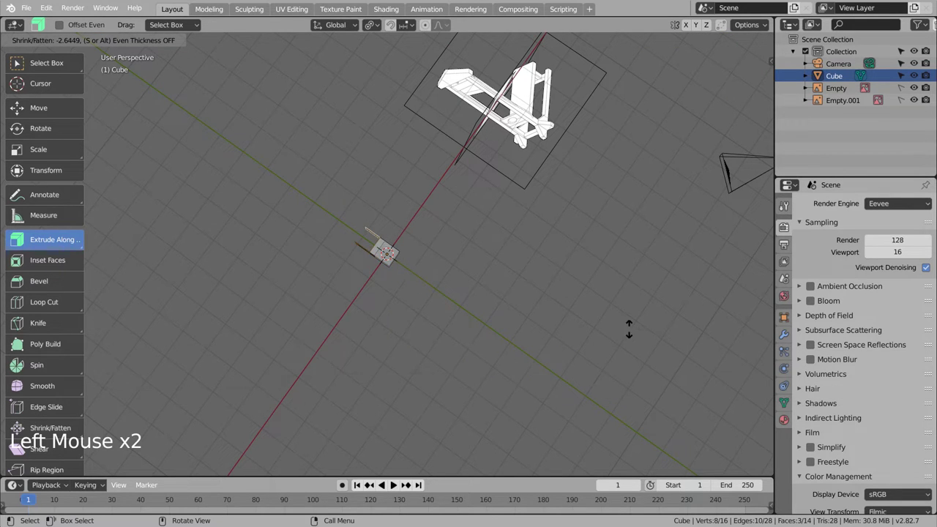
key(ctrl+z)
click(66, 246)
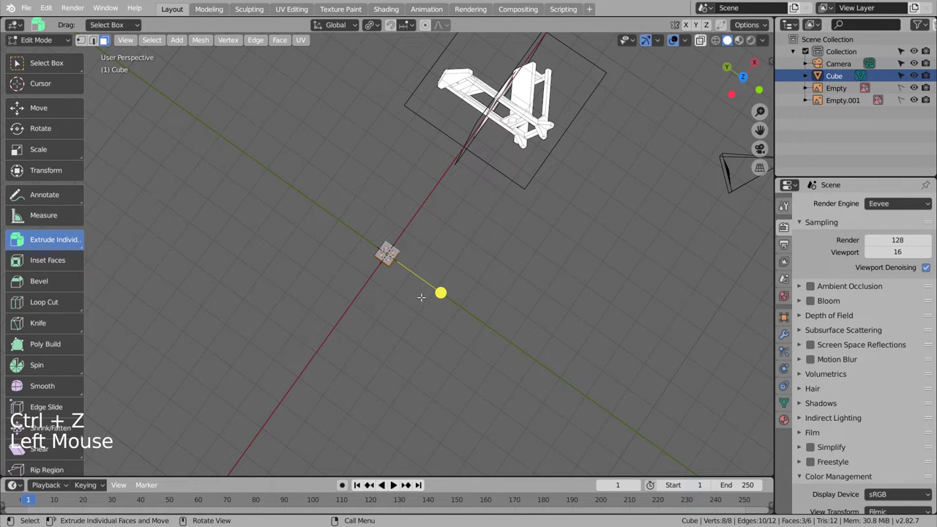
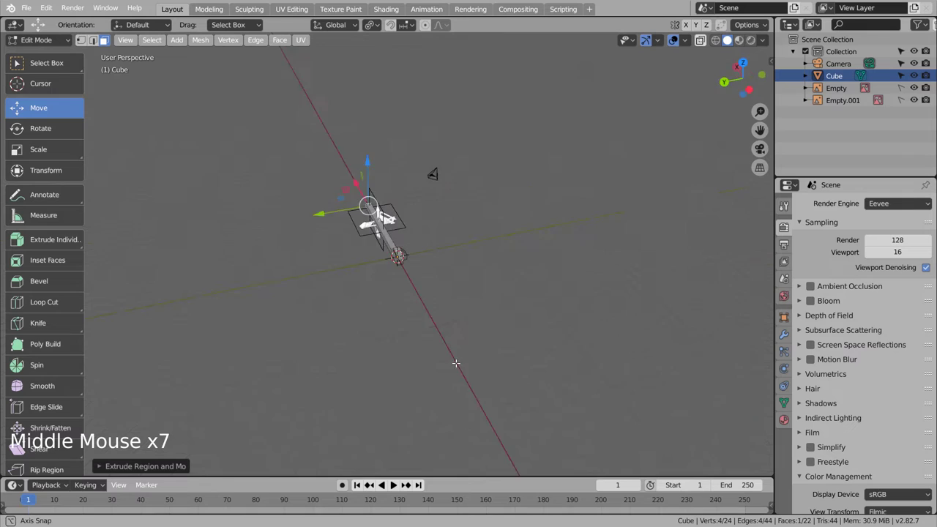
Leave Edit Mode and orbit around the extruded beam to check its shape
key(Tab)
scroll(up, 3)
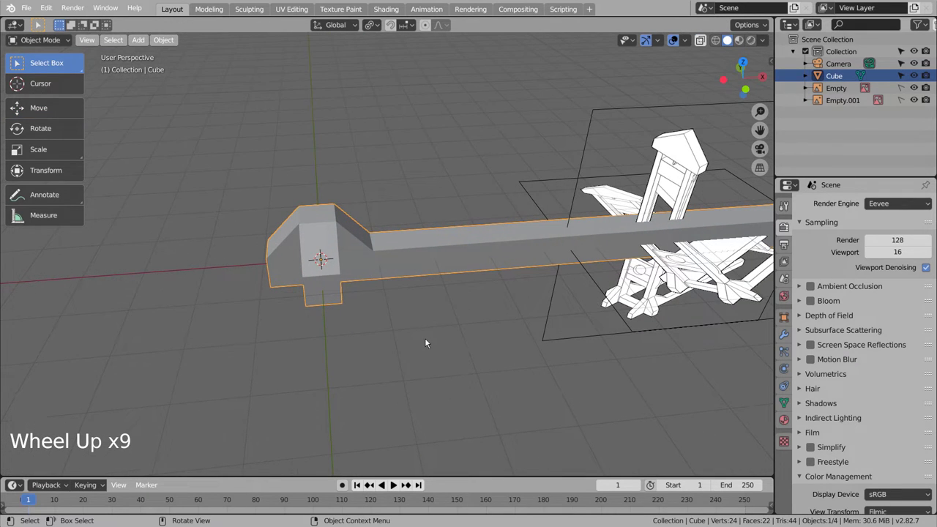
middle_click(392, 334)
middle_click(515, 334)
middle_click(519, 334)
middle_click(522, 332)
middle_click(537, 332)
middle_click(426, 309)
middle_click(469, 310)
Return to mesh editing and start a loop cut around the beam
key(Tab)
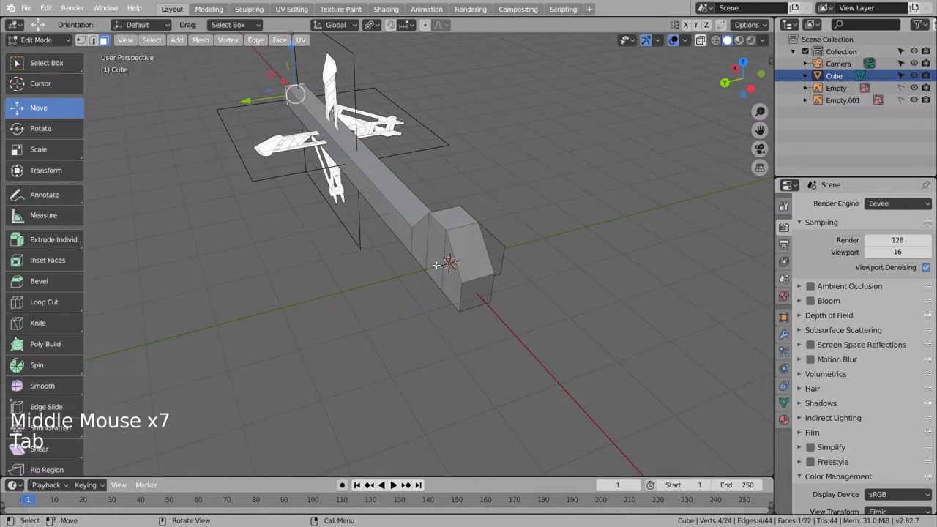
key(ctrl+r)
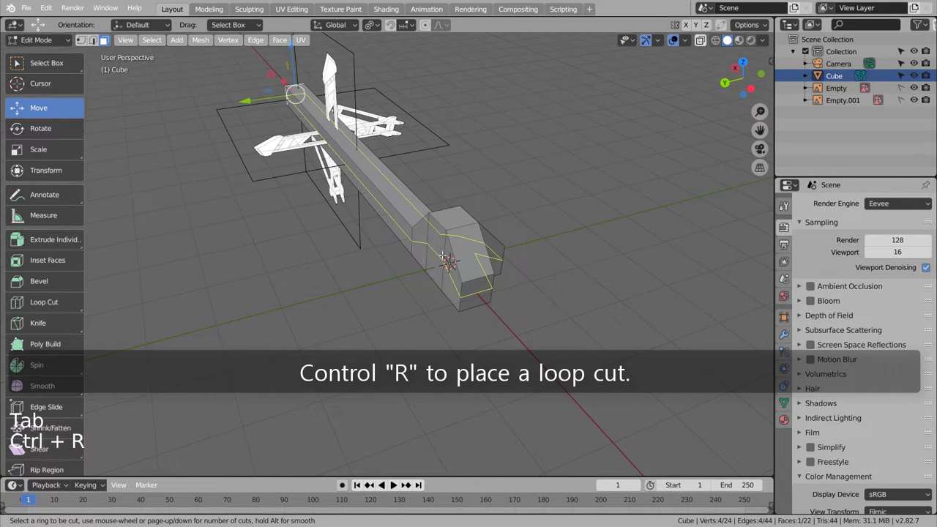
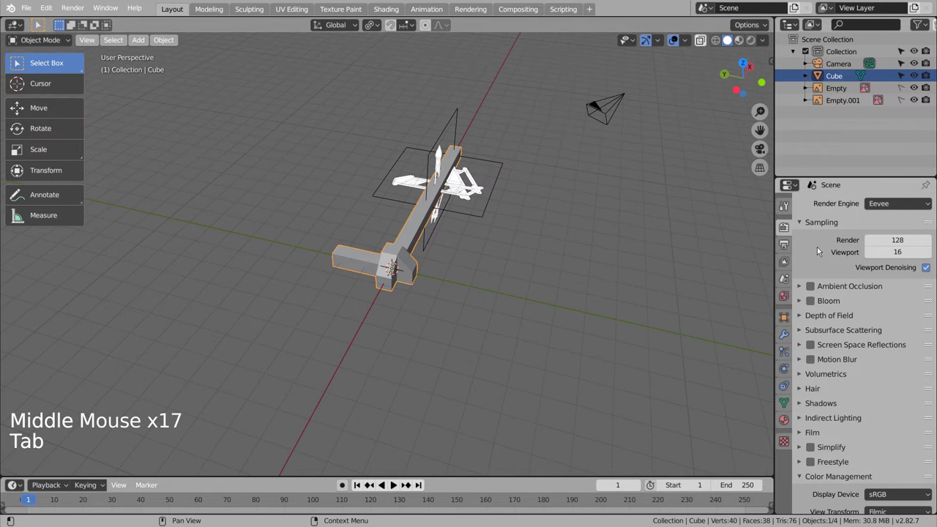
Add a Mirror modifier to the beam mirroring across Y instead of X
click(787, 336)
click(879, 208)
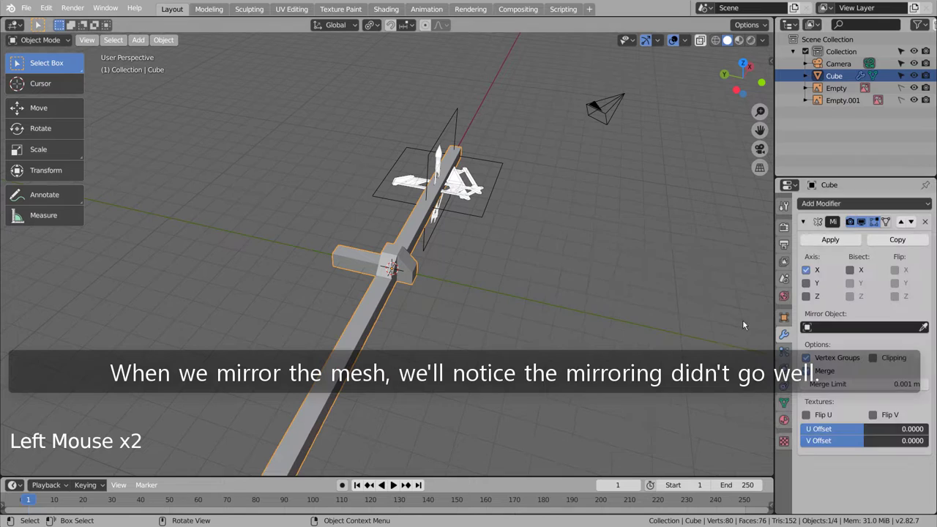
click(829, 284)
click(817, 275)
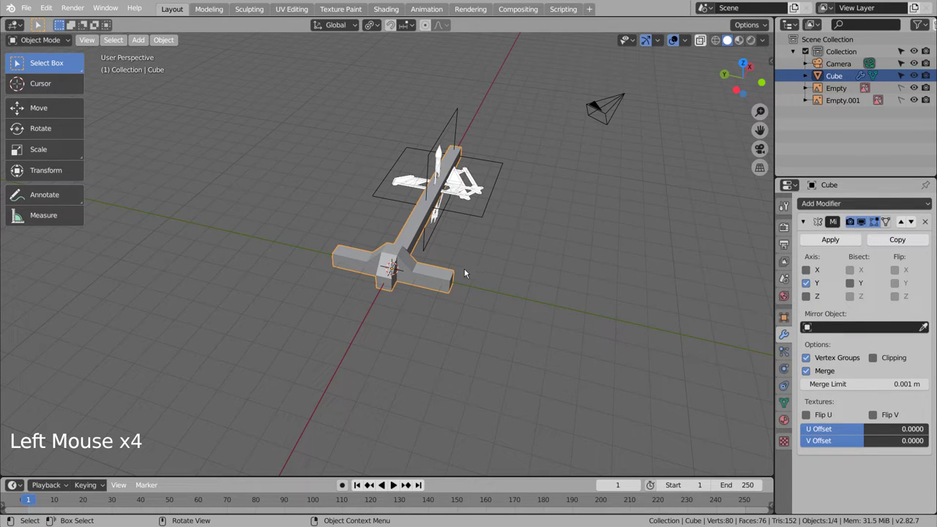
key(g)
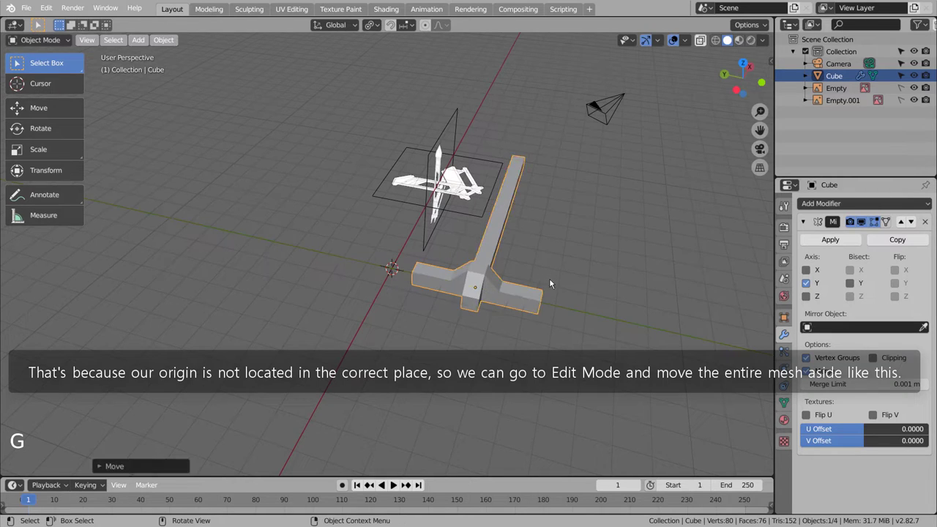
key(ctrl+z)
scroll(up, 3)
Slide the whole beam mesh along Y away from center so the mirrored halves form the base frame
key(Tab)
key(a)
key(g)
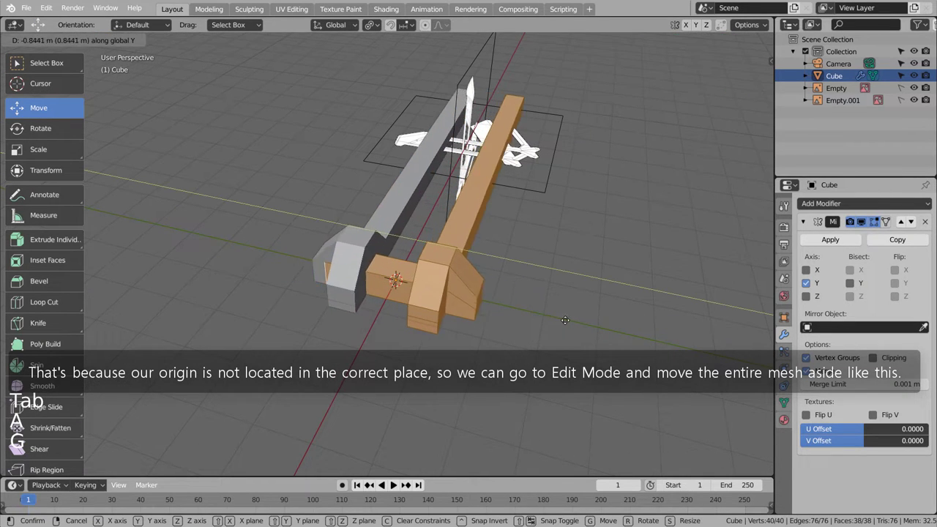
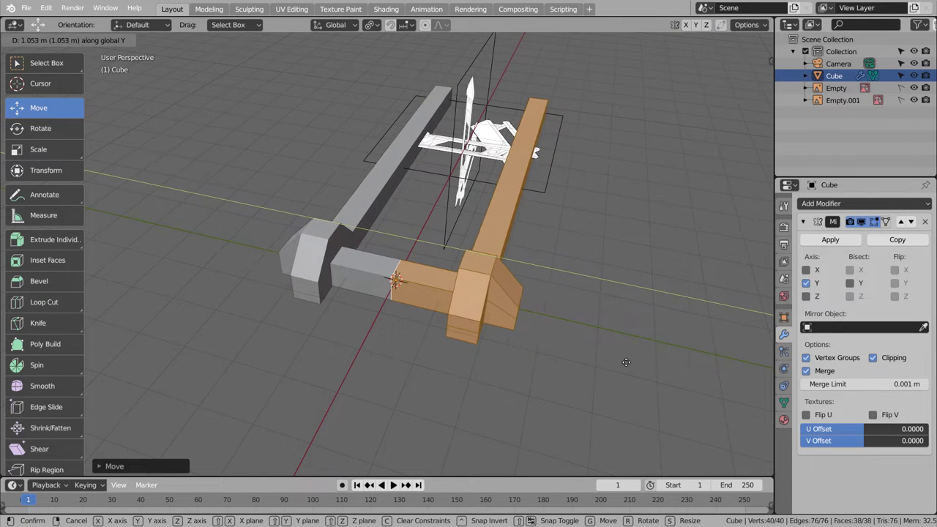
key(Tab)
middle_click(660, 380)
key(shift+z)
middle_click(564, 343)
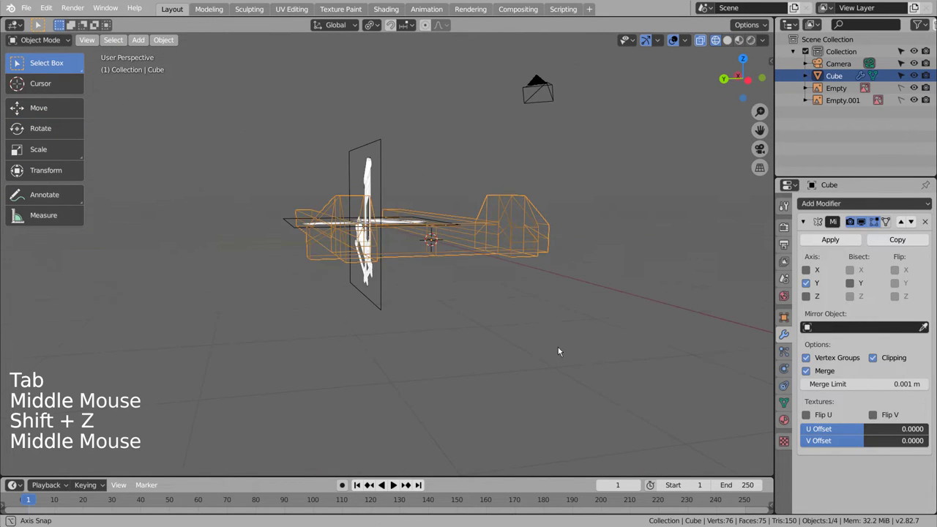
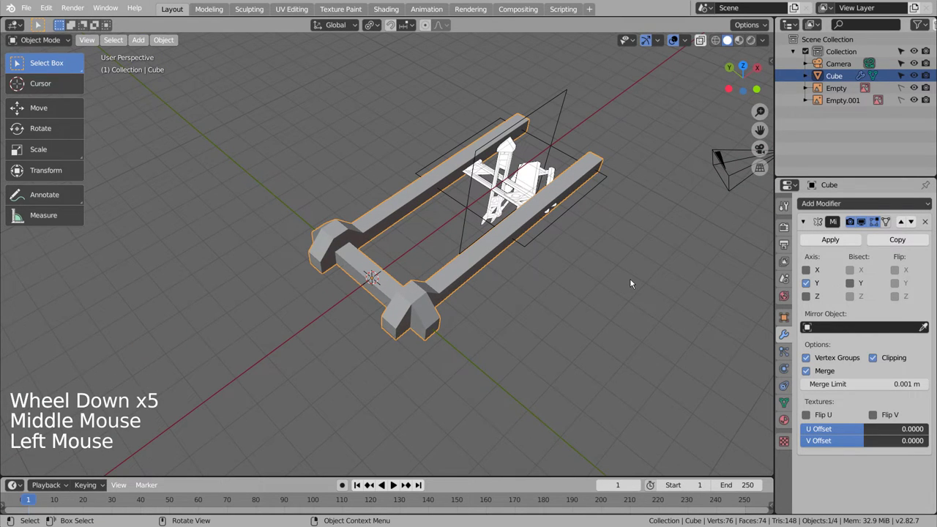
Extrude the foot top faces upward into tall posts and duplicate the selected faces
key(g)
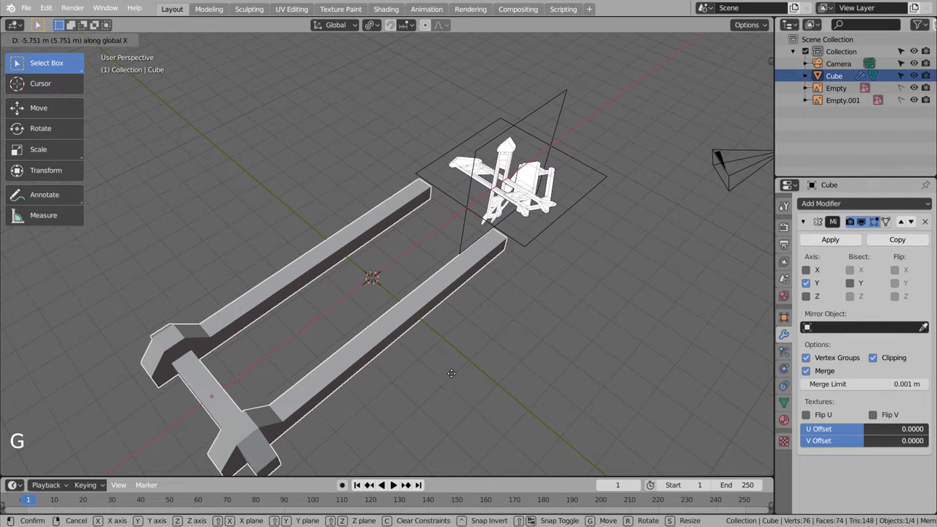
middle_click(529, 317)
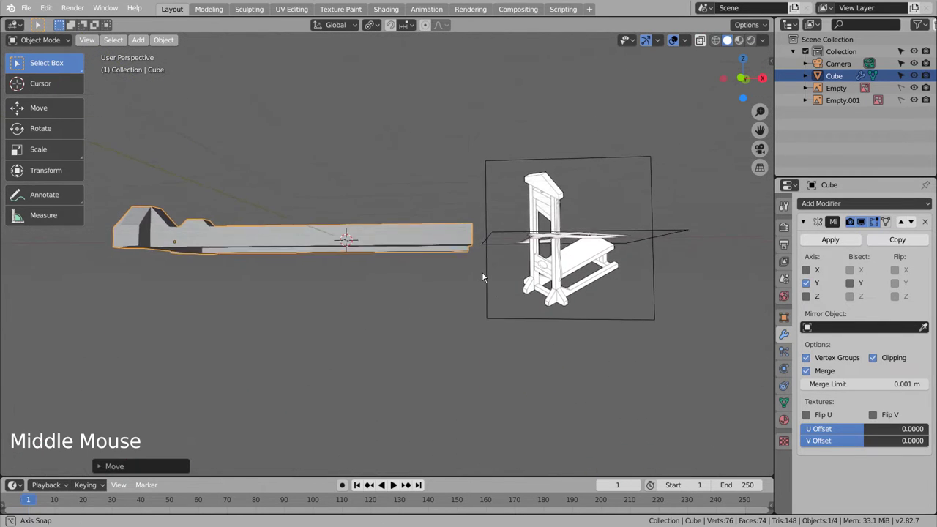
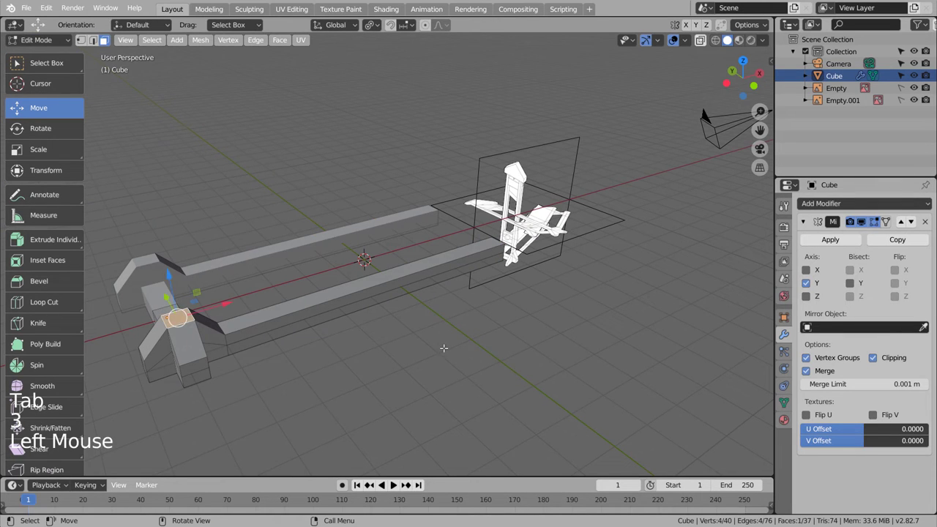
key(e)
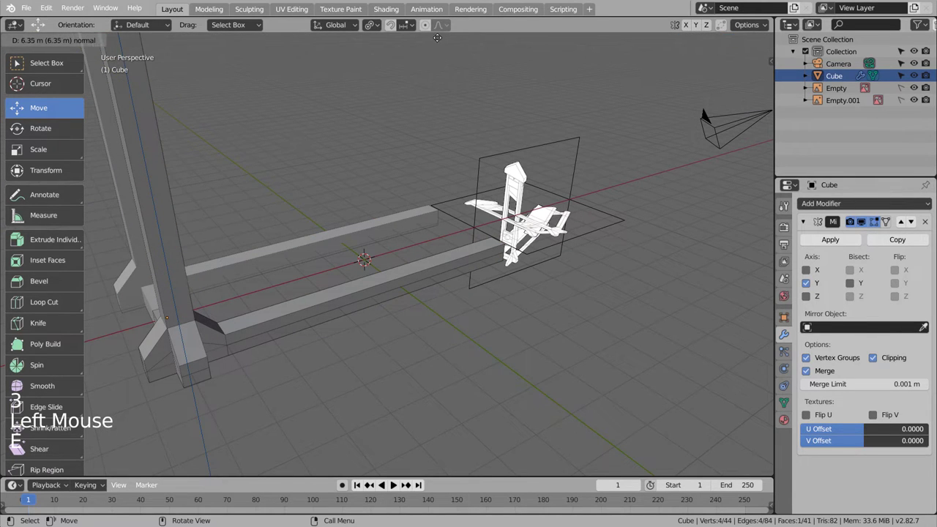
scroll(down, 3)
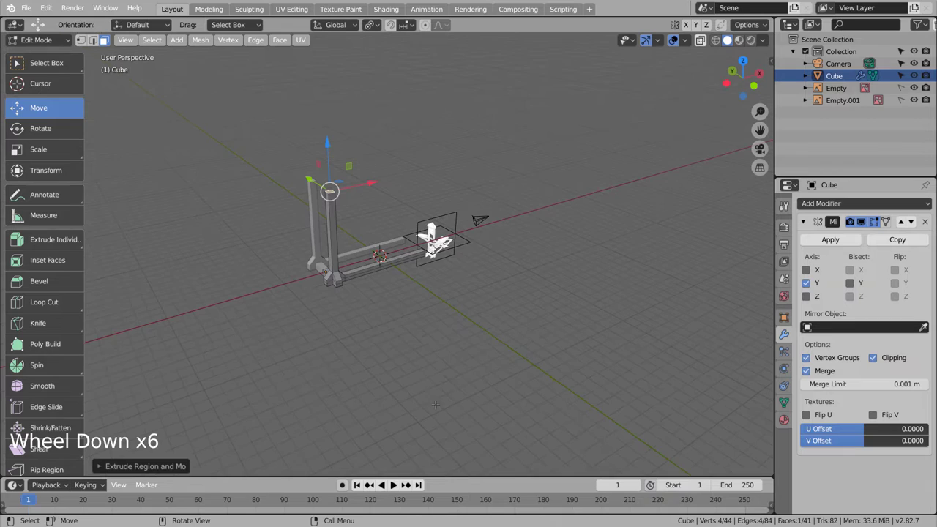
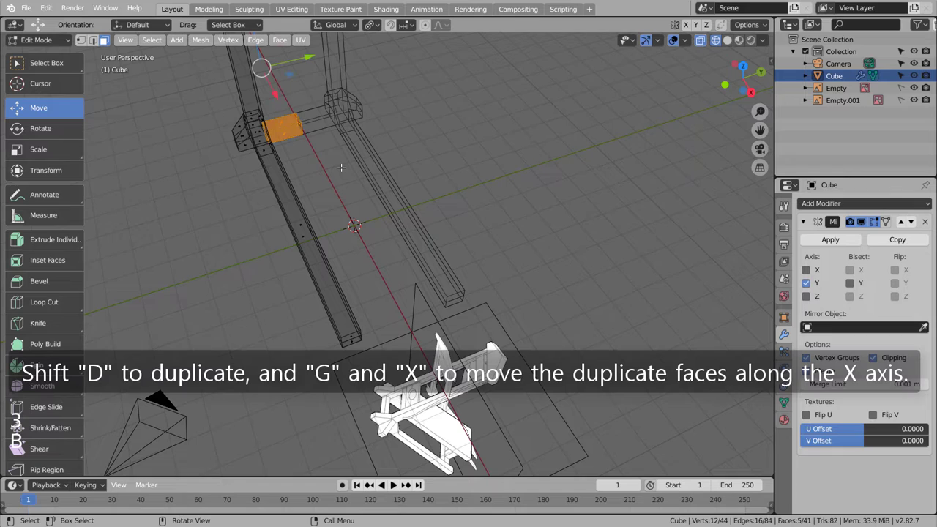
key(shift+d)
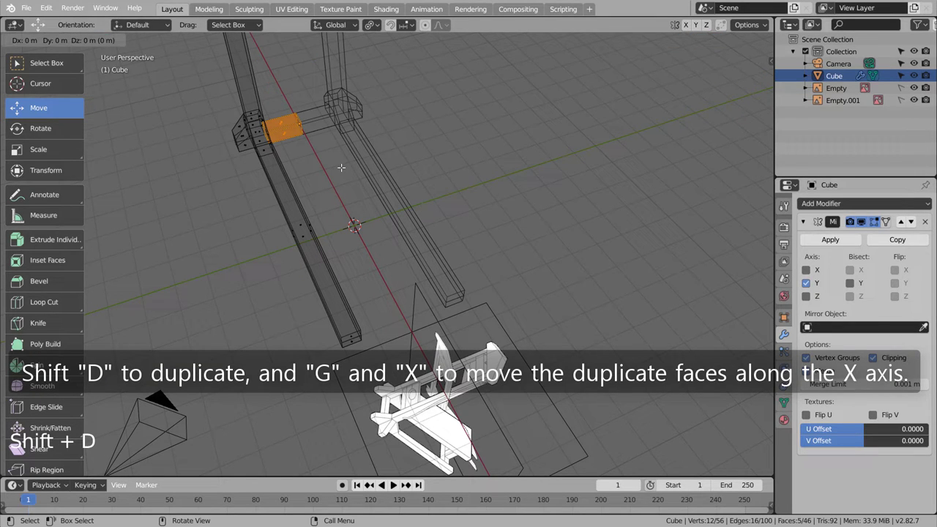
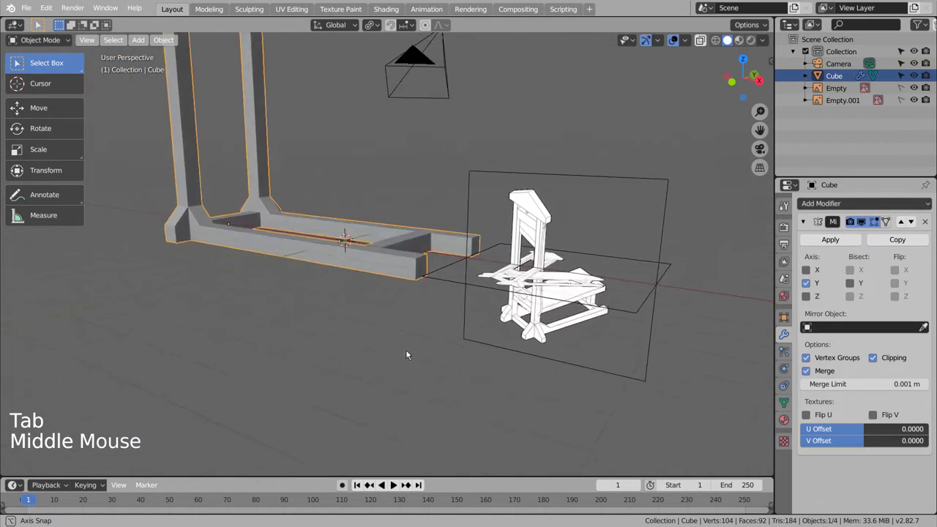
Add a second cube from front view and raise it 3 m upward
click(382, 315)
middle_click(388, 325)
key(KP_1)
key(shift+a)
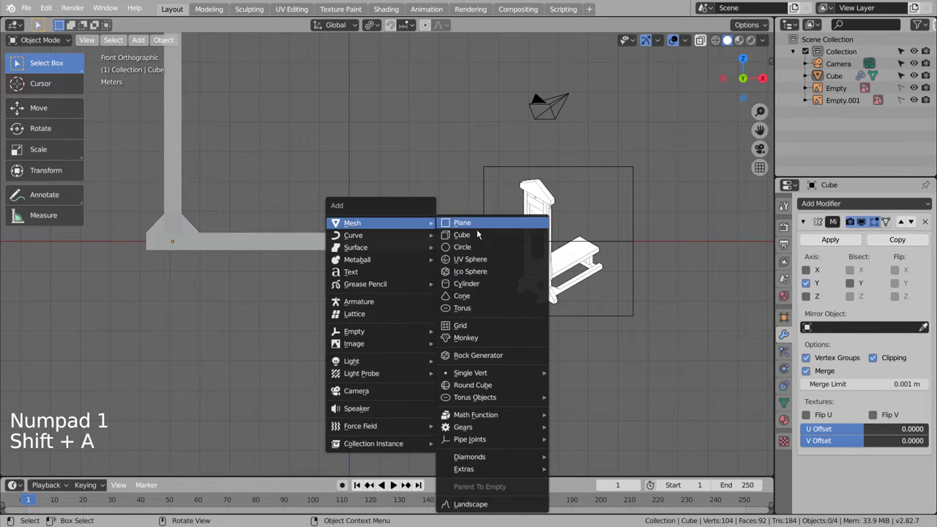
key(s)
key(g)
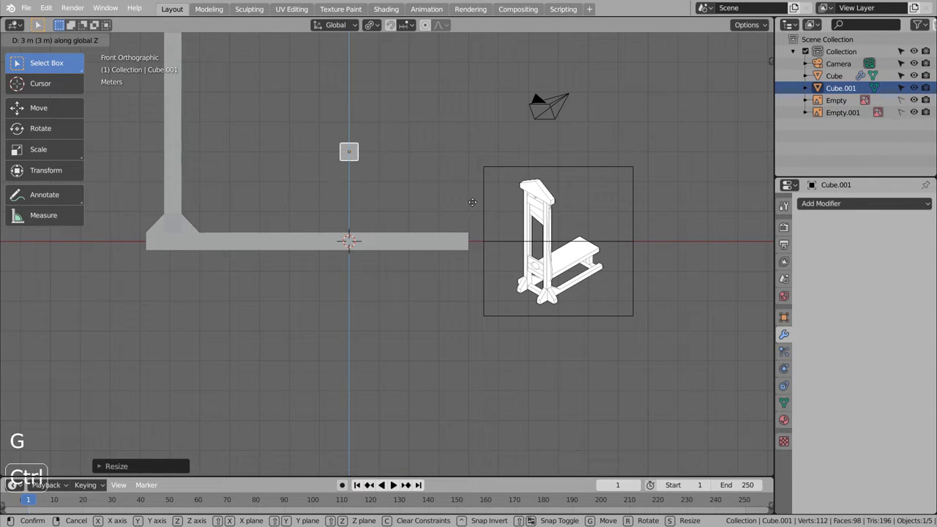
middle_click(289, 217)
scroll(down, 3)
middle_click(354, 270)
From top view move the new cube 6 m along X beside the upright post
key(KP_7)
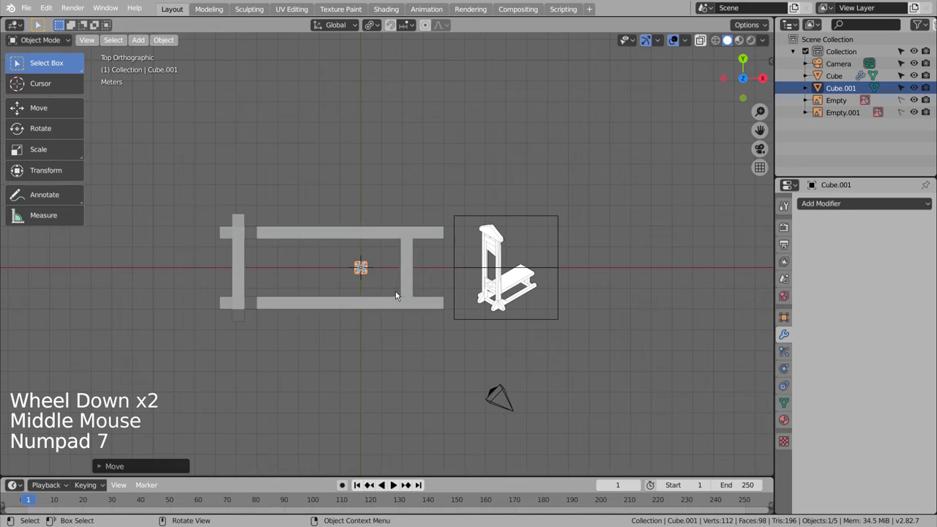
key(g)
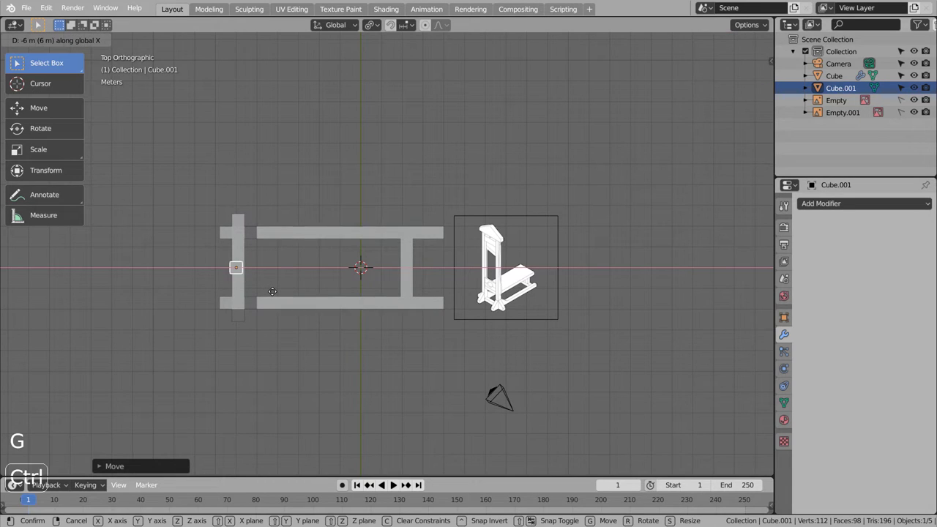
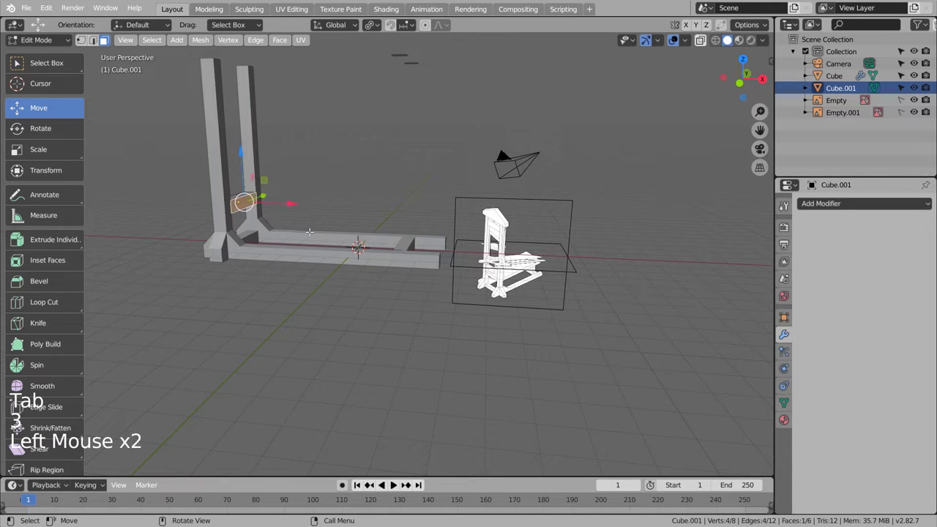
key(KP_7)
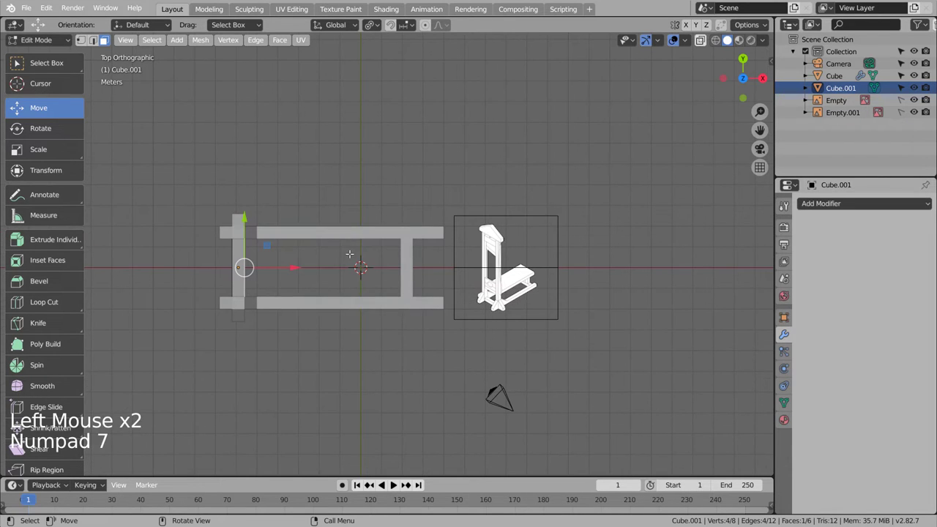
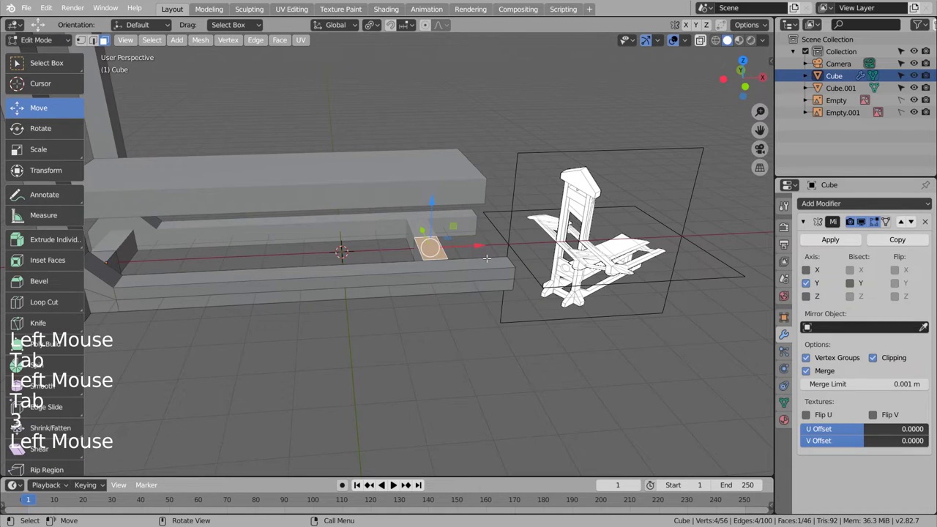
Extrude the top faces upward in side view to form the tall uprights and crossbar
key(KP_3)
key(e)
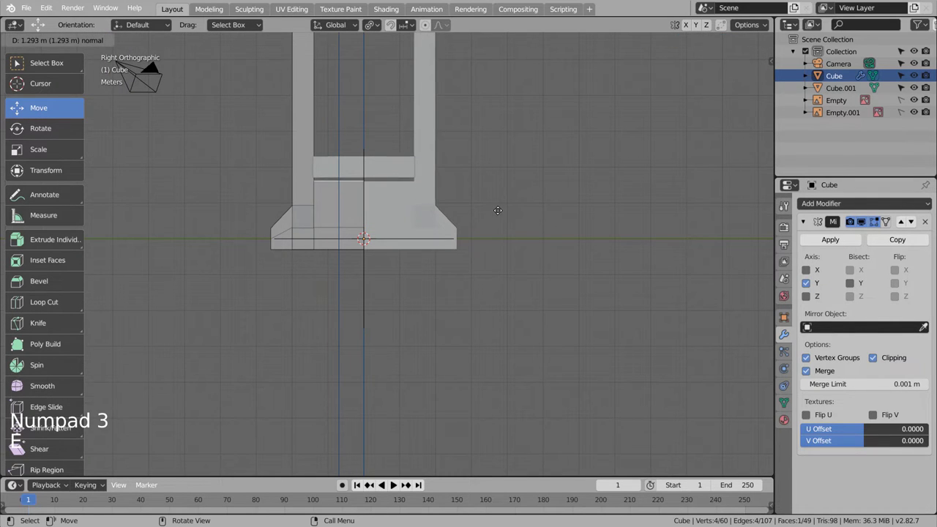
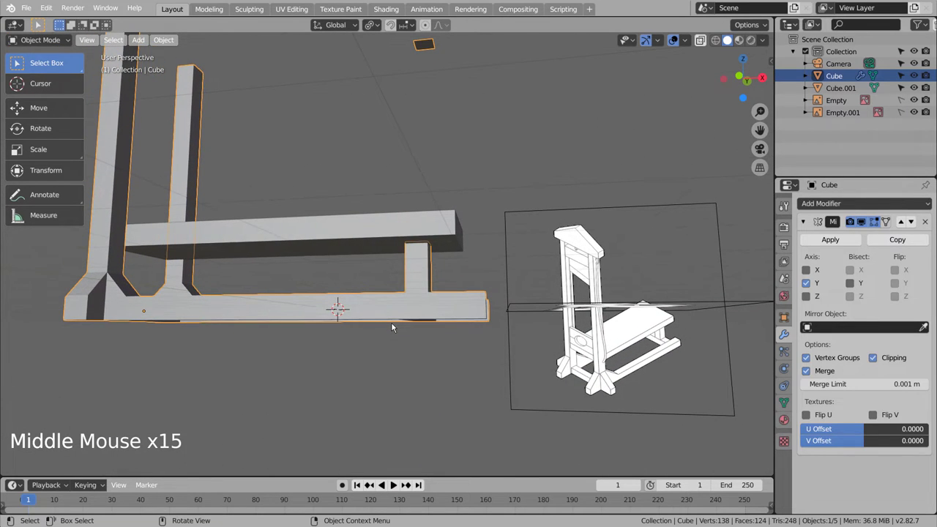
key(KP_1)
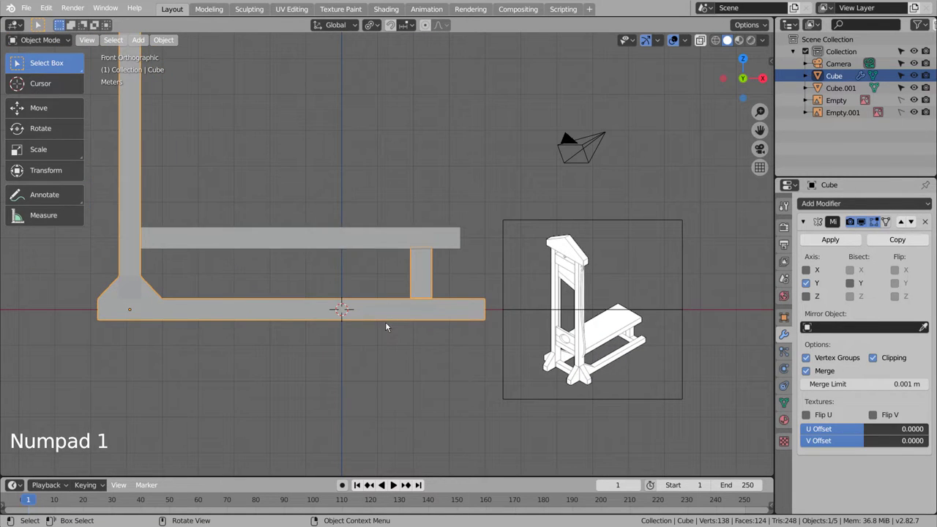
Orbit around the frame to inspect the uprights from all sides
middle_click(328, 306)
middle_click(347, 305)
middle_click(361, 310)
middle_click(329, 310)
middle_click(324, 308)
middle_click(324, 308)
middle_click(324, 308)
middle_click(372, 310)
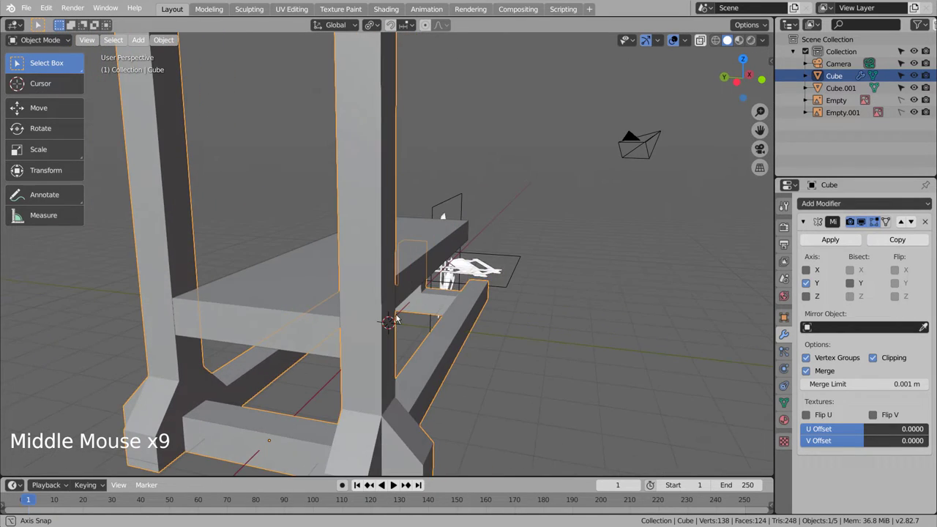
scroll(down, 3)
middle_click(448, 348)
middle_click(417, 342)
middle_click(409, 341)
middle_click(387, 343)
middle_click(362, 340)
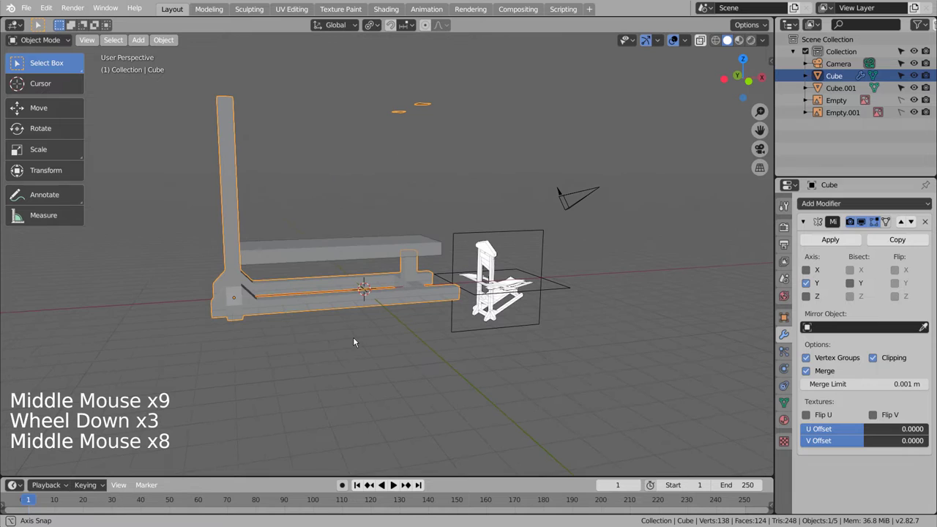
middle_click(359, 342)
Add a third cube, shrink it and move it vertically into the gap between the uprights
click(321, 372)
key(shift+a)
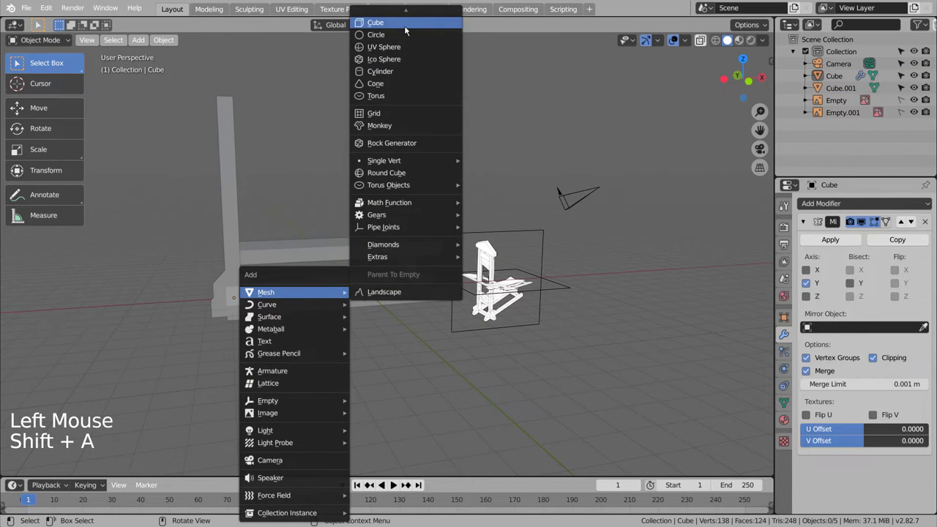
key(KP_3)
key(KP_1)
key(s)
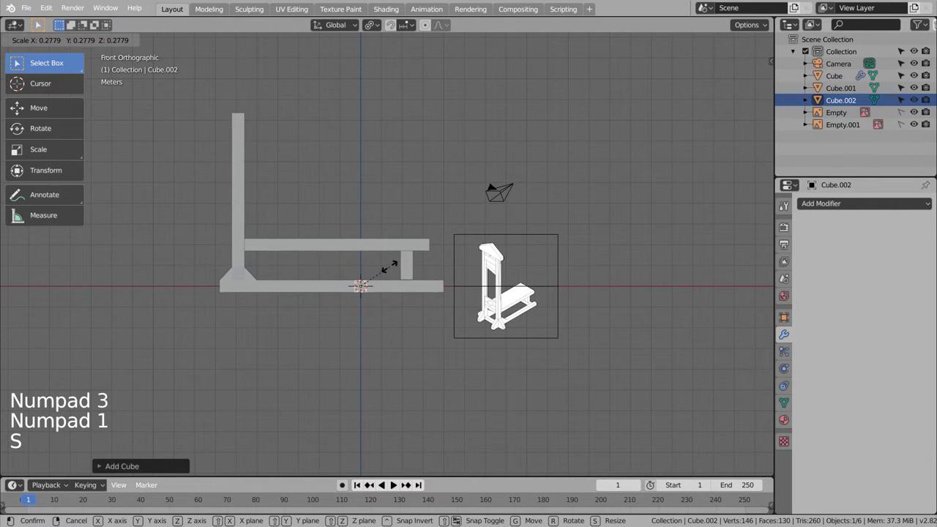
key(g)
key(s)
key(shift+z)
scroll(up, 3)
middle_click(244, 270)
scroll(up, 3)
middle_click(378, 337)
key(g)
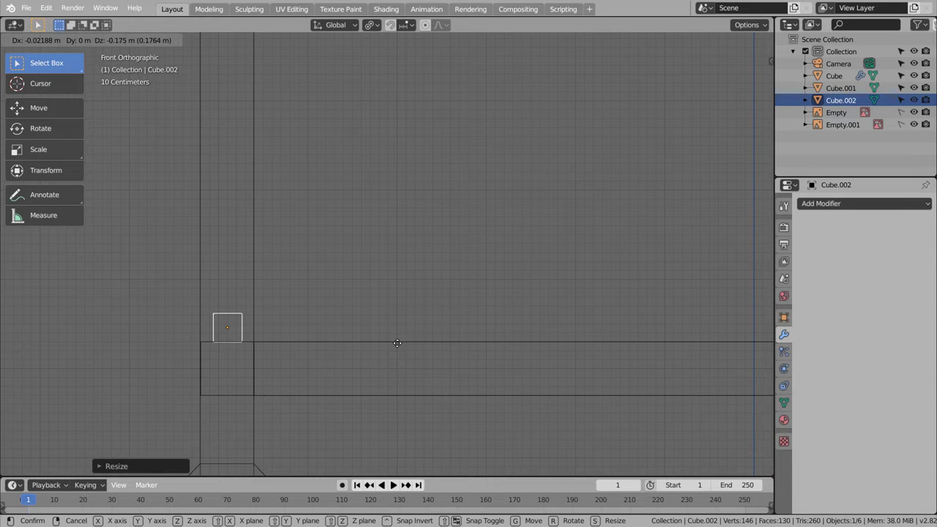
middle_click(319, 374)
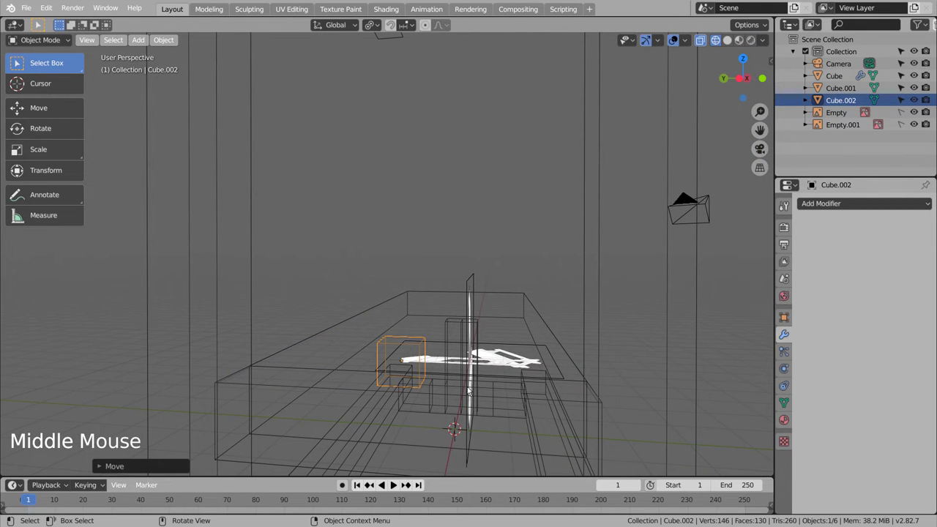
Stretch the cube along X into a plank, duplicate it upward and select both planks
key(KP_1)
key(KP_3)
key(s)
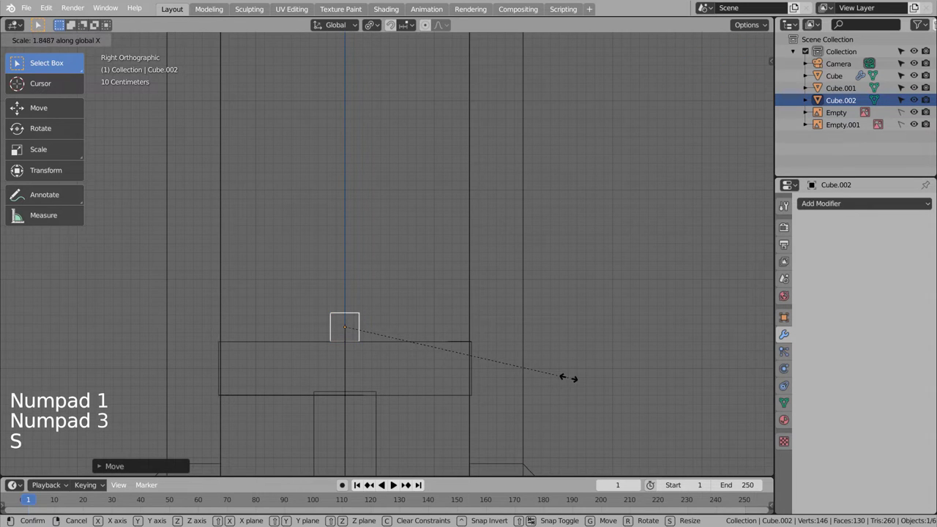
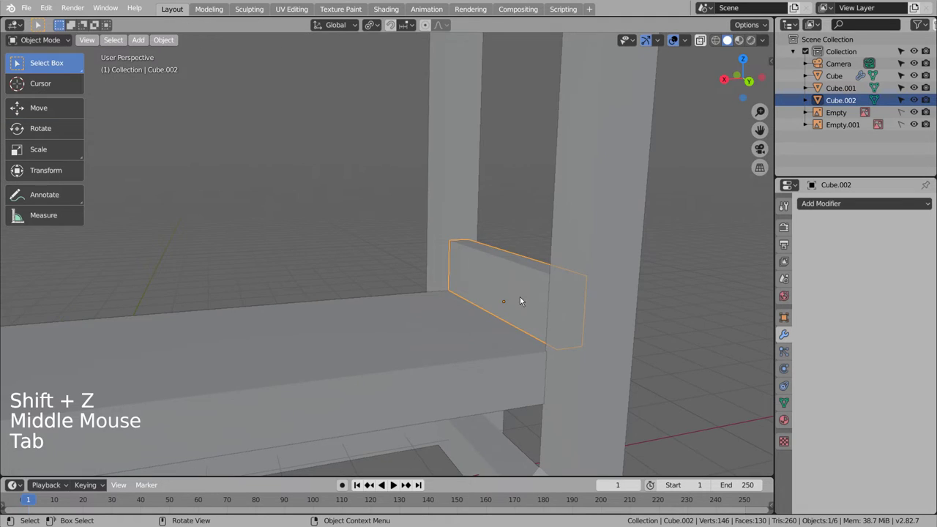
key(KP_3)
key(shift+d)
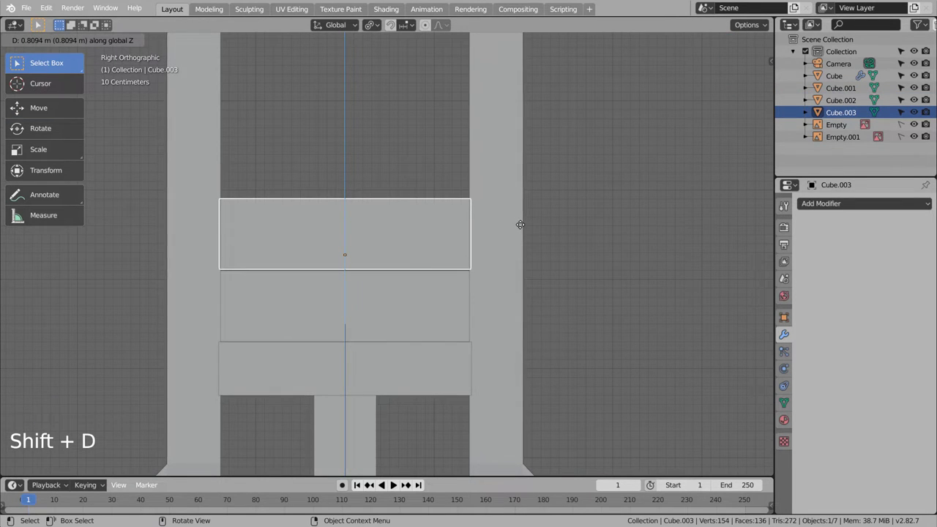
click(428, 295)
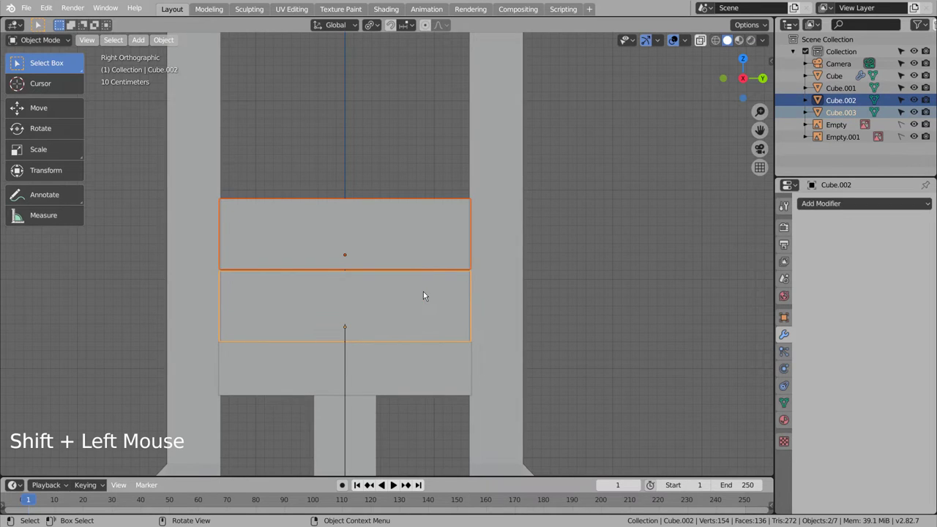
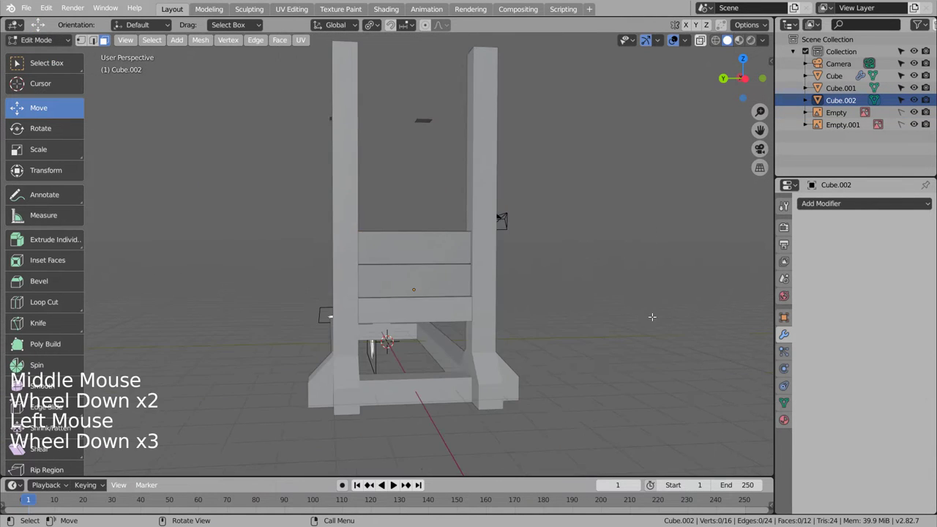
Adjust the top plank face height to even out the stacked boards
scroll(down, 3)
scroll(down, 3)
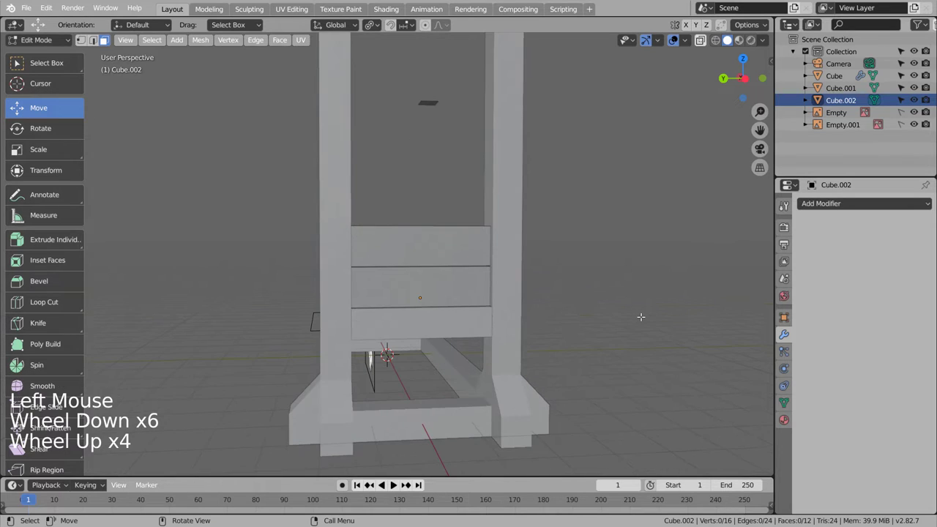
key(KP_3)
key(KP_1)
scroll(down, 3)
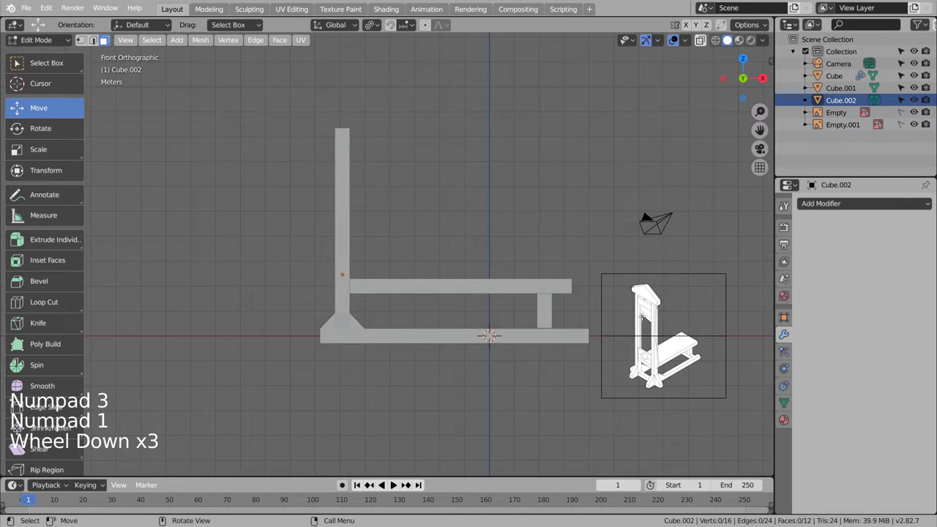
key(KP_1)
key(KP_3)
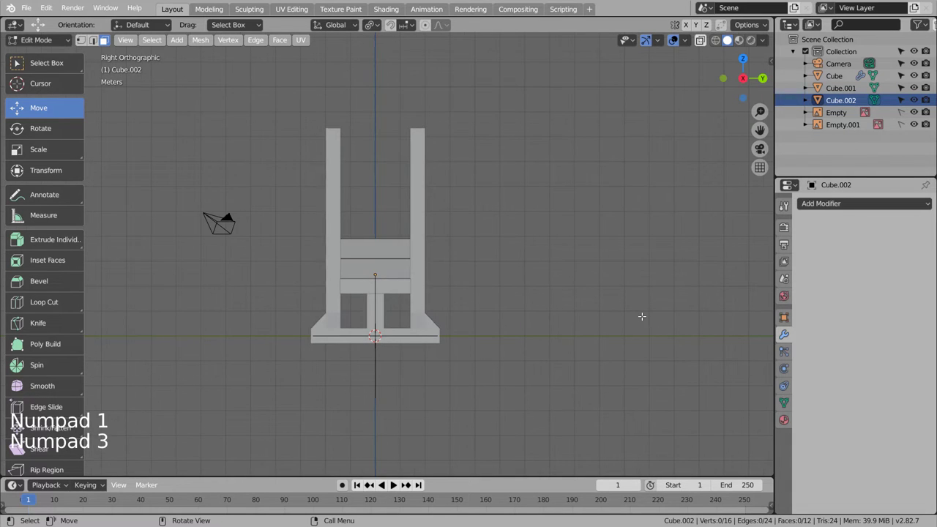
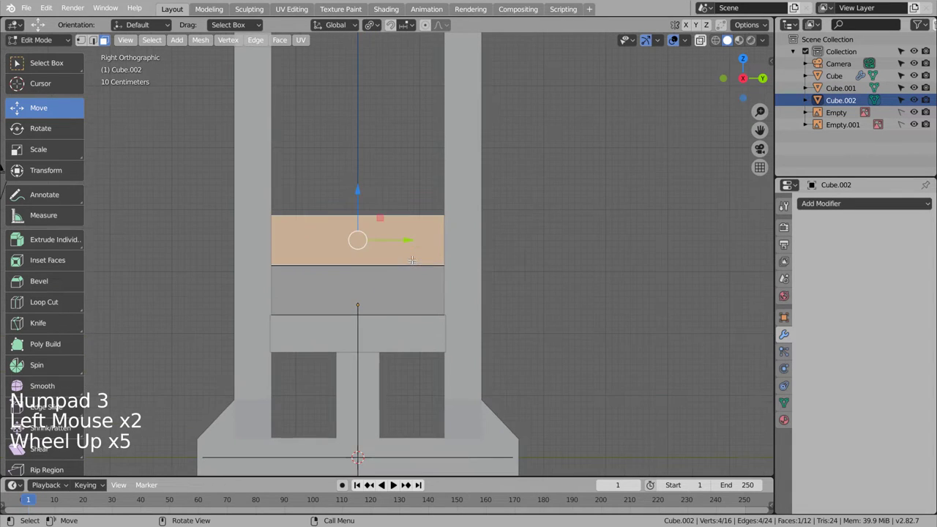
key(g)
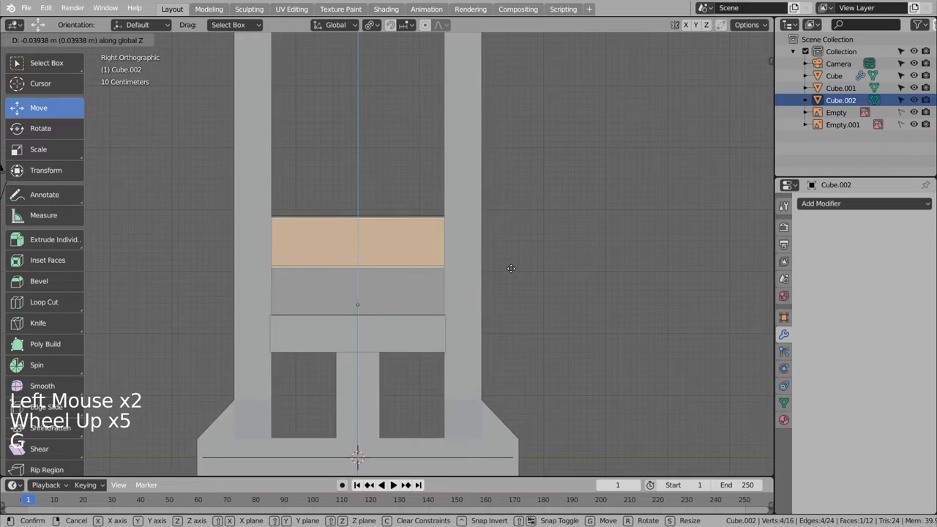
scroll(up, 3)
key(g)
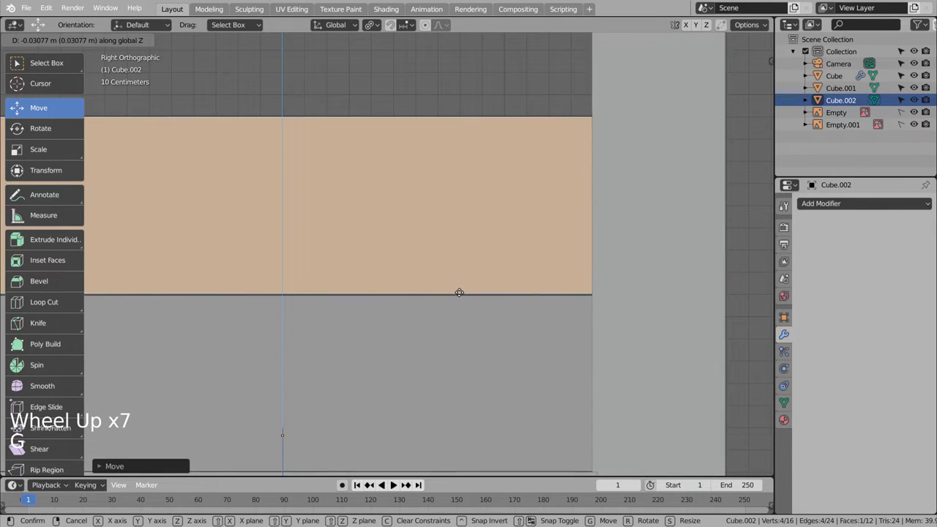
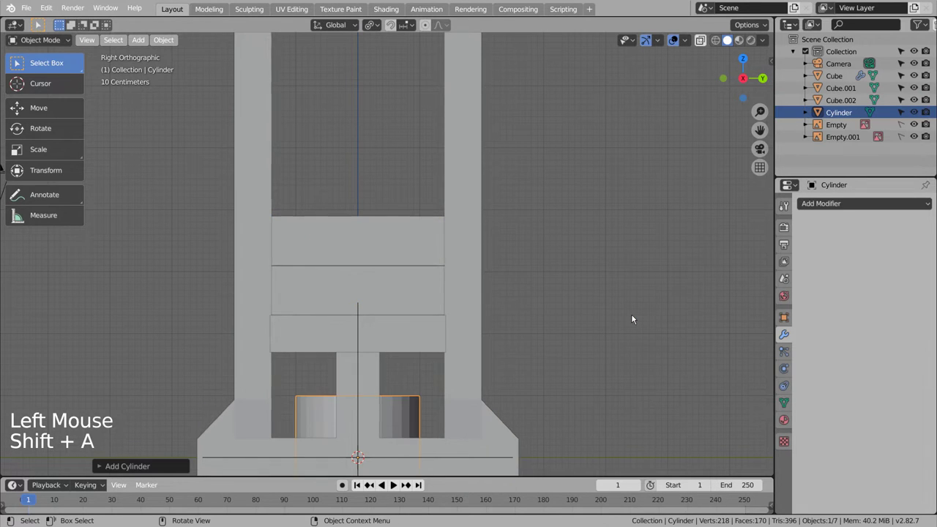
Raise the cylinder to the middle of the plank board and enlarge it
key(r)
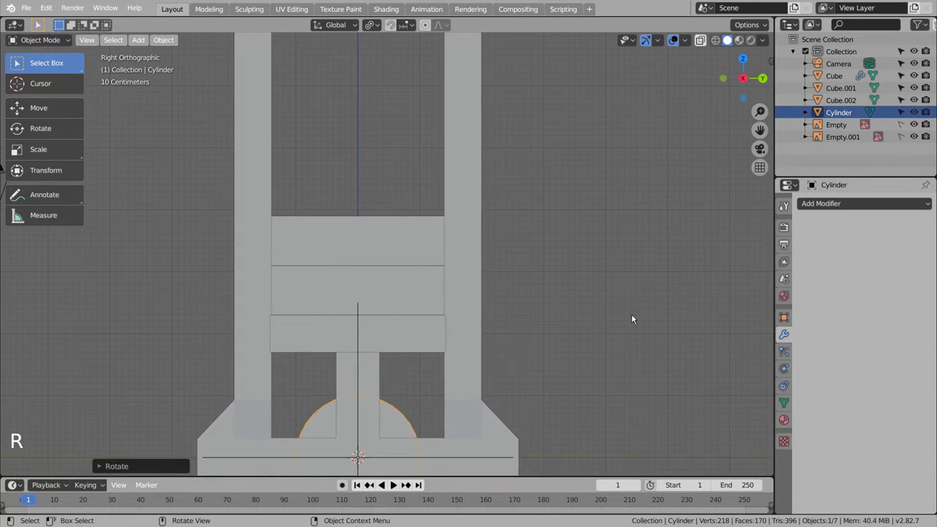
key(s)
key(g)
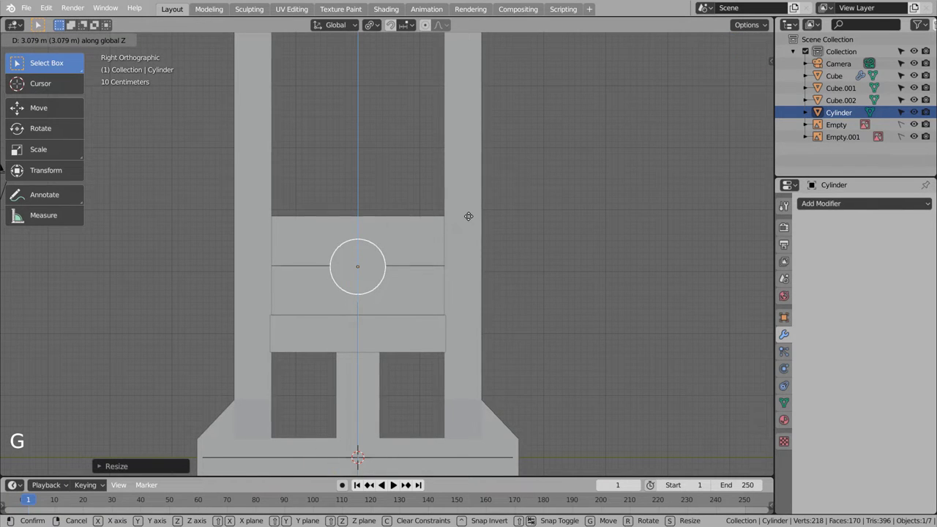
key(s)
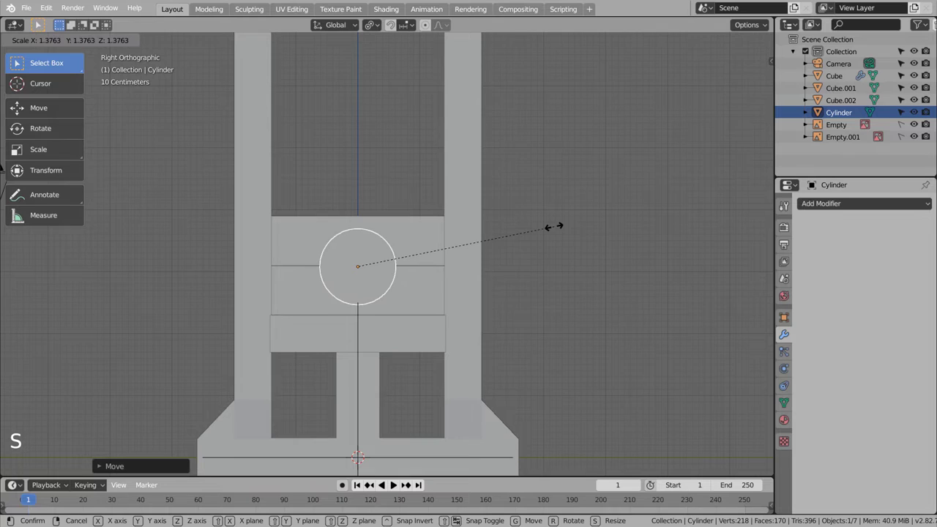
middle_click(605, 306)
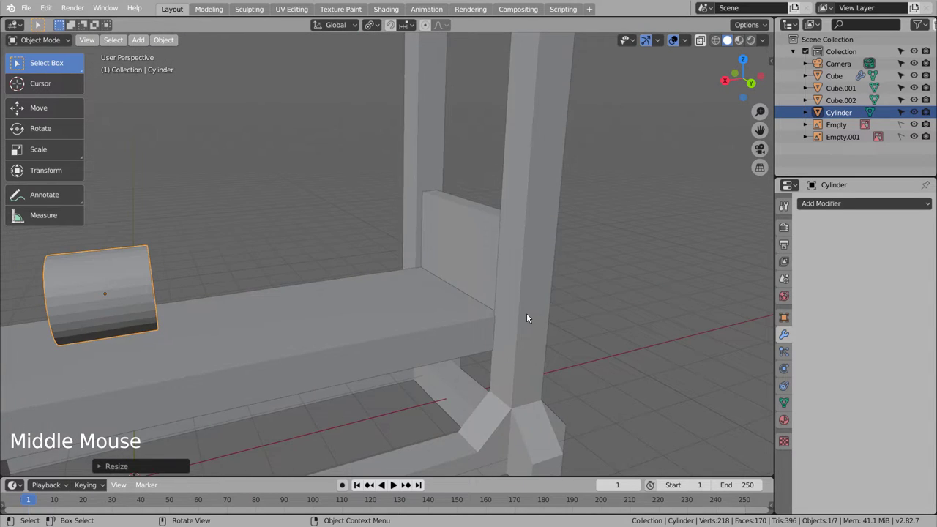
Rotate the cylinder 90° on one axis so it passes through the board
key(KP_3)
key(KP_1)
key(g)
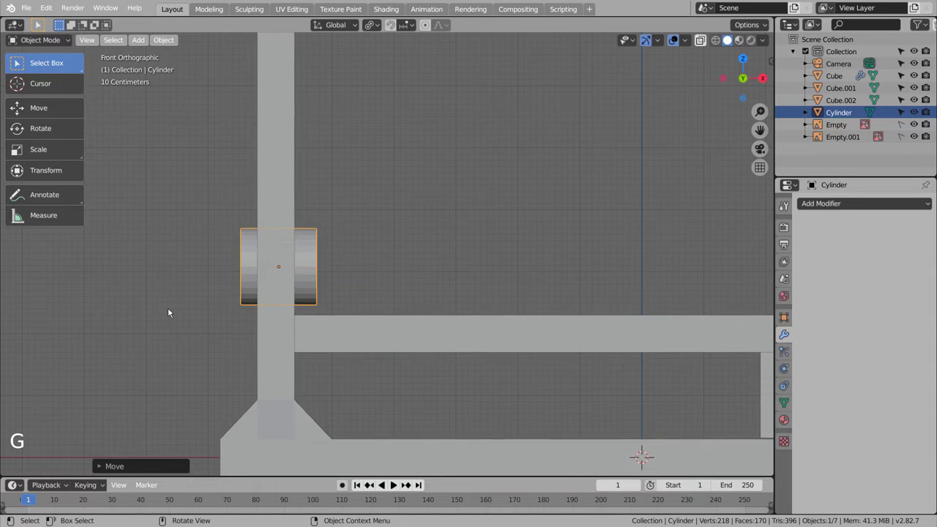
middle_click(278, 316)
middle_click(320, 321)
Set the cylinder to Shade Smooth, then back to flat shading
right_click(385, 273)
click(455, 250)
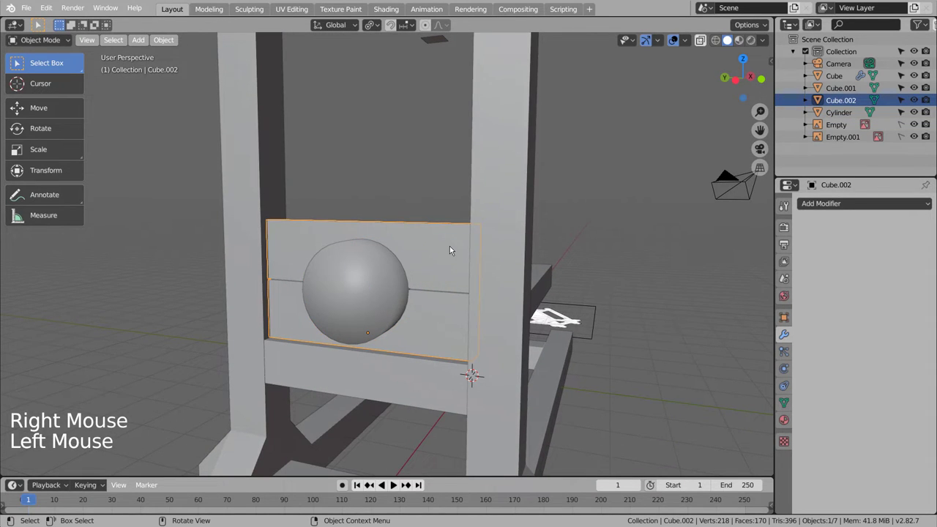
click(364, 288)
right_click(364, 287)
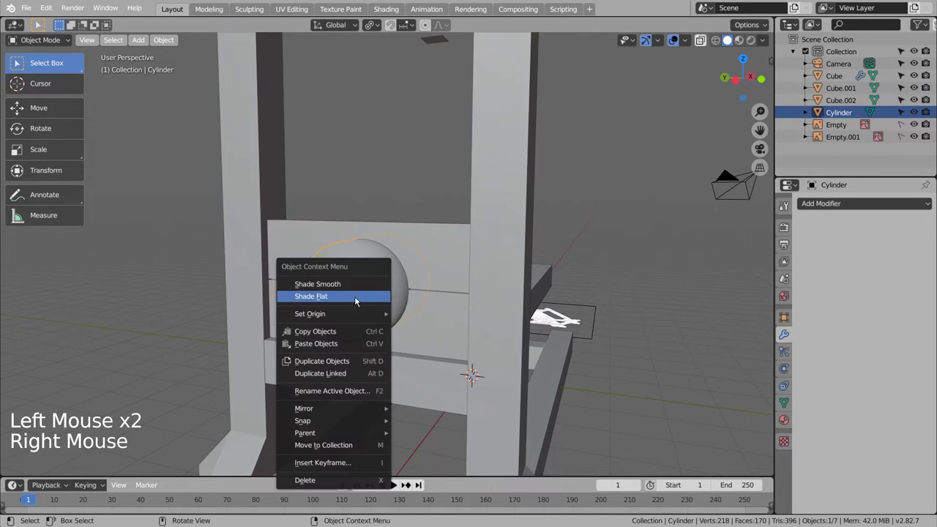
click(444, 259)
Add a Boolean difference modifier to the plank board using the Cylinder as cutter
click(872, 206)
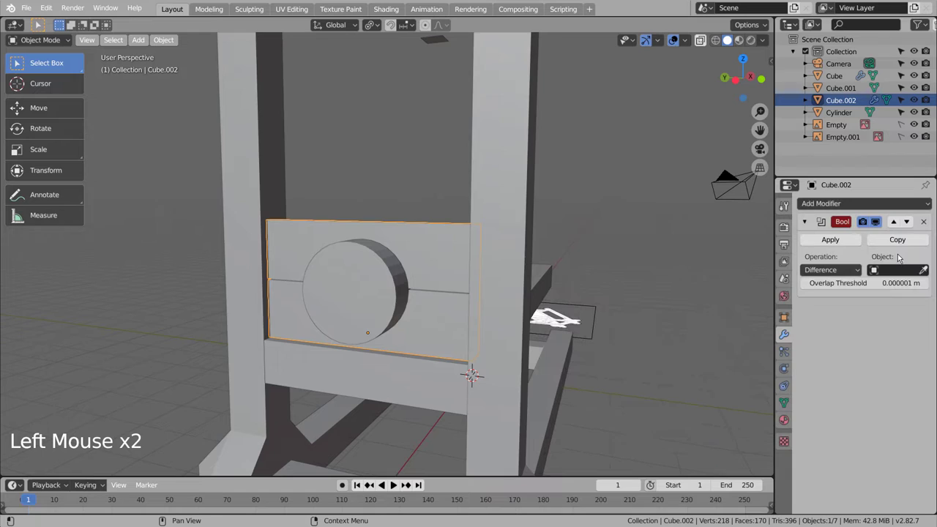
click(925, 271)
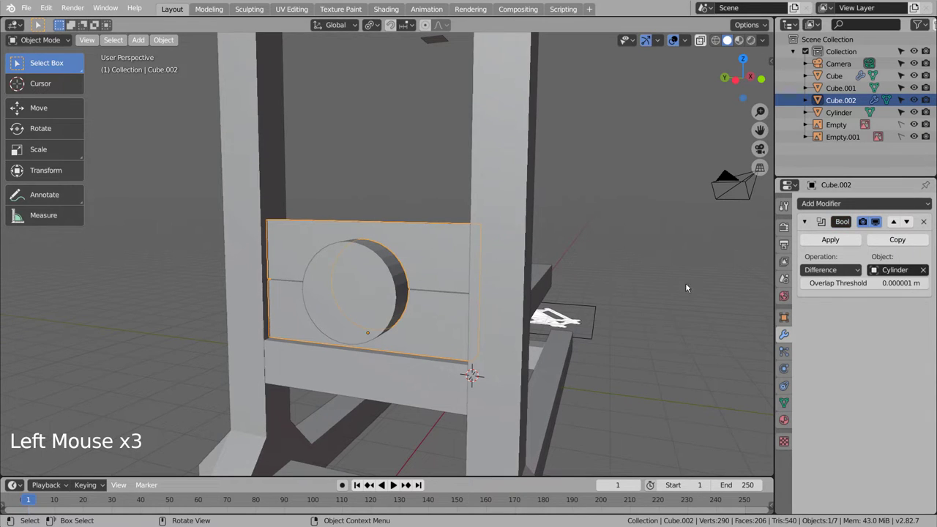
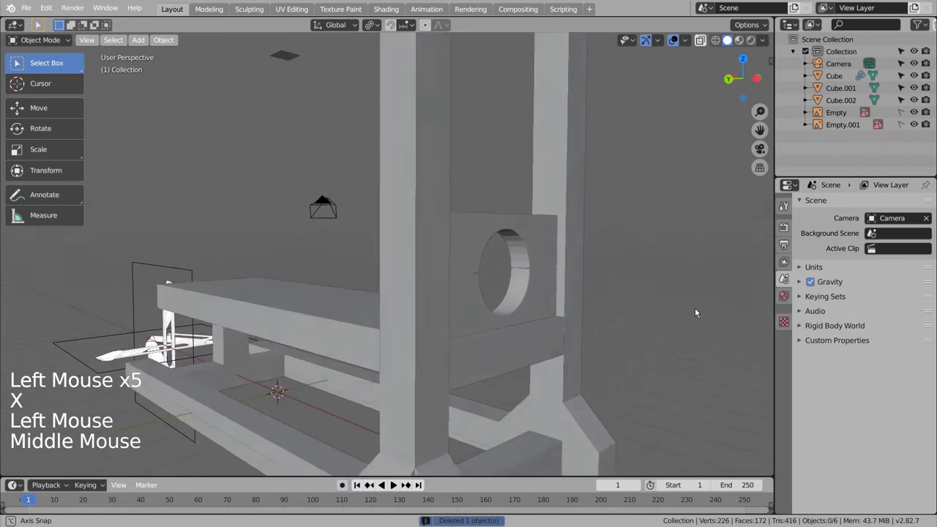
Select the holed board in top view and try a lengthwise resize, then cancel it
scroll(down, 3)
middle_click(598, 349)
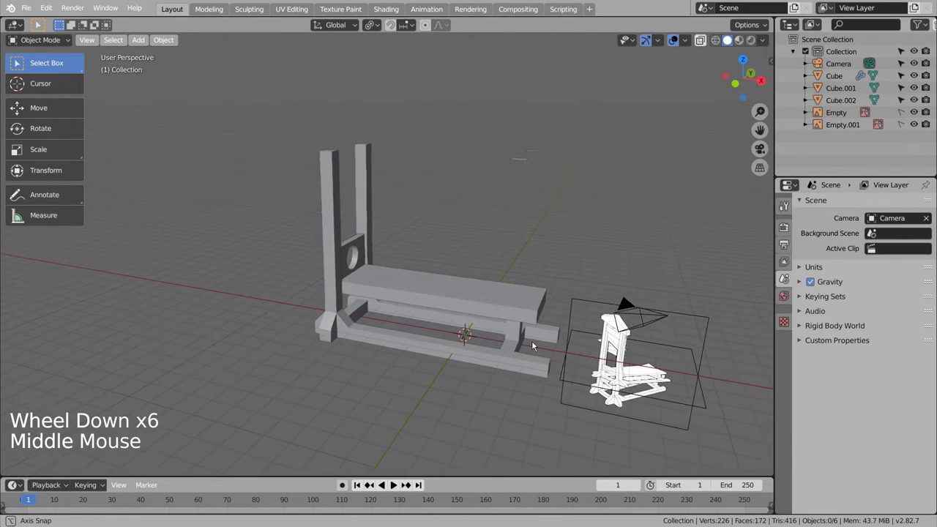
middle_click(560, 342)
scroll(up, 3)
click(302, 247)
scroll(up, 3)
key(KP_8)
key(KP_7)
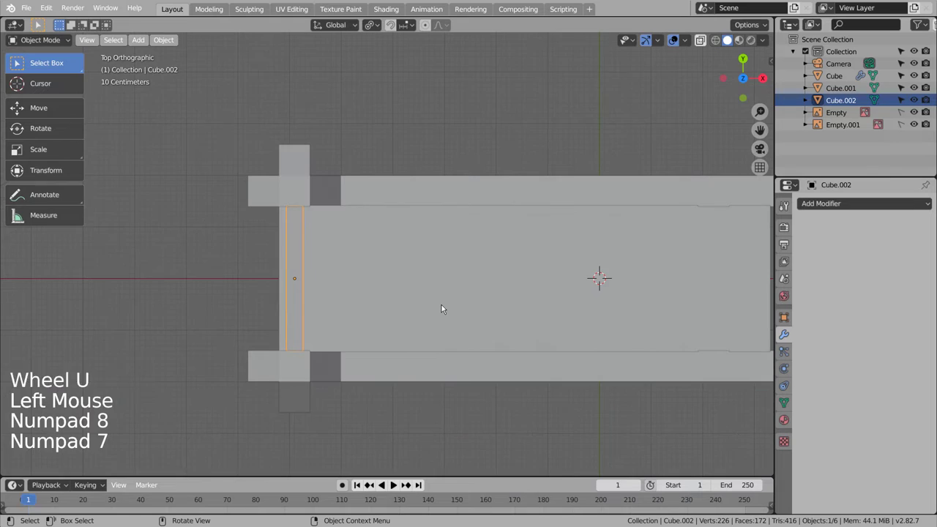
key(s)
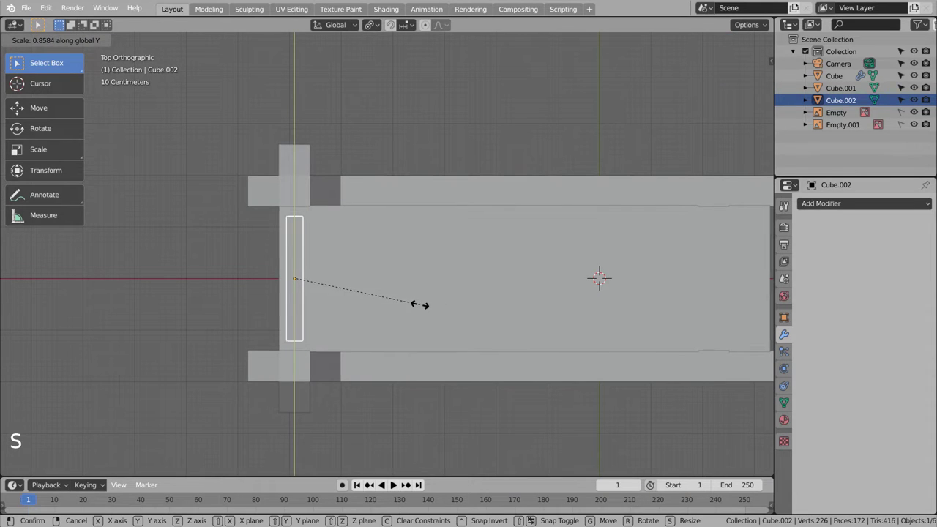
key(ctrl+z)
key(s)
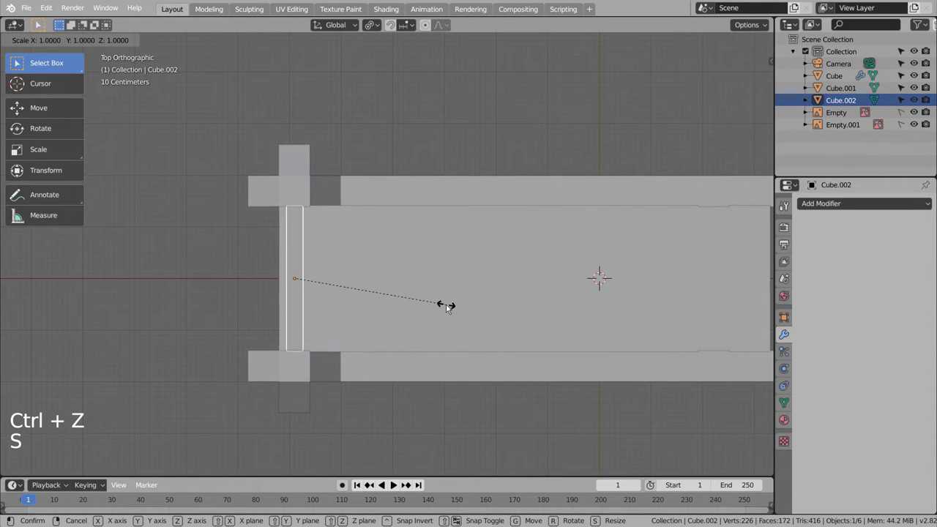
Slide the board about -0.18 m along X to line up with the uprights and confirm
key(g)
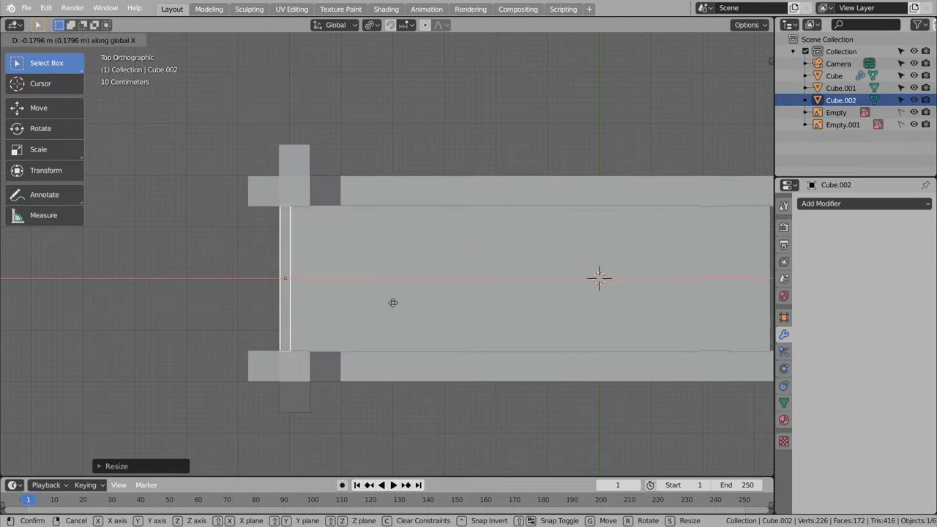
middle_click(404, 330)
middle_click(443, 297)
middle_click(507, 238)
middle_click(397, 352)
click(593, 327)
middle_click(619, 388)
scroll(down, 3)
click(530, 421)
middle_click(523, 420)
middle_click(509, 422)
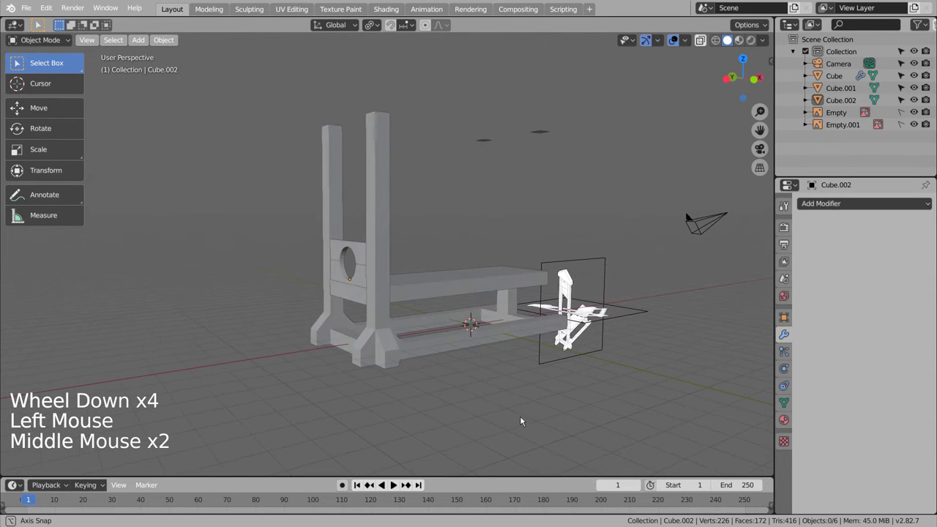
Raise the top vertices of the two uprights about a metre along Z and leave Edit Mode
middle_click(512, 414)
middle_click(521, 381)
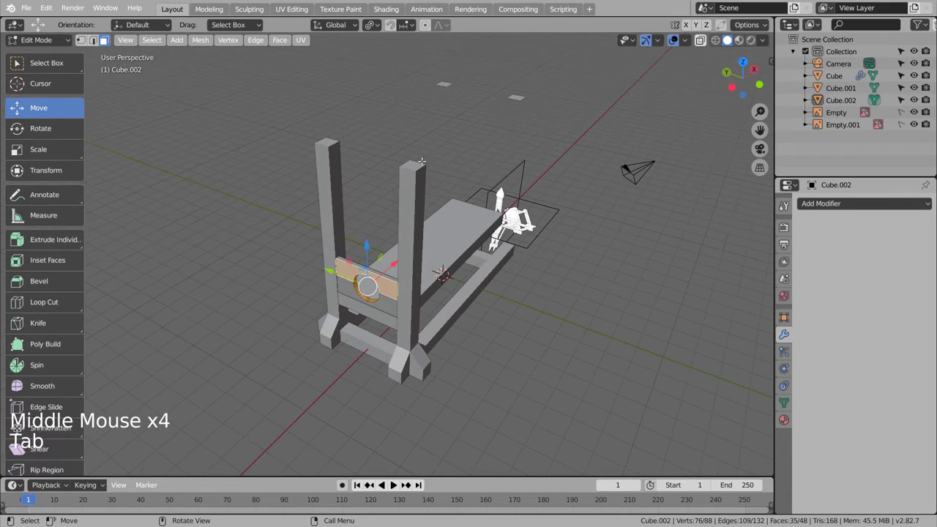
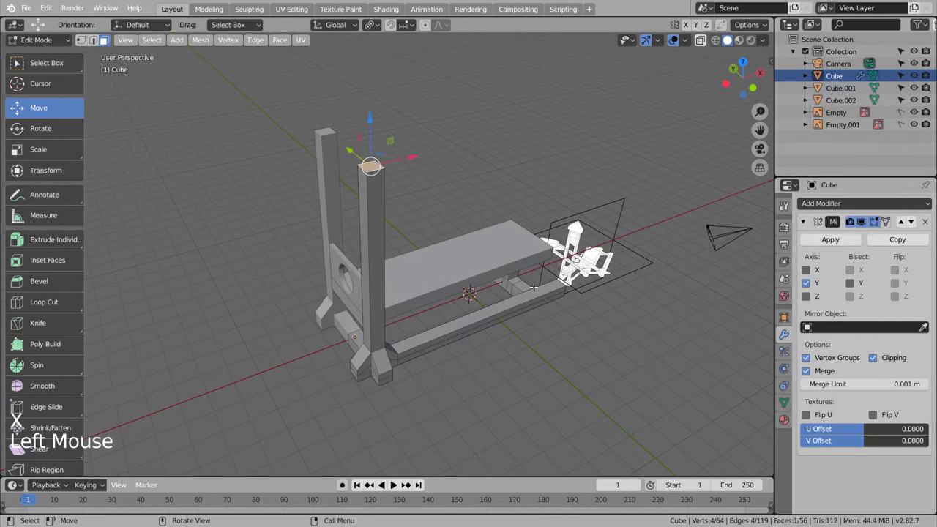
key(g)
scroll(down, 3)
key(Tab)
Inspect the taller uprights and select the bench board for the next piece
middle_click(535, 257)
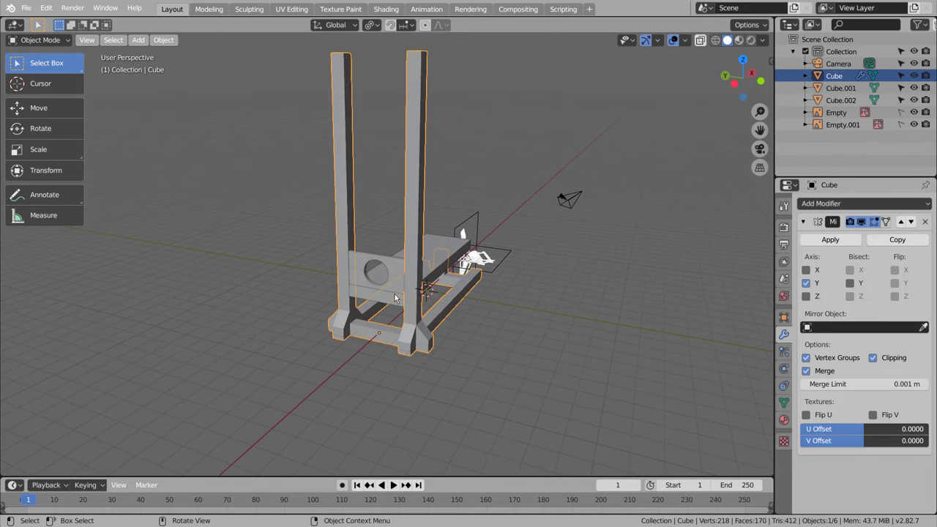
click(407, 305)
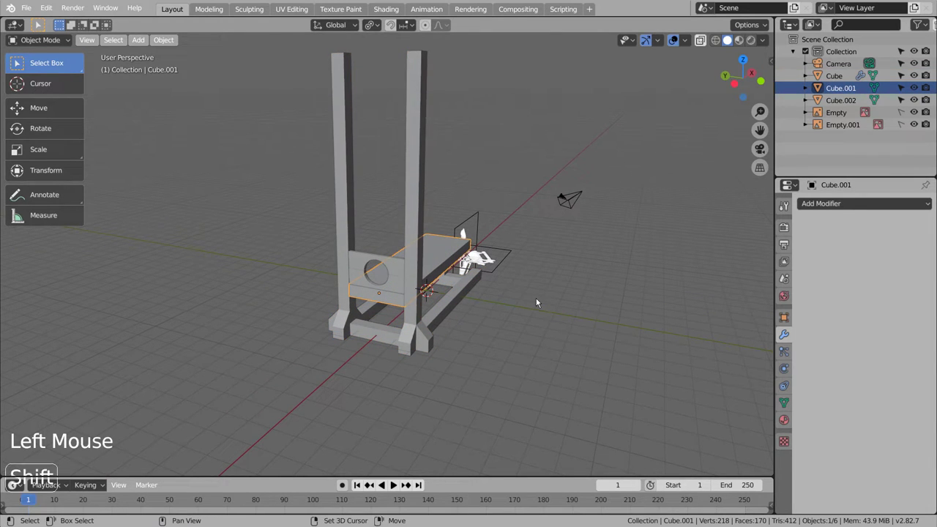
Duplicate the bench board, move it up and shorten it into a crossbar block atop the uprights
key(shift+d)
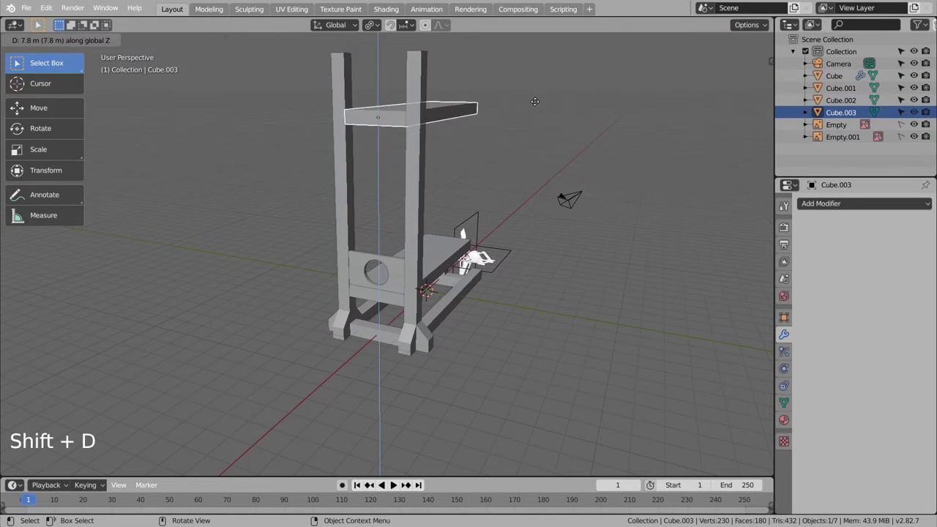
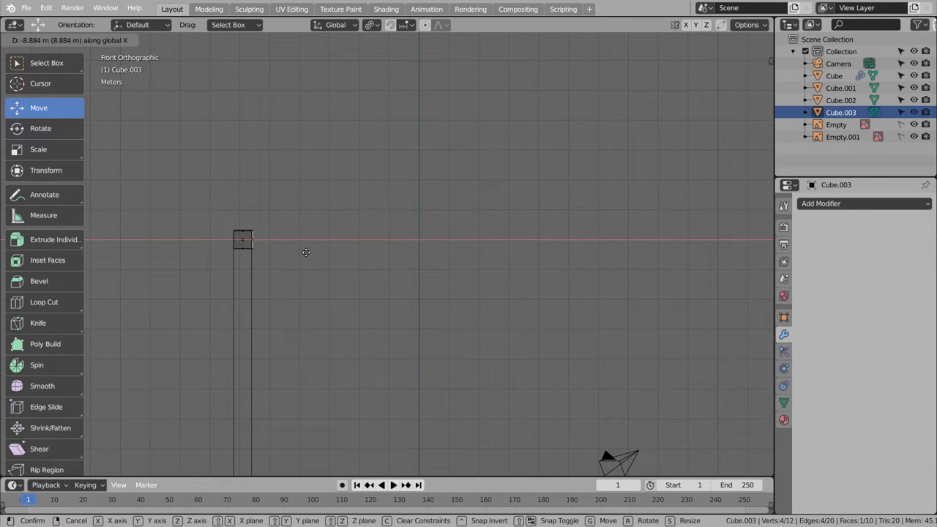
key(Tab)
scroll(down, 3)
middle_click(374, 268)
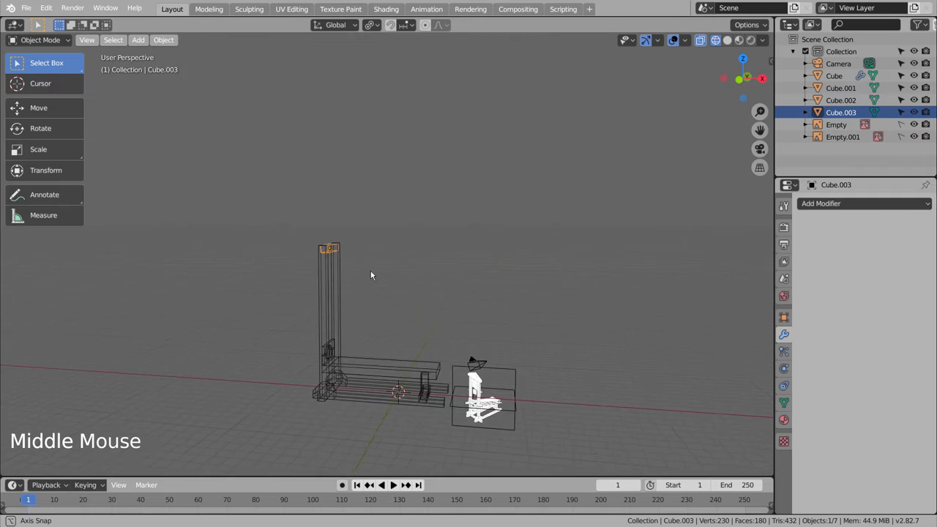
Duplicate the crossbar and thin the copy along X to start the blade between the uprights
key(KP_1)
key(KP_3)
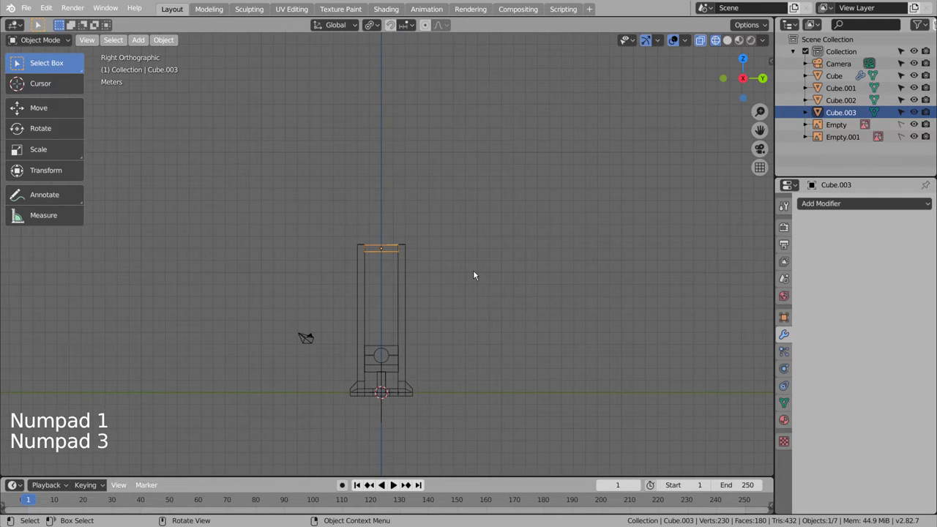
scroll(up, 3)
key(shift+d)
key(KP_3)
key(KP_1)
key(s)
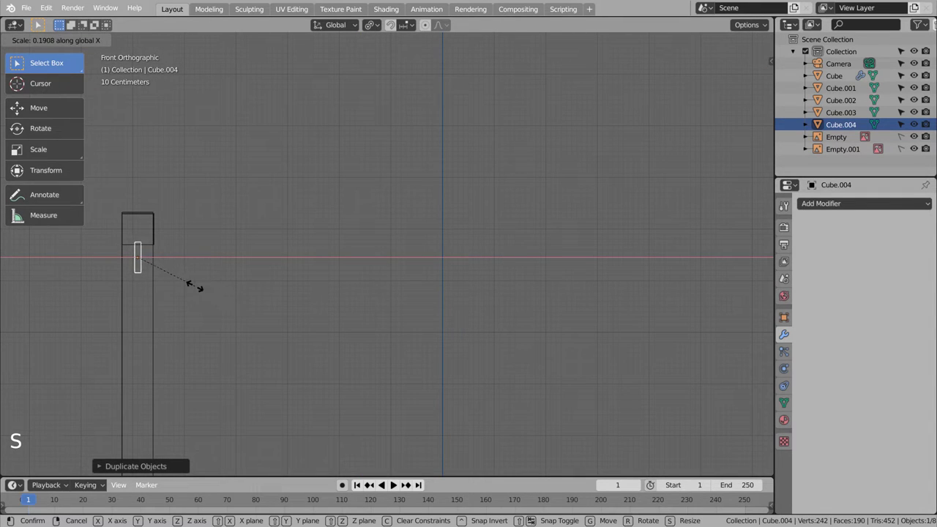
key(KP_1)
key(KP_3)
Lower one bottom corner of the blade in Edit Mode to give it a slanted cutting edge
key(Tab)
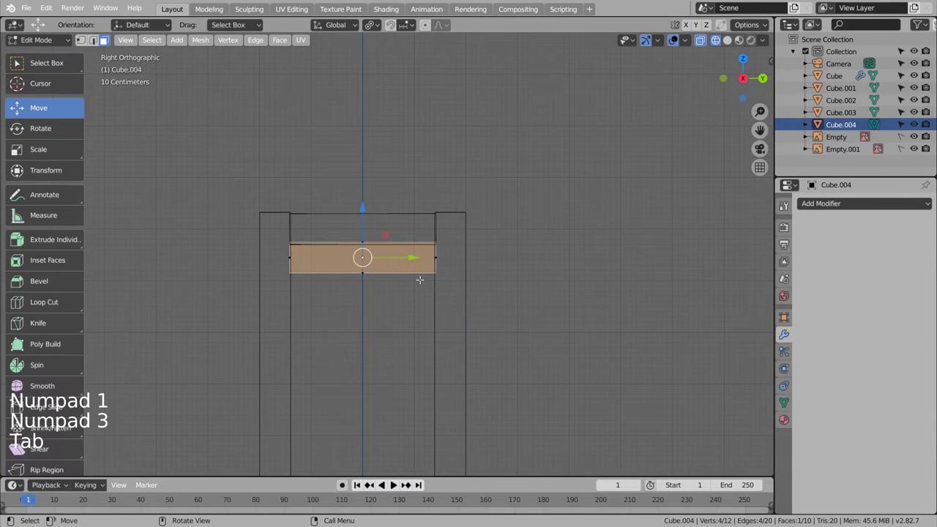
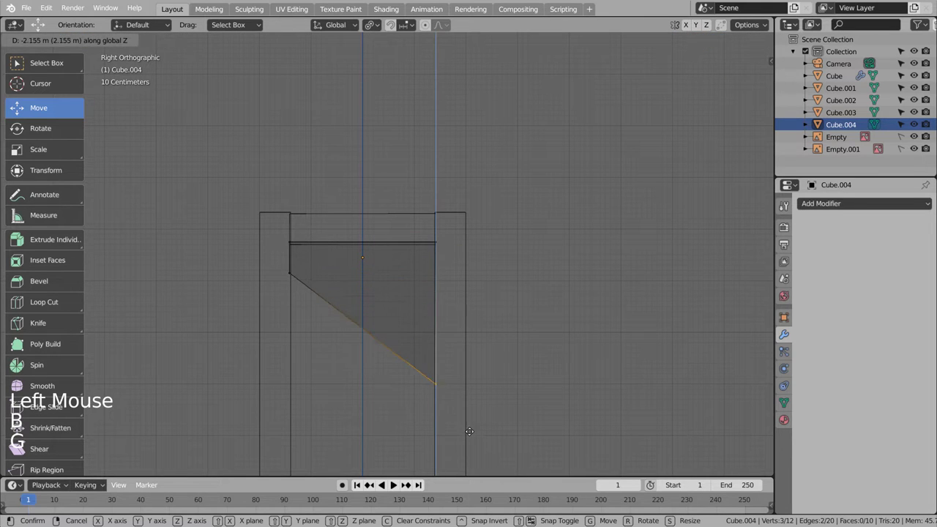
key(Tab)
key(shift+z)
click(528, 413)
middle_click(547, 408)
scroll(down, 3)
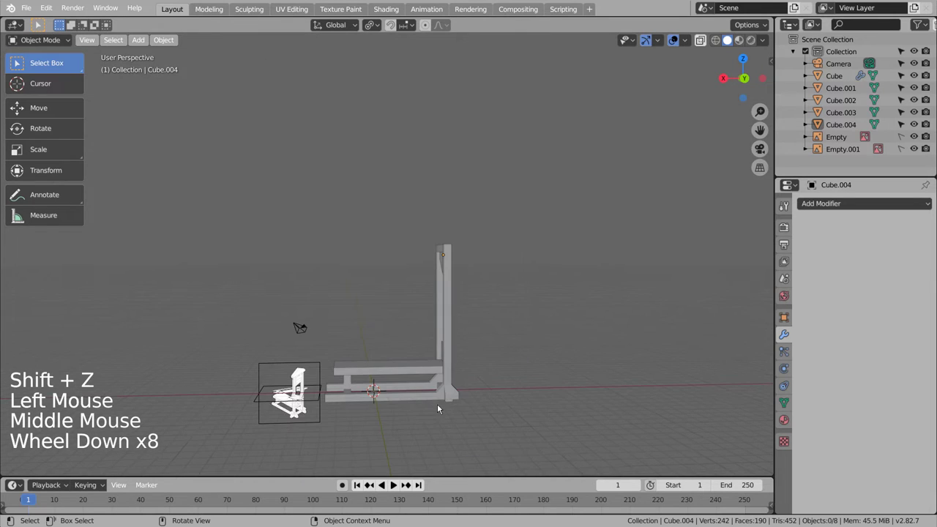
scroll(down, 3)
middle_click(522, 408)
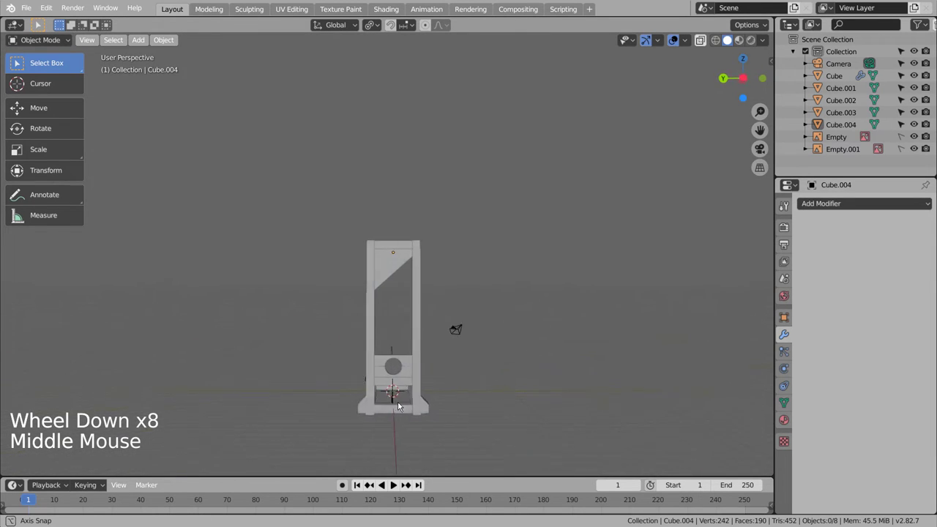
key(KP_1)
key(KP_3)
key(KP_1)
scroll(up, 3)
middle_click(424, 297)
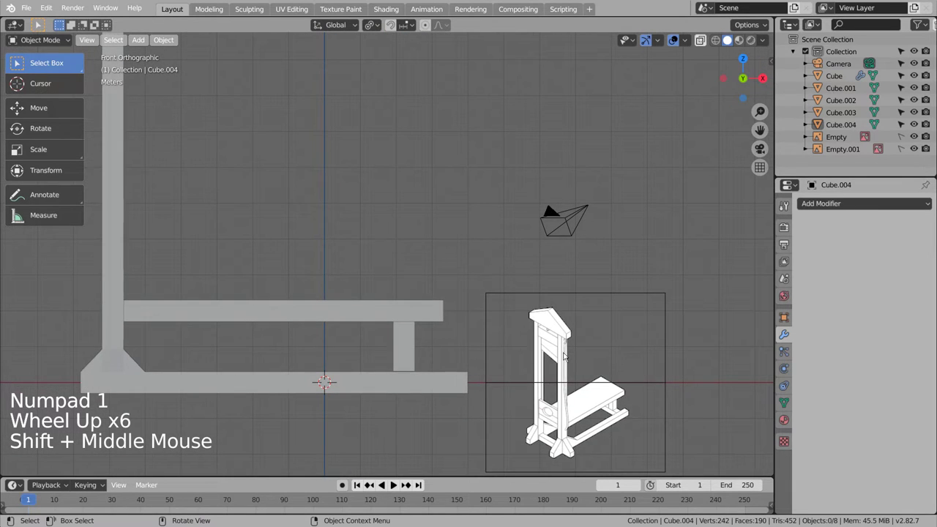
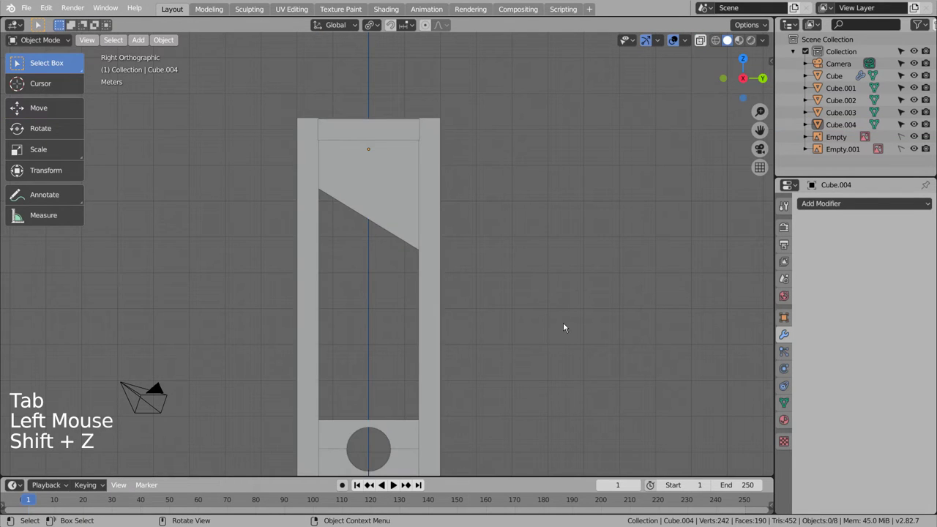
middle_click(559, 327)
scroll(down, 3)
middle_click(534, 329)
scroll(down, 3)
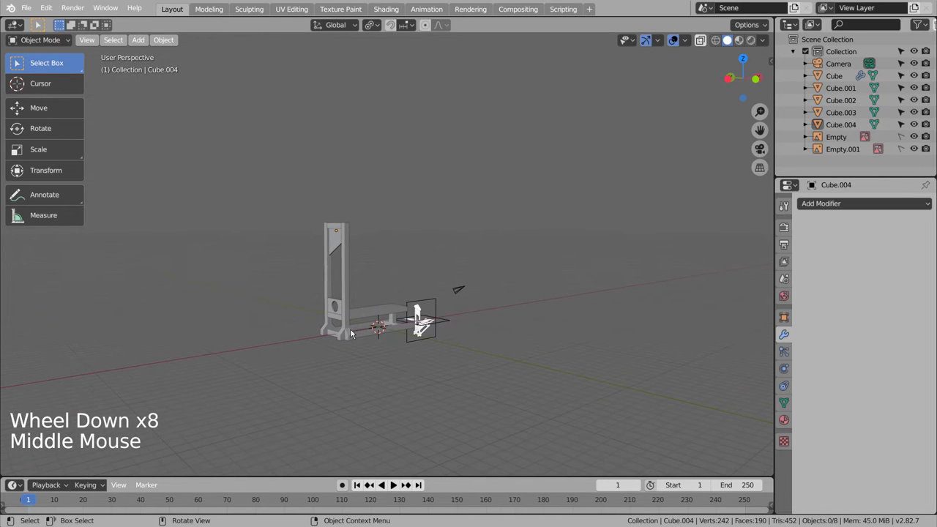
middle_click(432, 332)
scroll(up, 3)
middle_click(501, 339)
scroll(up, 3)
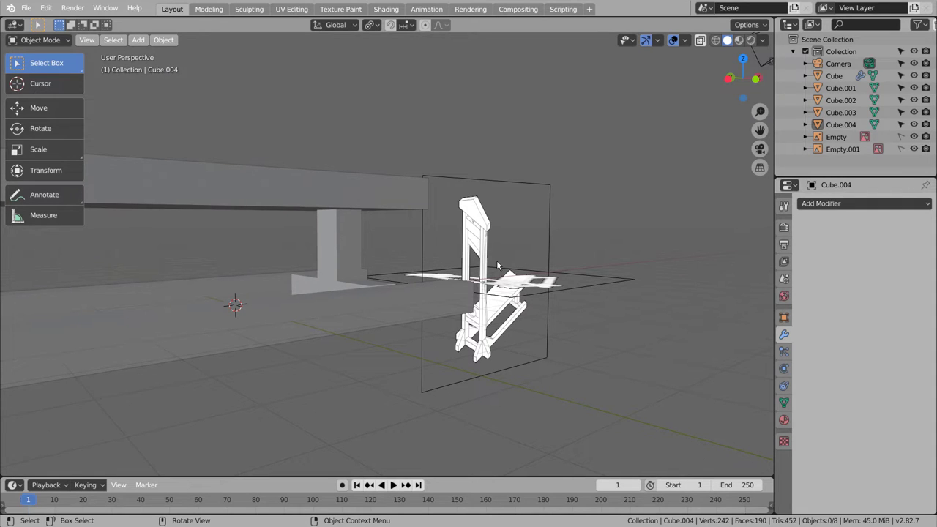
scroll(down, 3)
scroll(down, 3)
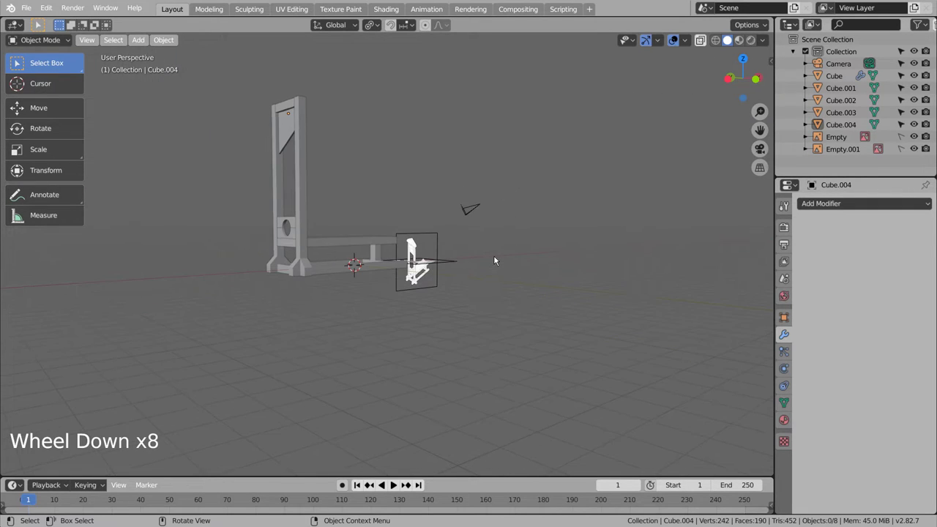
scroll(down, 3)
middle_click(349, 171)
click(351, 188)
key(KP_1)
Duplicate the crossbar upward and raise its middle vertices into a pointed roof cap
key(KP_3)
scroll(up, 3)
middle_click(440, 196)
key(shift+d)
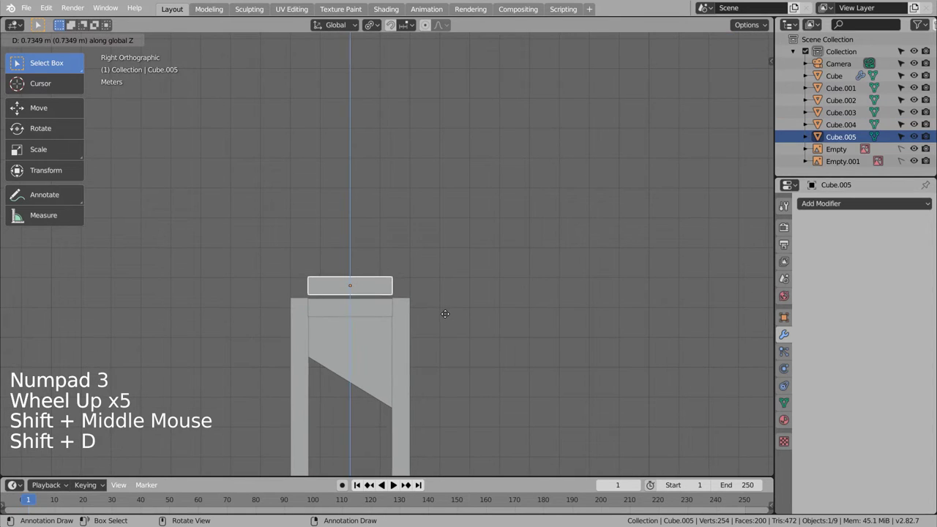
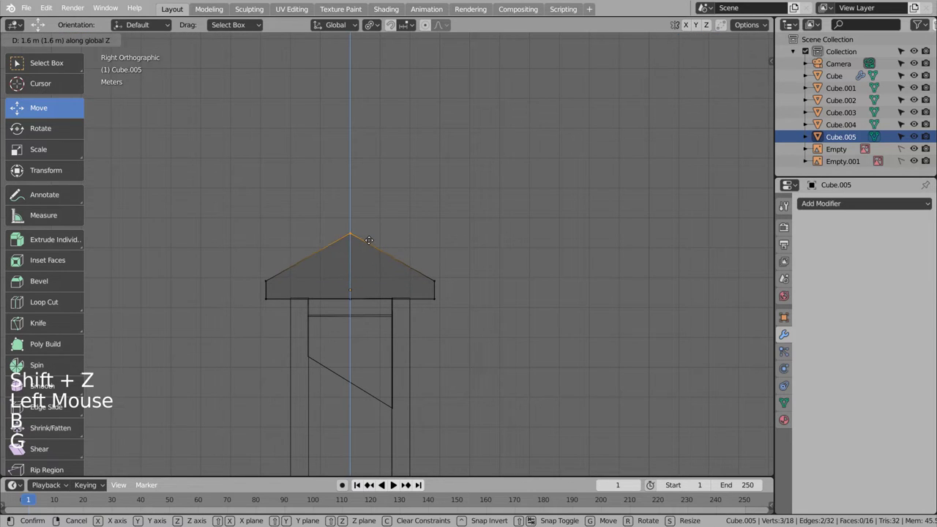
key(Tab)
key(shift+z)
Orbit around the guillotine to inspect the roof cap from all sides
middle_click(517, 354)
middle_click(480, 357)
middle_click(449, 358)
scroll(down, 3)
middle_click(508, 365)
scroll(up, 3)
middle_click(497, 376)
middle_click(431, 336)
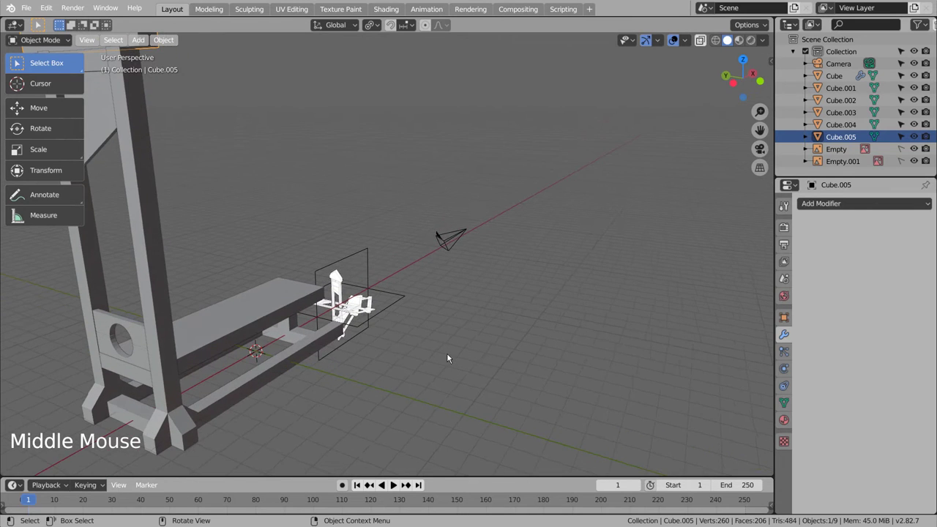
middle_click(449, 348)
scroll(down, 3)
middle_click(351, 170)
middle_click(400, 169)
middle_click(400, 169)
key(KP_1)
key(KP_3)
scroll(up, 3)
Add a peg cylinder, turn it onto its side, scale it and place it near the frame
click(503, 184)
key(shift+a)
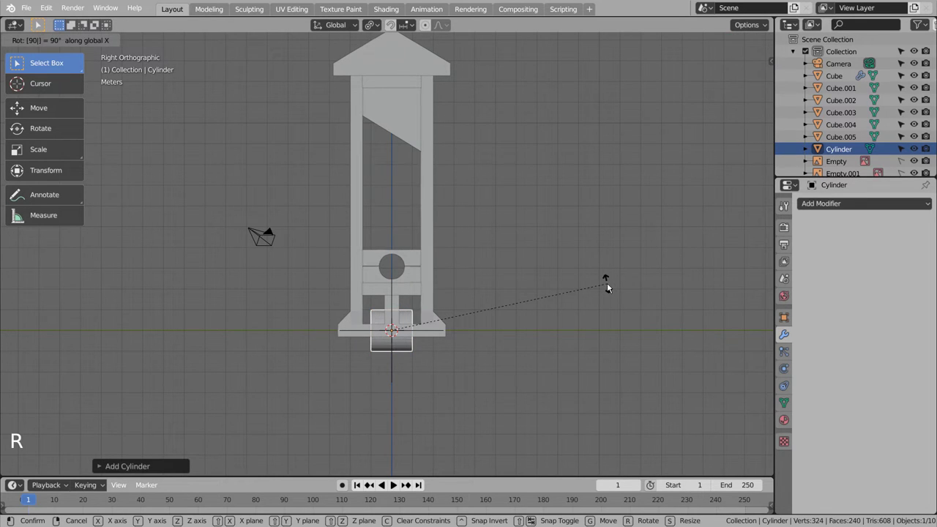
key(s)
key(g)
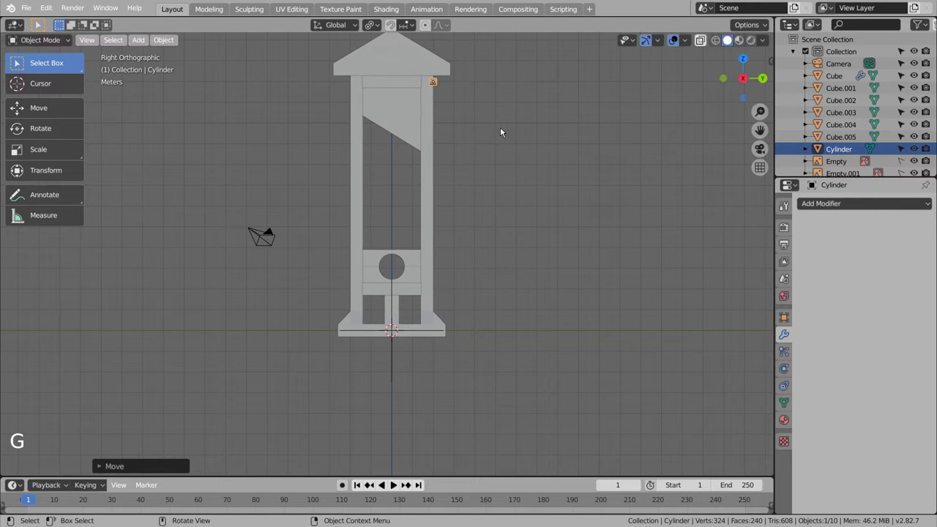
click(514, 147)
middle_click(531, 205)
click(486, 73)
Move the peg cylinder sideways along X toward the frame post, checking it from several angles
key(KP_3)
key(KP_1)
middle_click(363, 126)
key(x)
key(g)
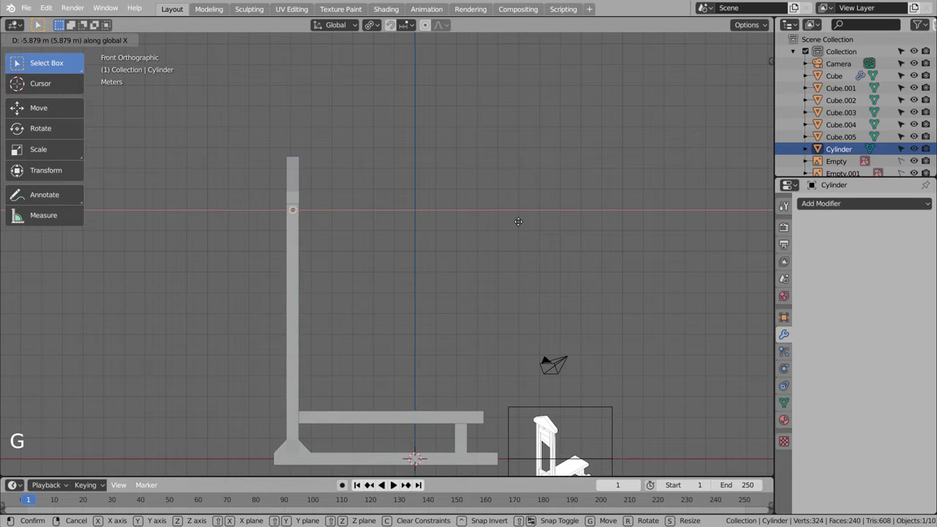
middle_click(400, 246)
middle_click(530, 246)
middle_click(530, 246)
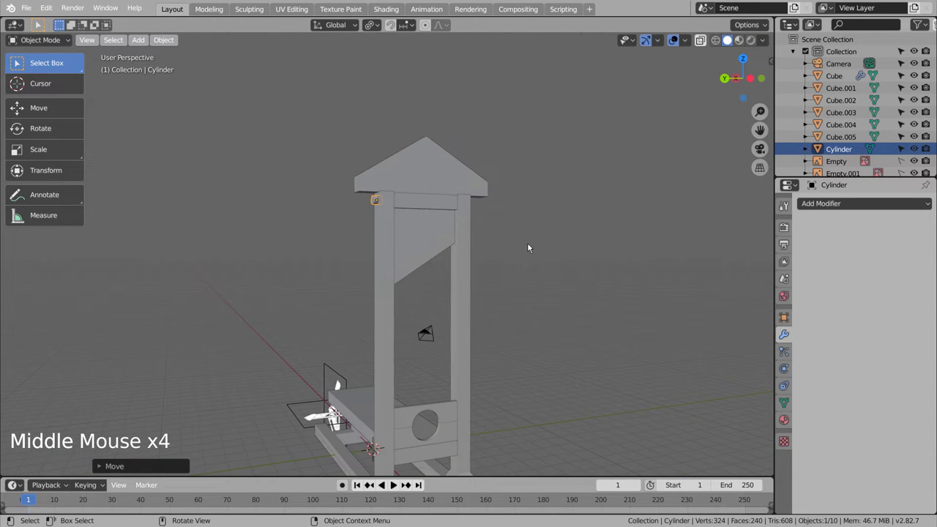
middle_click(532, 248)
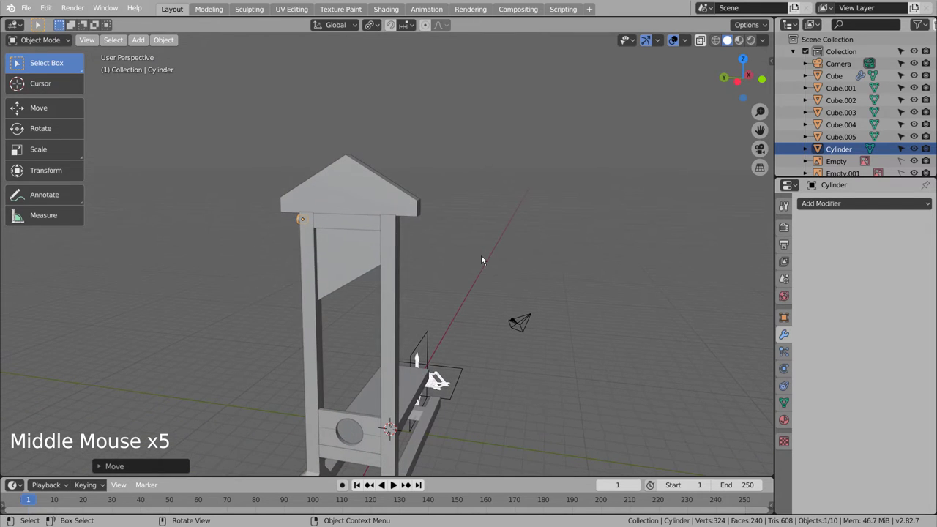
From the opposite side view, slide the peg to the top of the upright and confirm its position
key(KP_1)
key(KP_2)
key(KP_3)
key(ctrl+KP_3)
key(g)
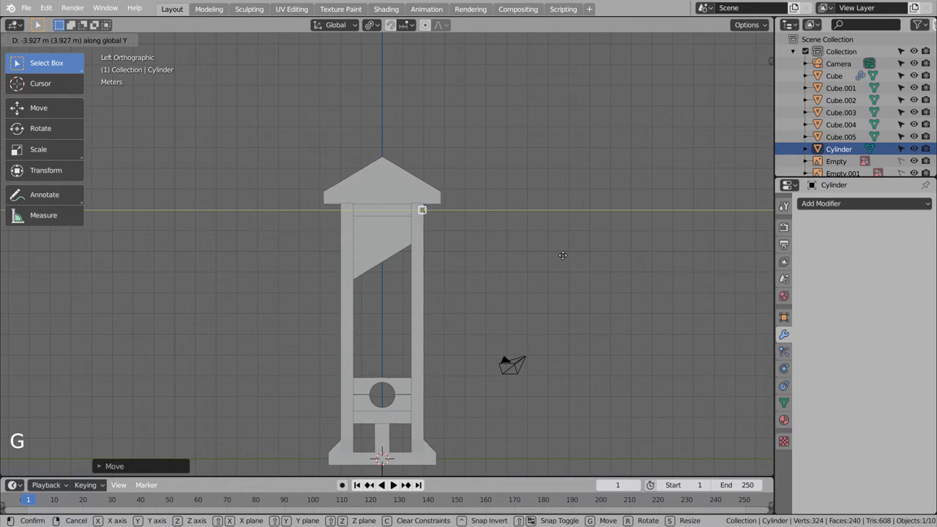
click(569, 259)
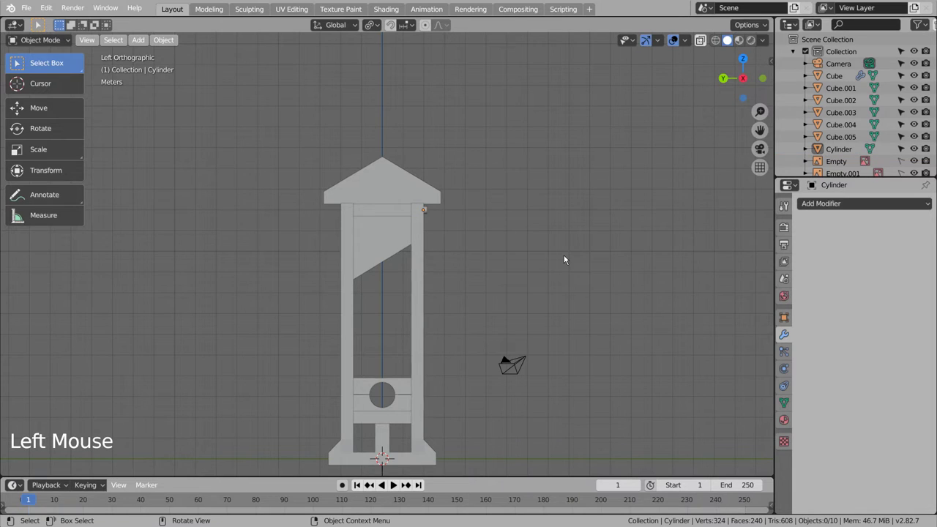
middle_click(569, 259)
middle_click(564, 258)
middle_click(547, 260)
middle_click(523, 260)
middle_click(518, 260)
Add a second cylinder and flatten it along its thickness into a disc
click(507, 259)
key(shift+a)
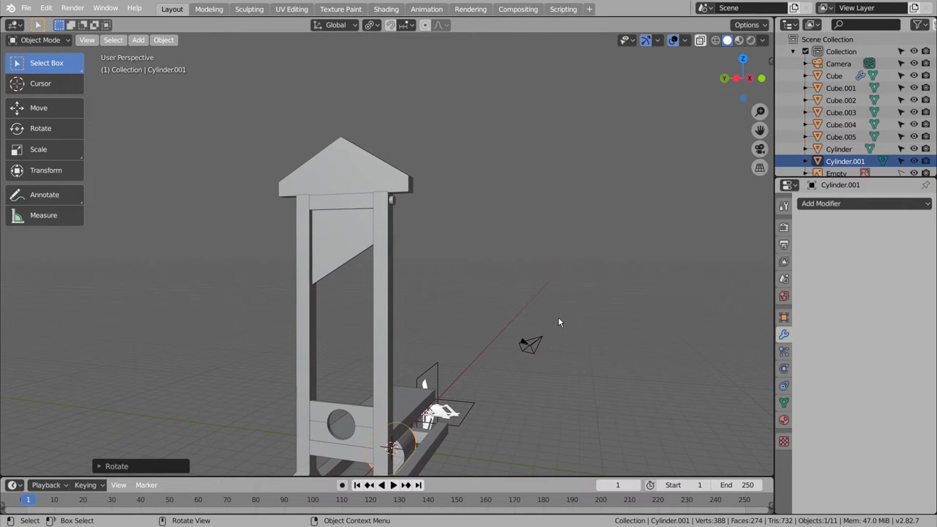
key(KP_3)
key(s)
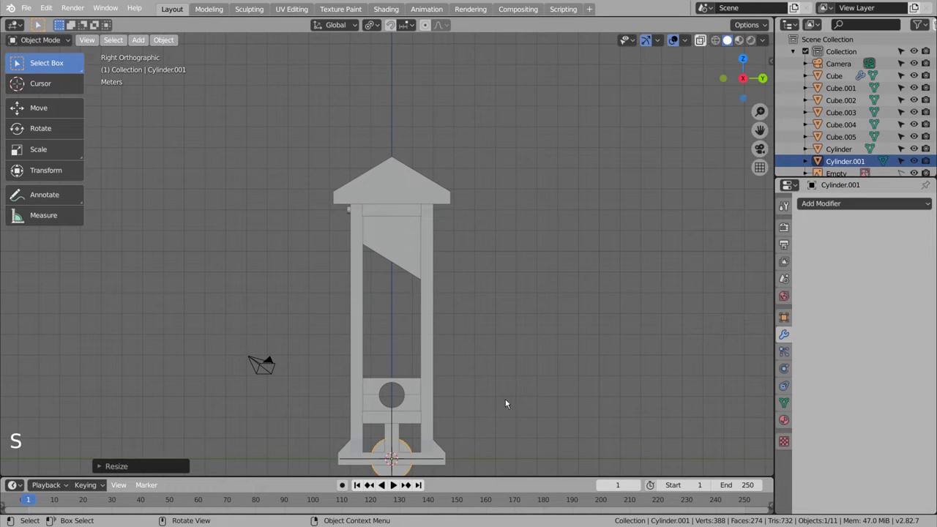
middle_click(492, 416)
key(s)
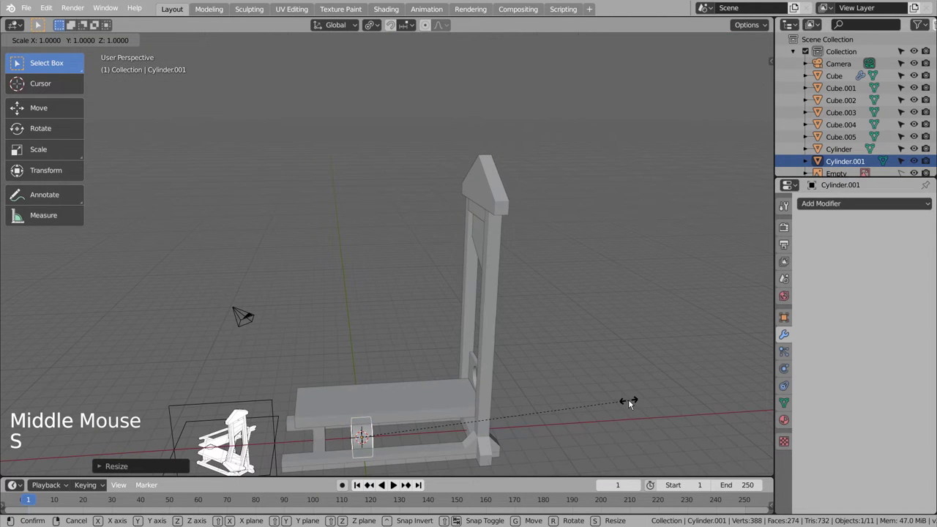
key(g)
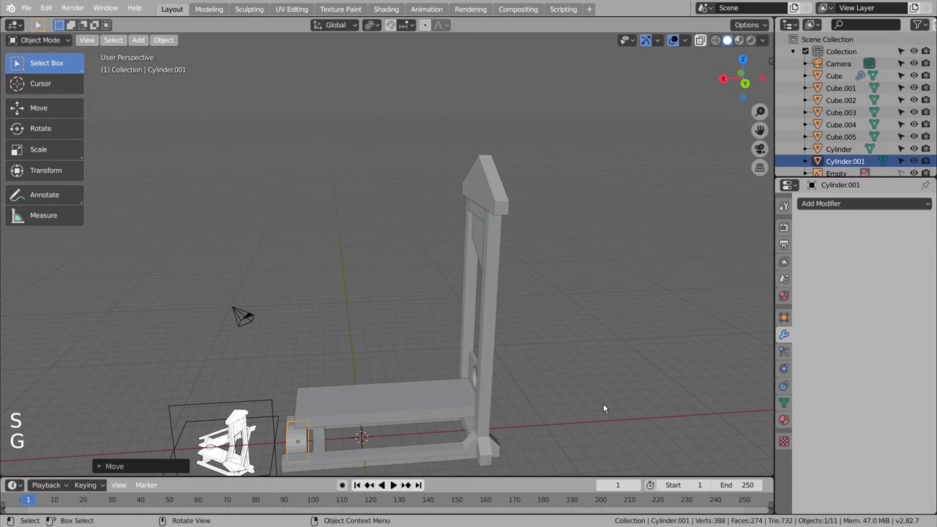
key(s)
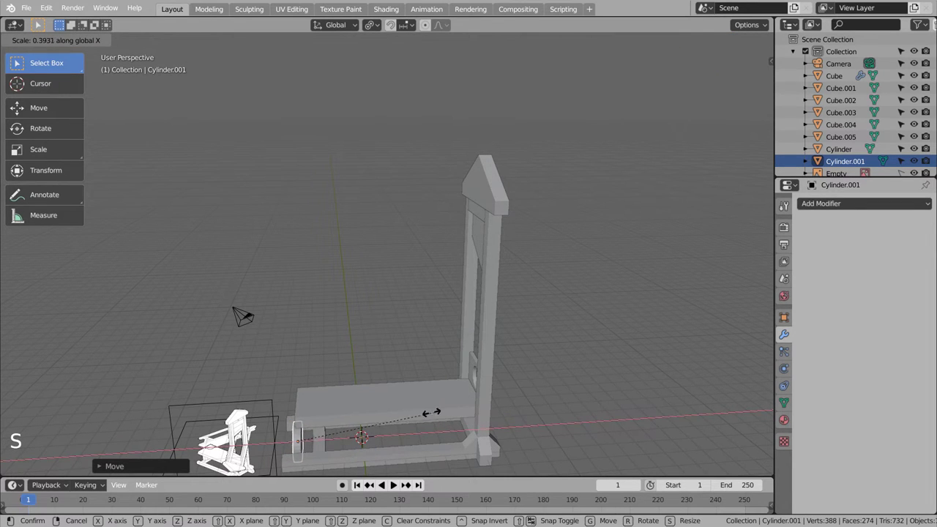
key(KP_3)
Move the disc up to the frame top, shrink it small and set it beside the peg
key(g)
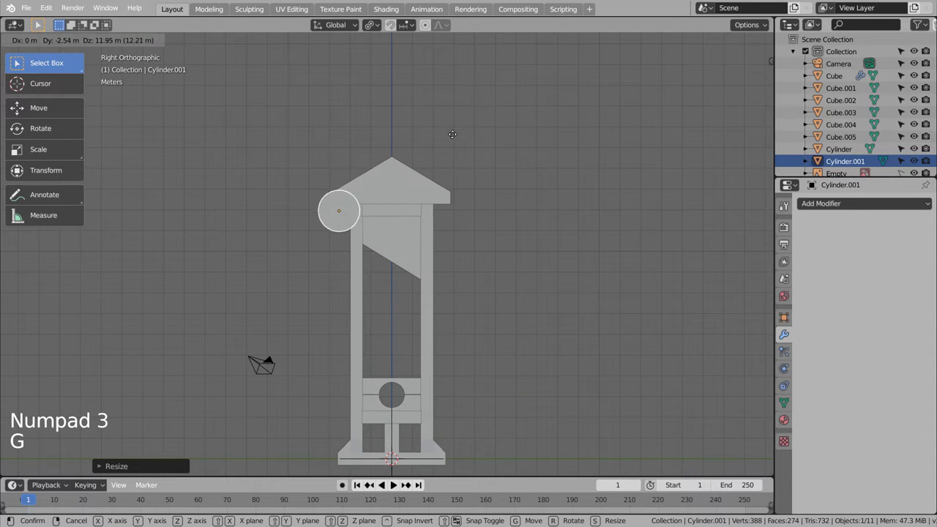
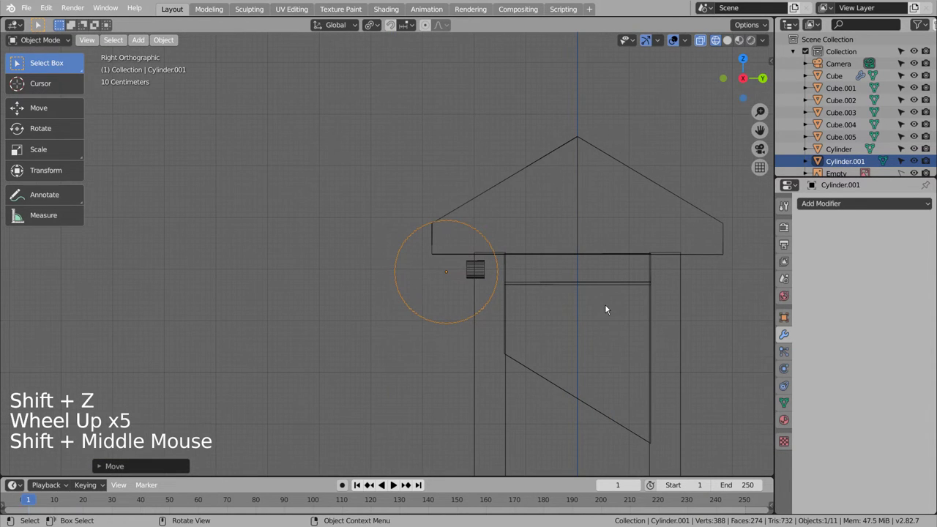
key(g)
key(s)
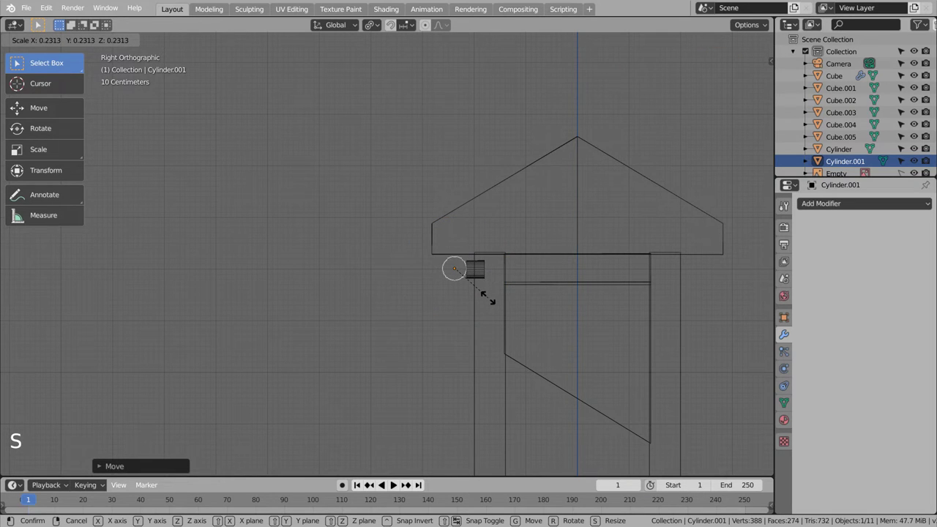
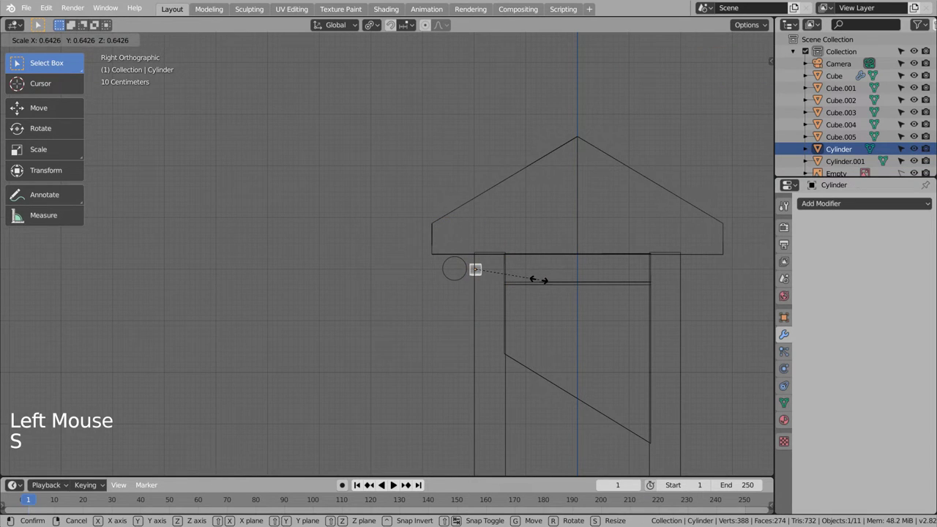
click(467, 280)
key(g)
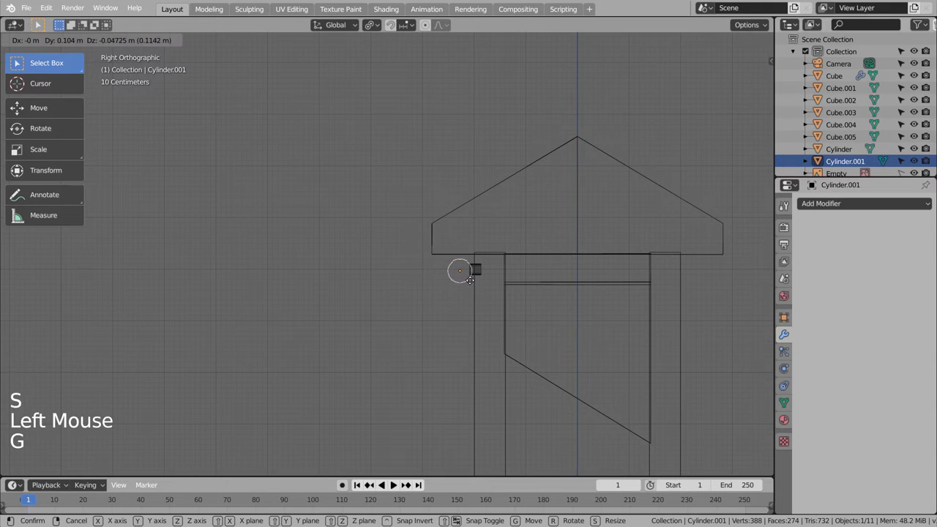
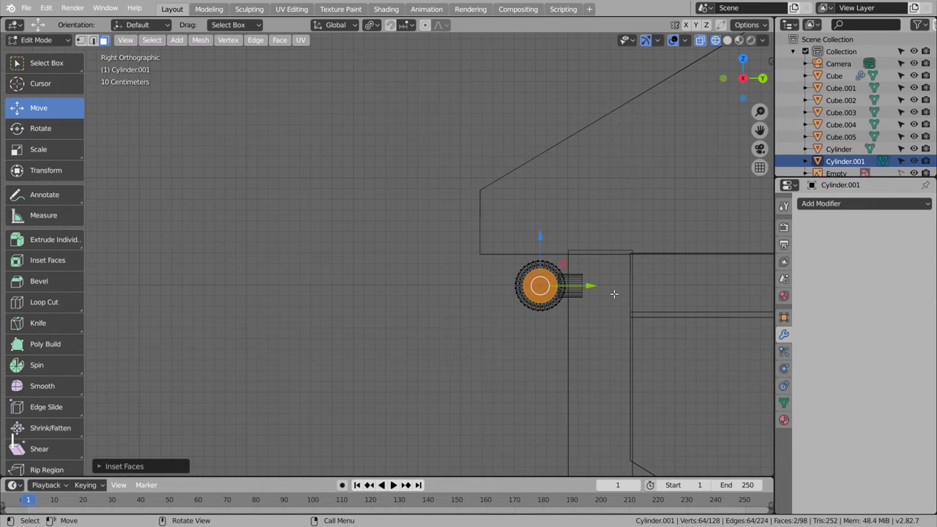
Delete the disc's inner faces to open a ring, inspect it, then undo the attempt
key(x)
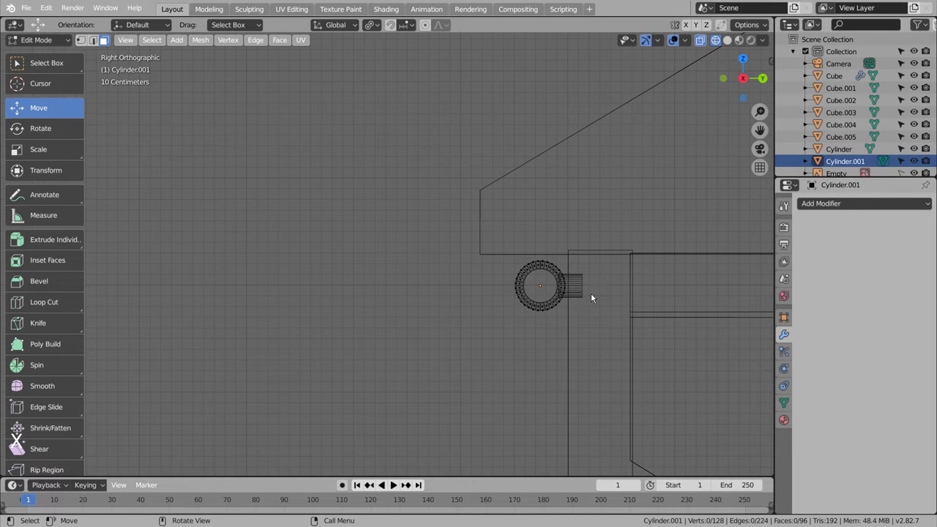
key(Tab)
middle_click(631, 319)
middle_click(580, 323)
scroll(up, 3)
key(ctrl+z)
key(ctrl+z)
key(ctrl+z)
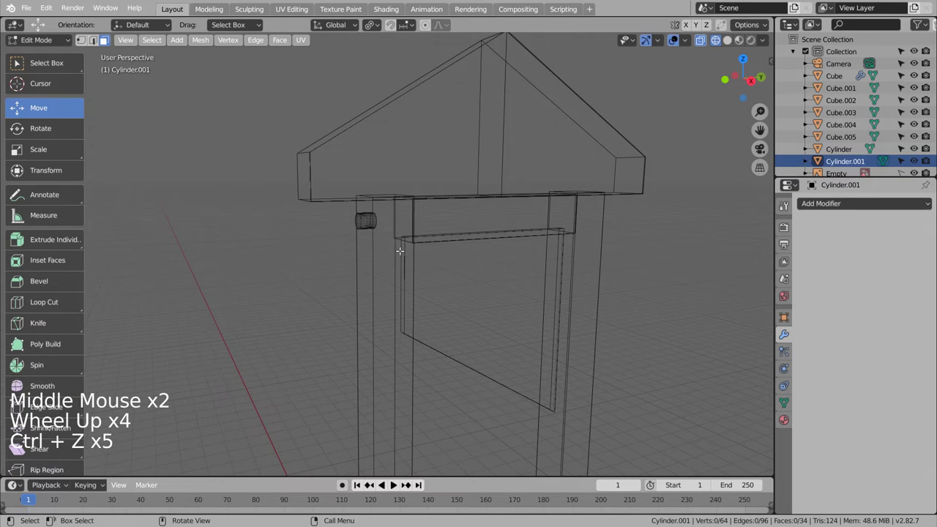
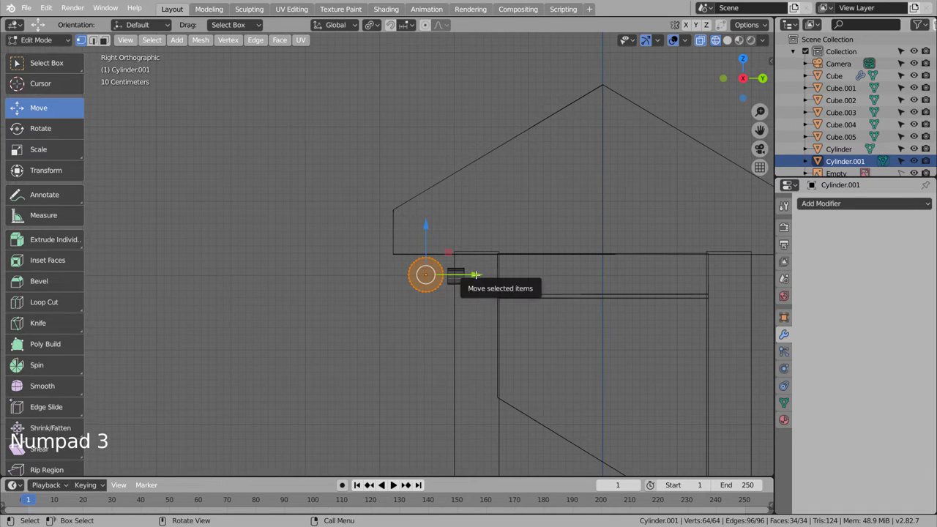
Leave Edit Mode, nudge and resize the ring beside the peg, and select the peg
key(Tab)
key(g)
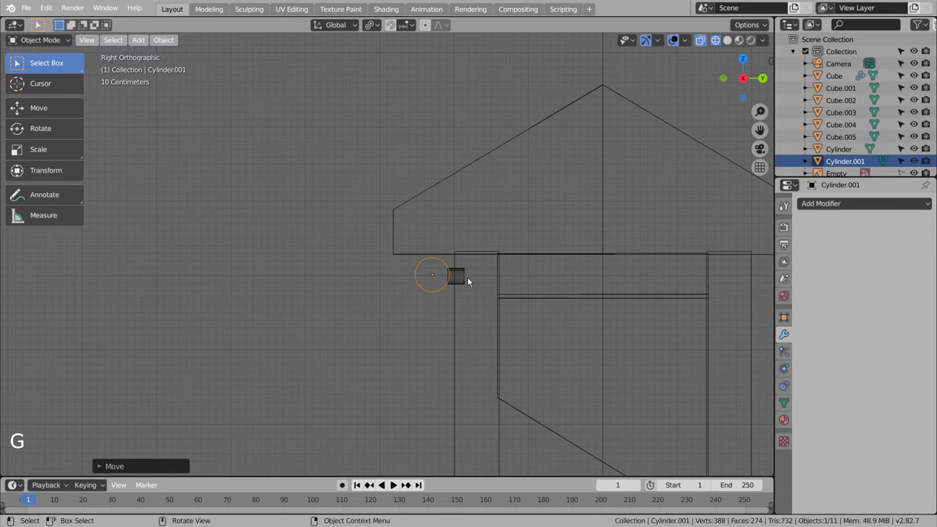
key(s)
click(451, 281)
key(s)
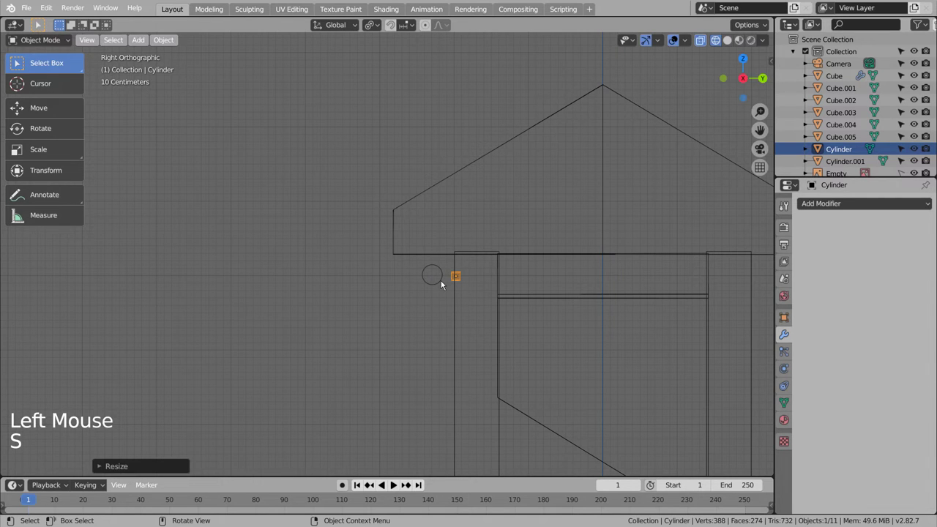
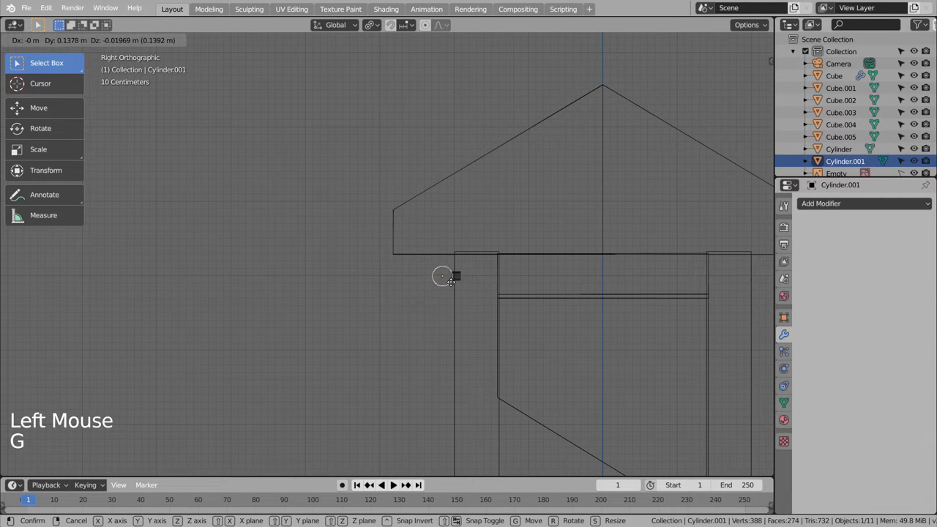
Move the ring along the frame's width so it hangs from the peg
scroll(up, 3)
scroll(up, 3)
key(KP_3)
key(KP_1)
scroll(down, 3)
key(g)
scroll(down, 3)
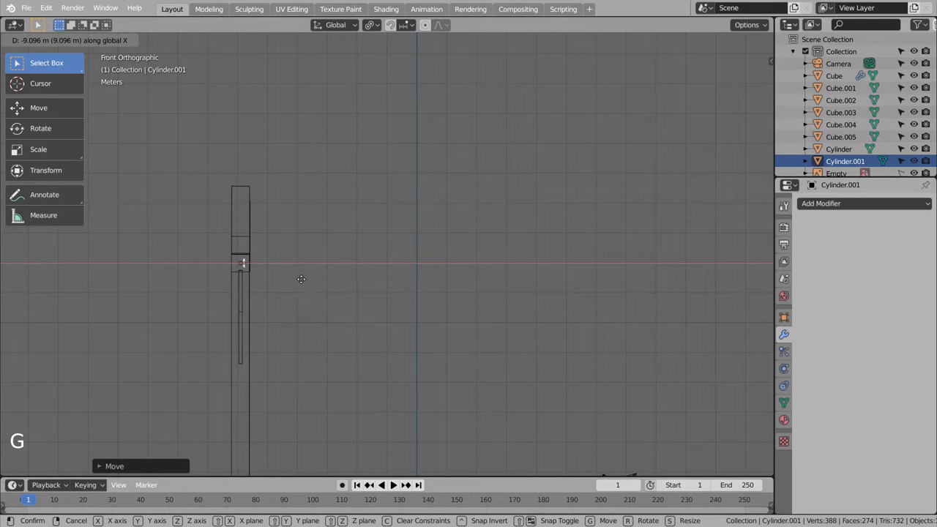
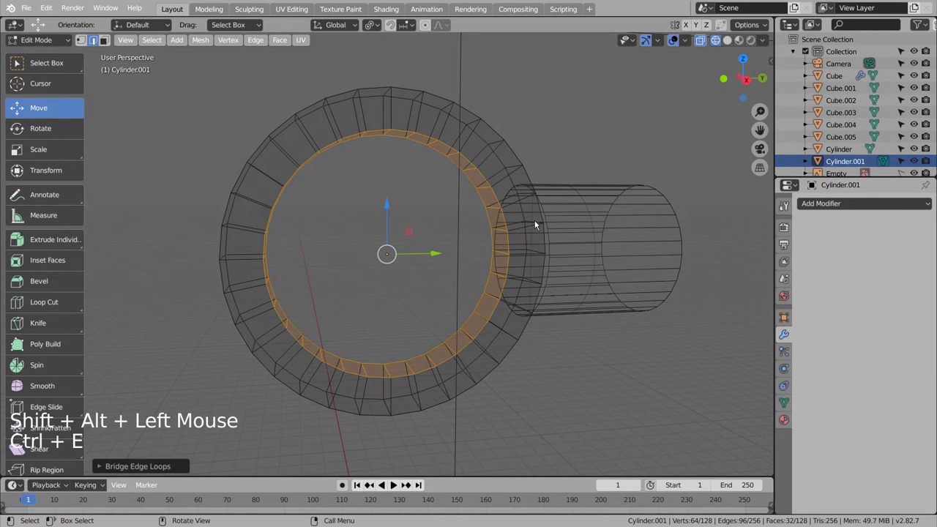
Extrude the ring's inner edge in Edit Mode to give it solid thickness
key(Tab)
scroll(down, 3)
key(shift+z)
scroll(down, 3)
click(336, 329)
middle_click(294, 369)
click(471, 337)
Orbit around the thickened hoop to check its depth from all sides
middle_click(462, 336)
middle_click(497, 317)
middle_click(494, 314)
middle_click(470, 316)
middle_click(454, 318)
middle_click(448, 320)
middle_click(446, 320)
scroll(up, 3)
click(394, 263)
scroll(up, 3)
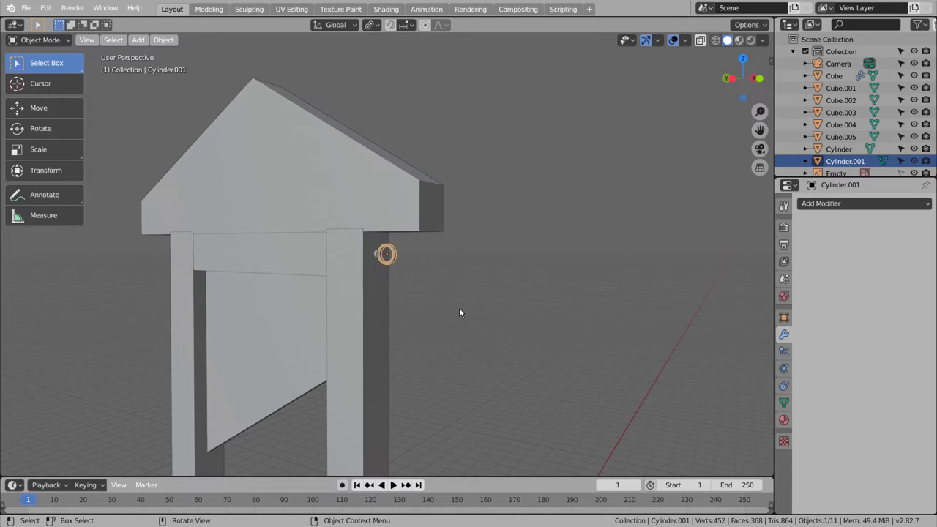
middle_click(437, 315)
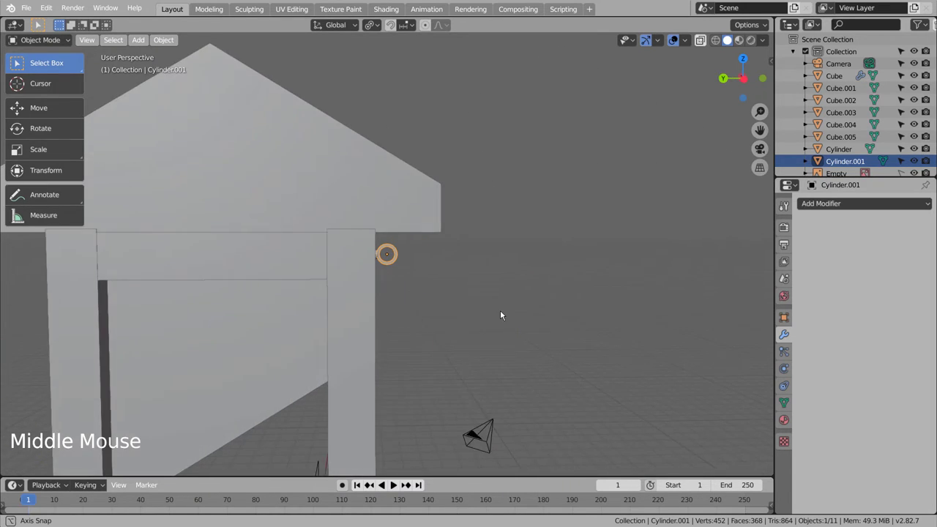
scroll(up, 3)
scroll(up, 3)
Duplicate the ring and move the copy down through the first ring in side view
key(shift+d)
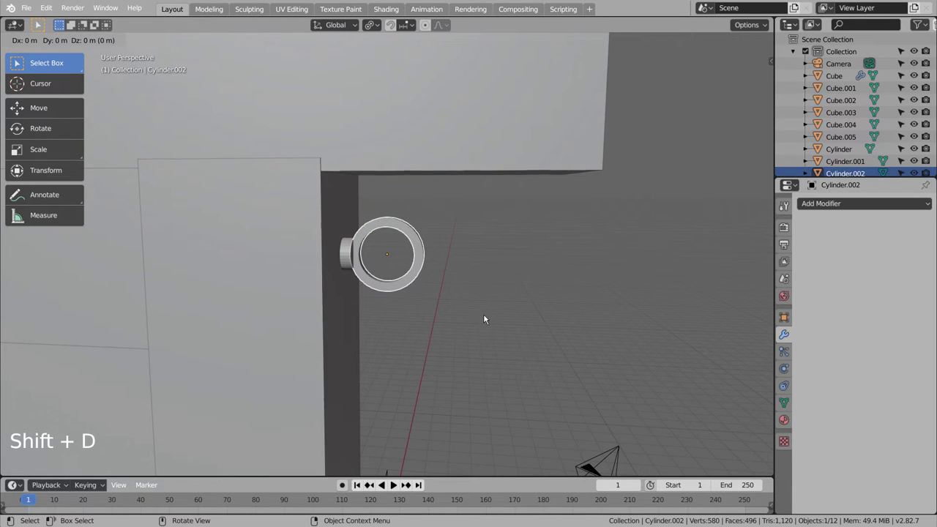
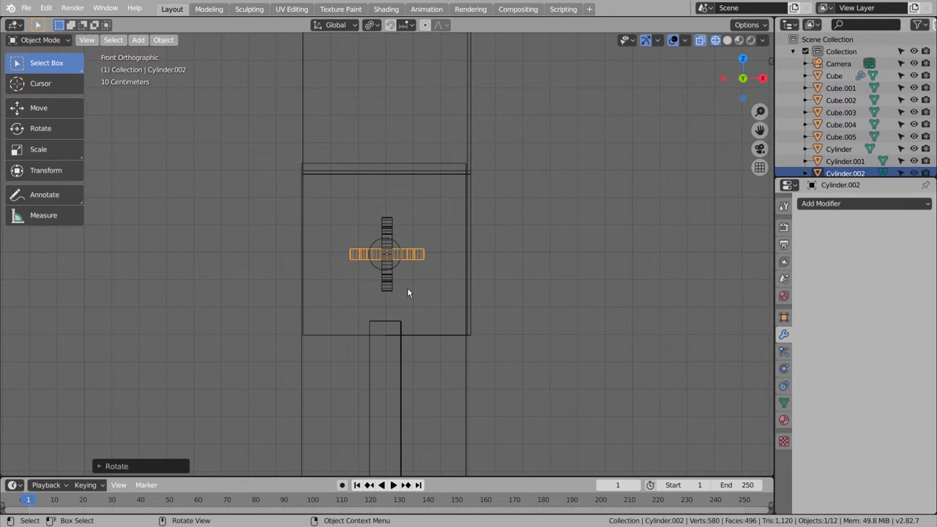
key(g)
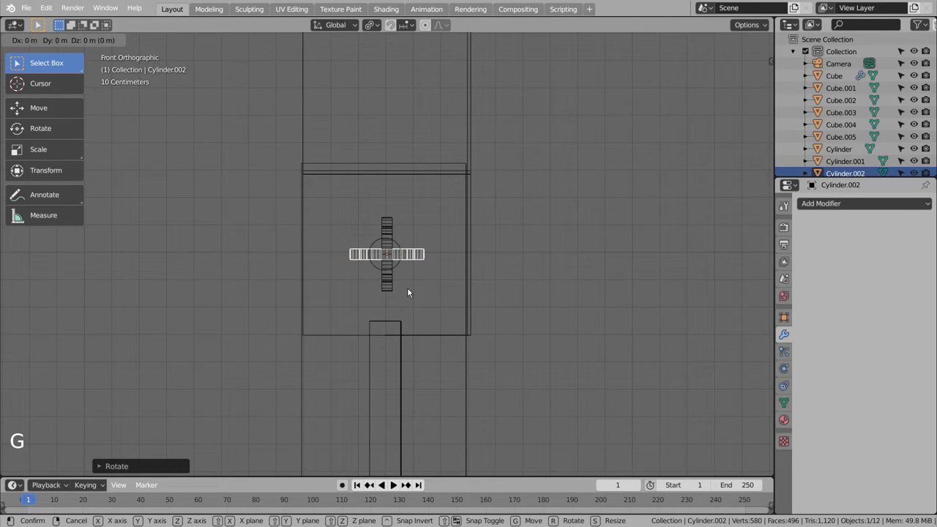
middle_click(418, 312)
middle_click(505, 317)
middle_click(506, 318)
key(KP_3)
key(KP_1)
key(KP_3)
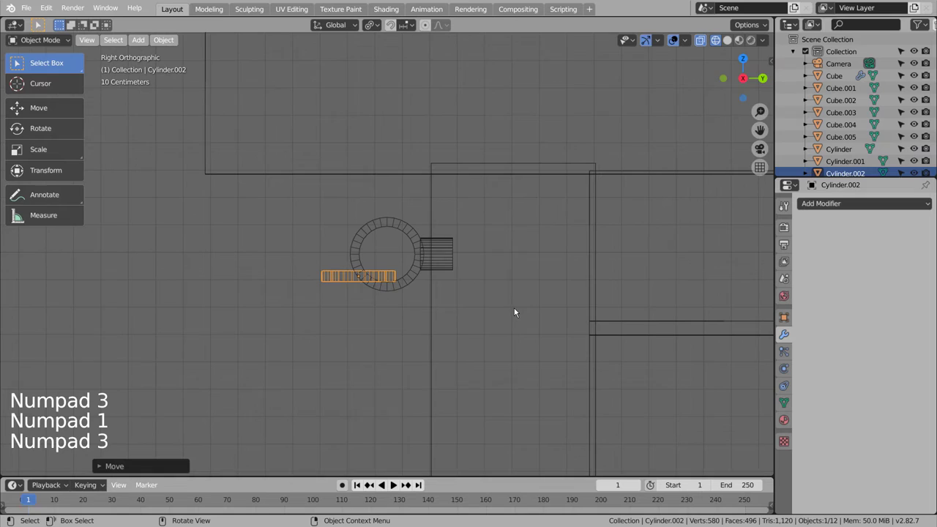
Tilt the copied ring diagonally and settle it as an interlocking chain link below the first
key(r)
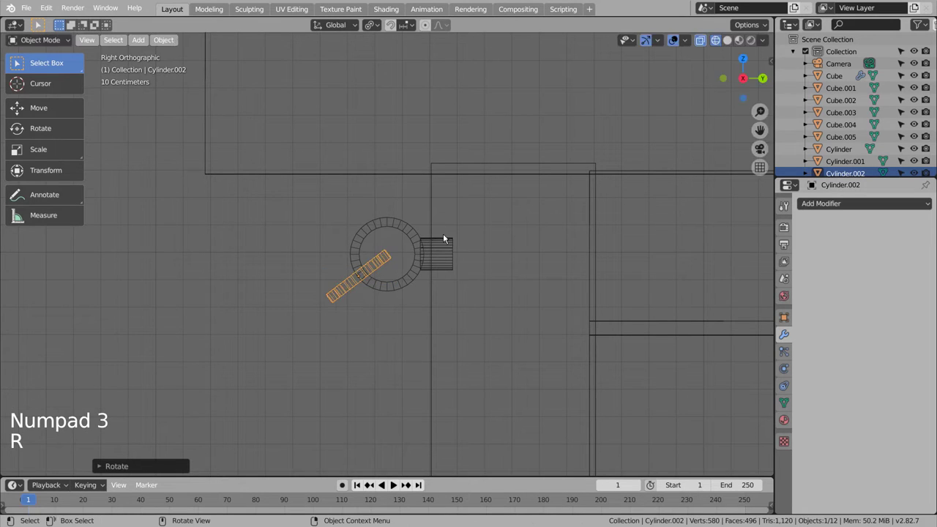
key(g)
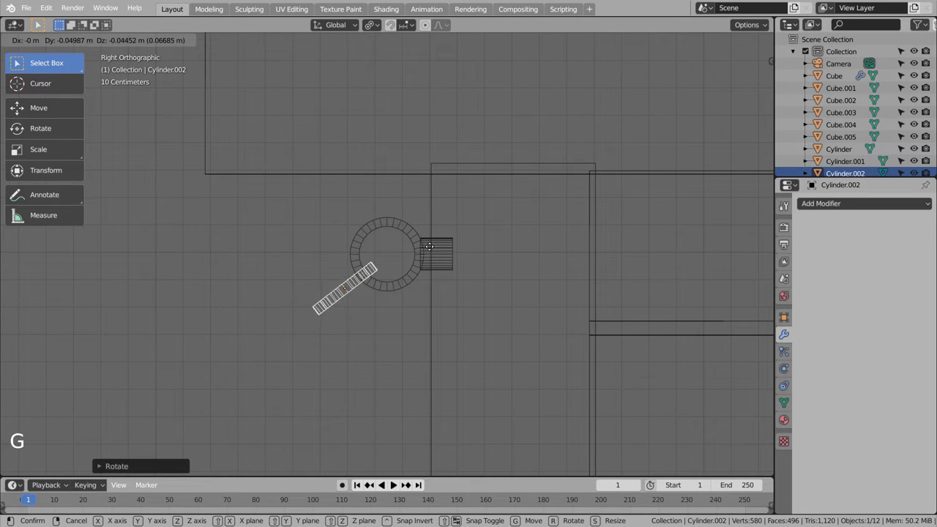
click(513, 308)
click(387, 354)
middle_click(380, 361)
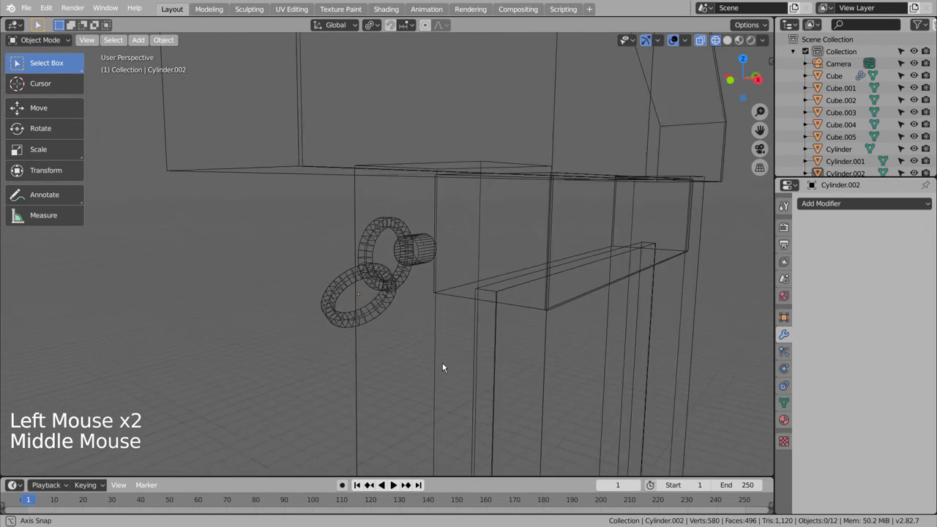
In solid shading, rotate and move Cylinder.002 so the link hangs straight down under the ring
key(shift+z)
middle_click(485, 361)
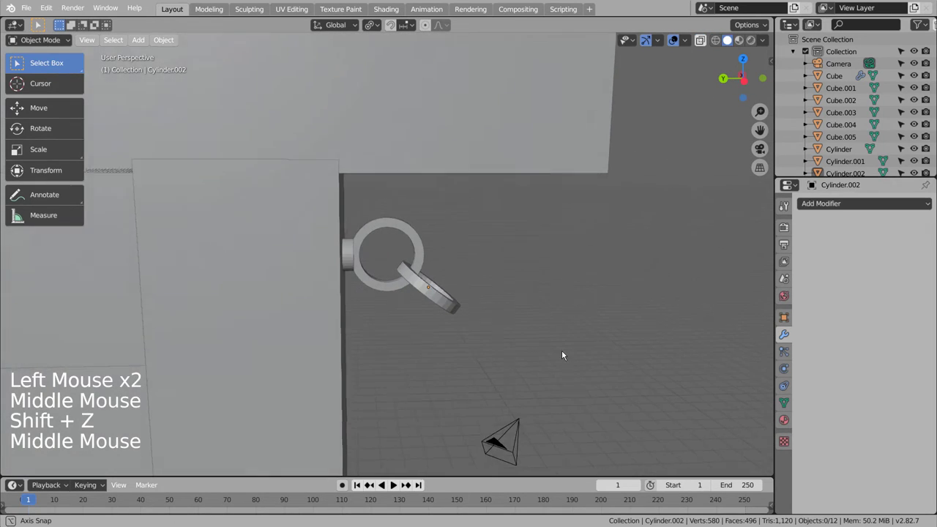
middle_click(562, 342)
middle_click(558, 337)
middle_click(547, 324)
middle_click(542, 317)
click(465, 312)
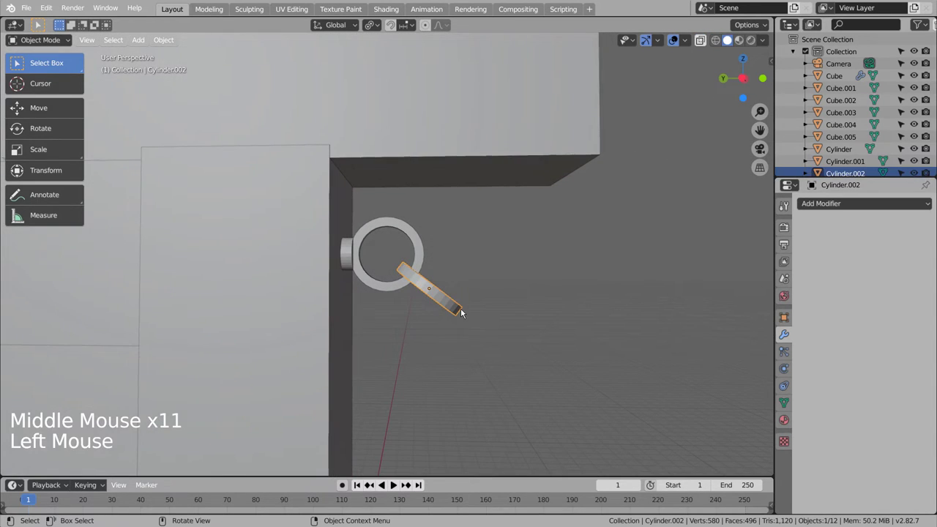
key(KP_1)
key(KP_3)
key(r)
key(g)
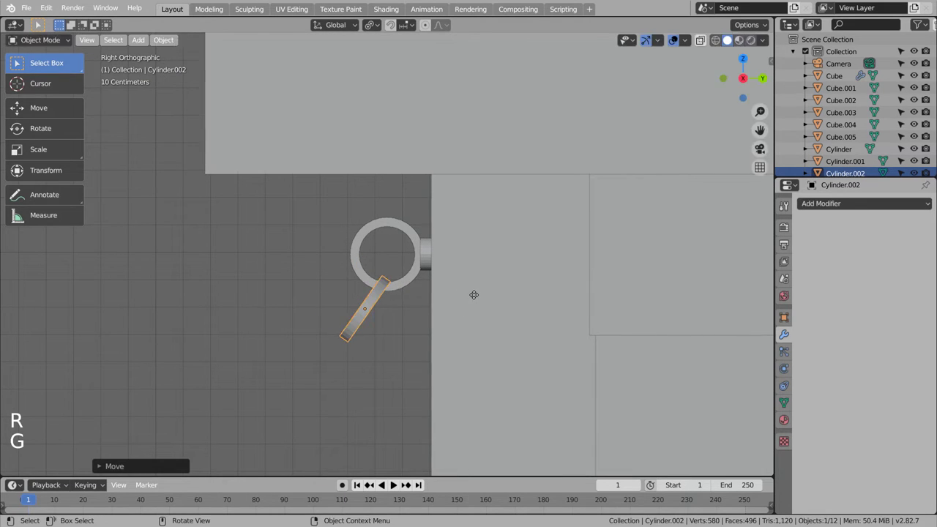
key(r)
key(g)
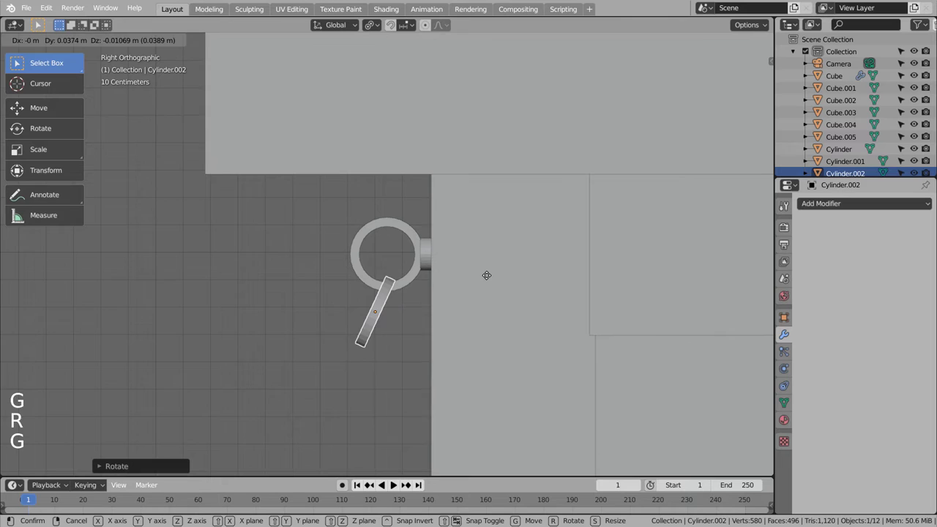
key(r)
key(g)
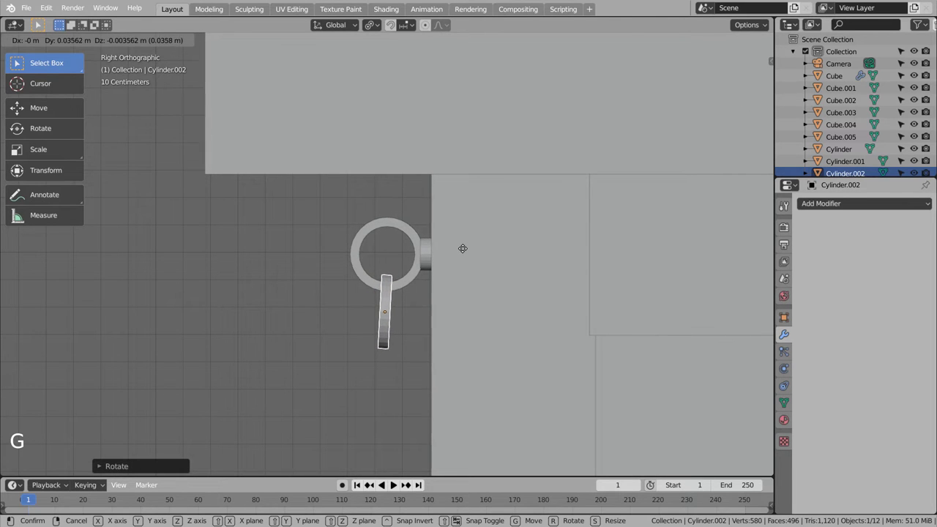
middle_click(415, 318)
key(g)
click(270, 339)
Inspect the two links from around the post, then bring up the add-object menu for curves
middle_click(272, 358)
scroll(down, 3)
middle_click(429, 360)
scroll(down, 3)
middle_click(473, 339)
middle_click(468, 340)
middle_click(464, 340)
middle_click(454, 345)
middle_click(437, 345)
middle_click(404, 346)
middle_click(352, 348)
middle_click(352, 349)
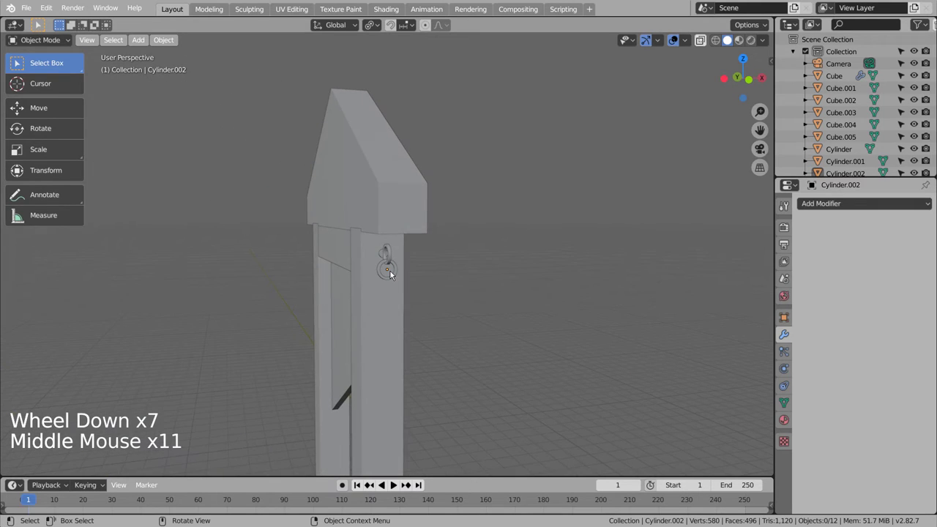
key(KP_3)
key(KP_1)
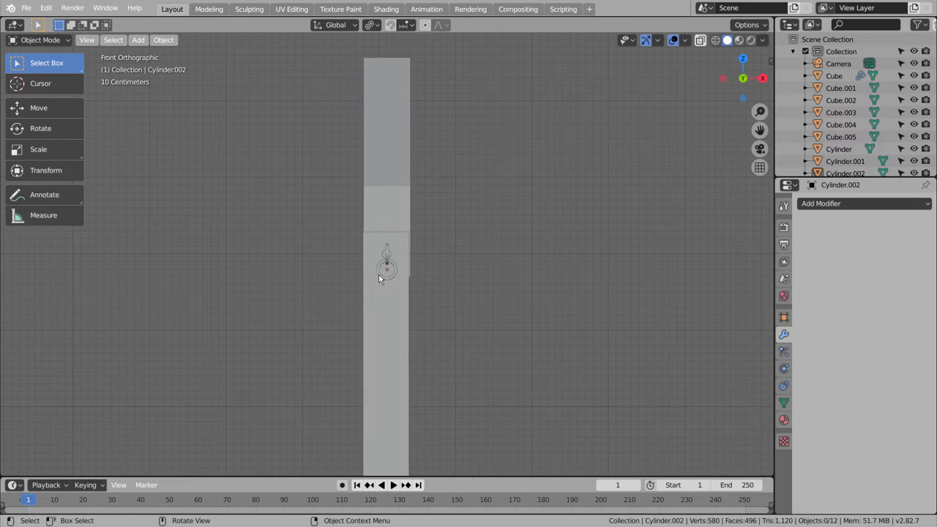
click(474, 288)
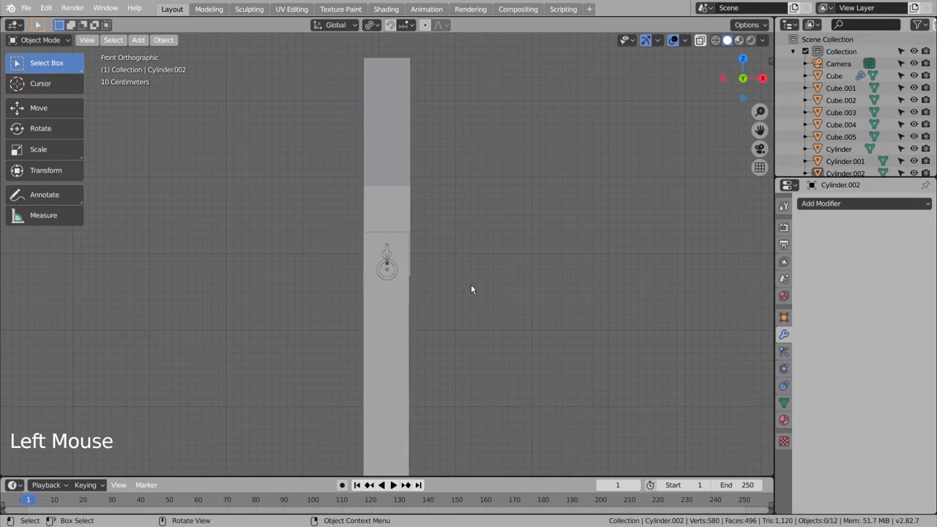
scroll(up, 3)
middle_click(400, 297)
middle_click(414, 298)
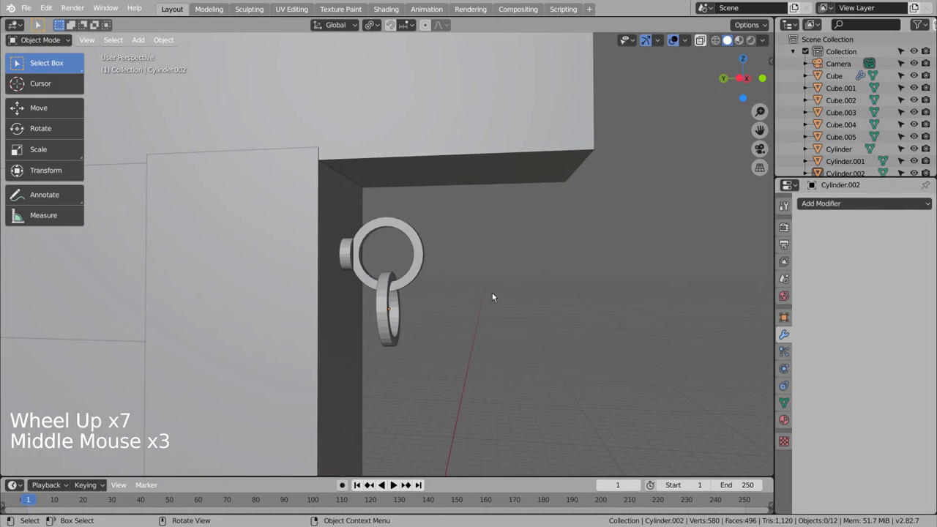
scroll(down, 3)
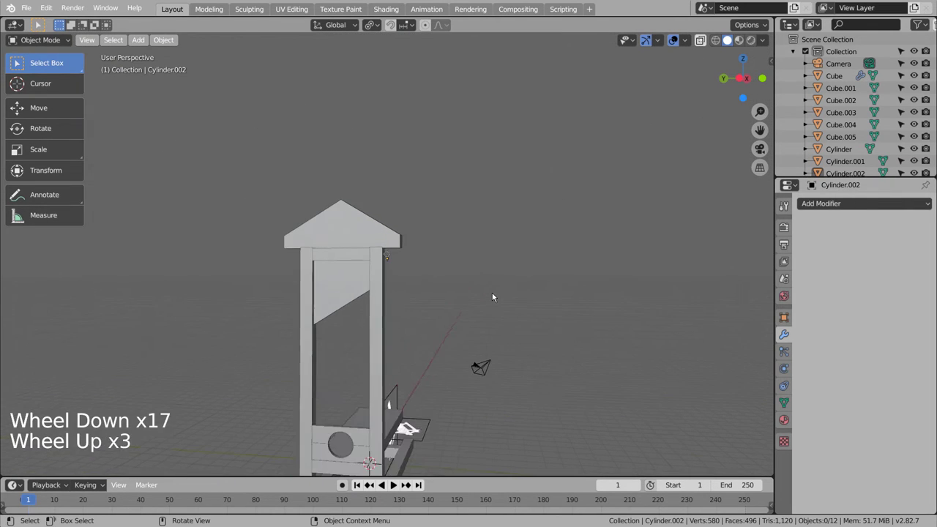
scroll(up, 3)
click(484, 307)
key(shift+a)
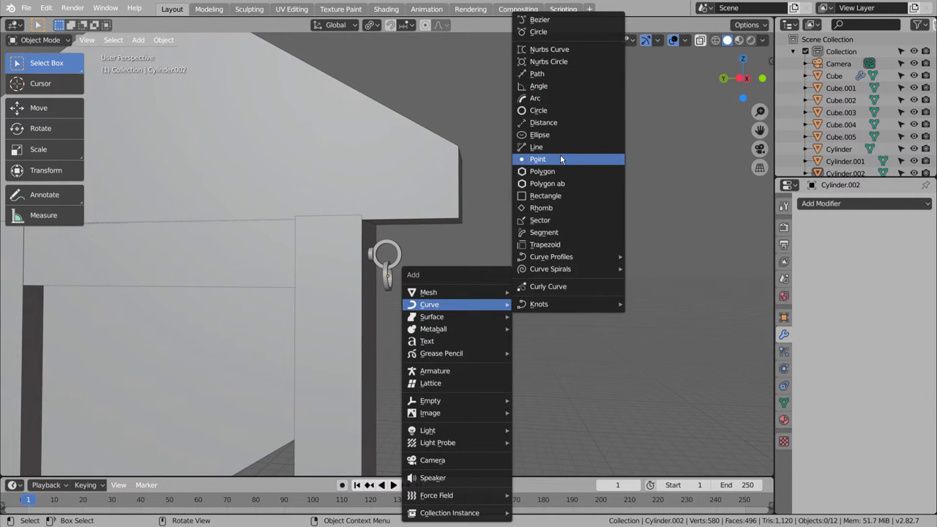
Add a single-point curve object and move it up to the bottom of the hanging ring link
key(KP_3)
key(KP_1)
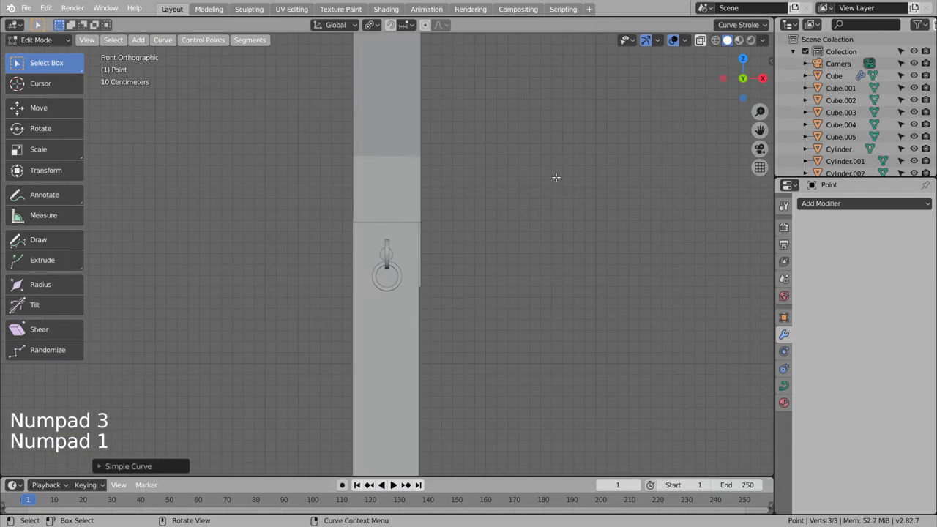
key(KP_Decimal)
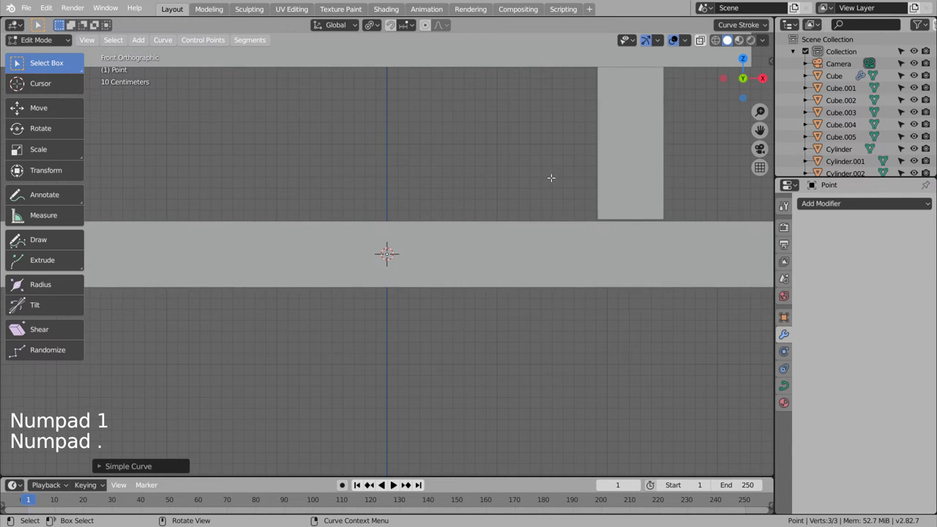
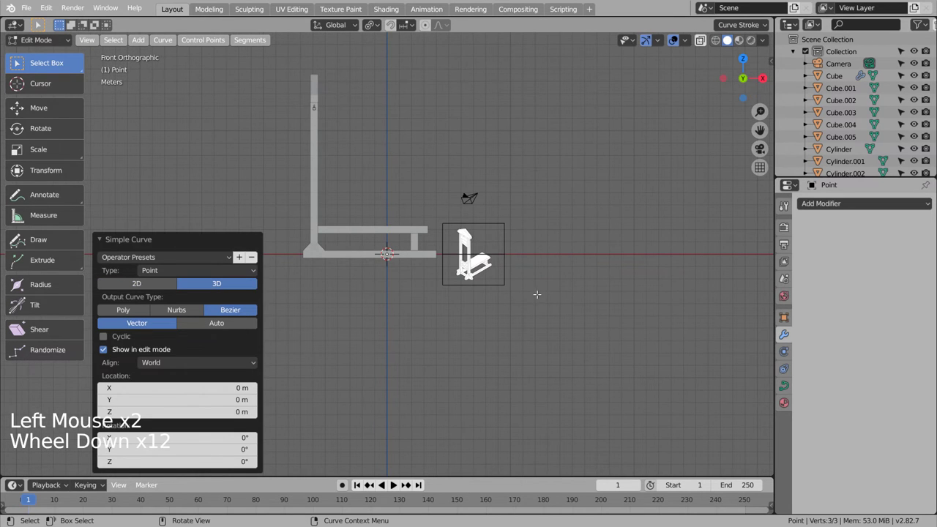
key(Tab)
scroll(down, 3)
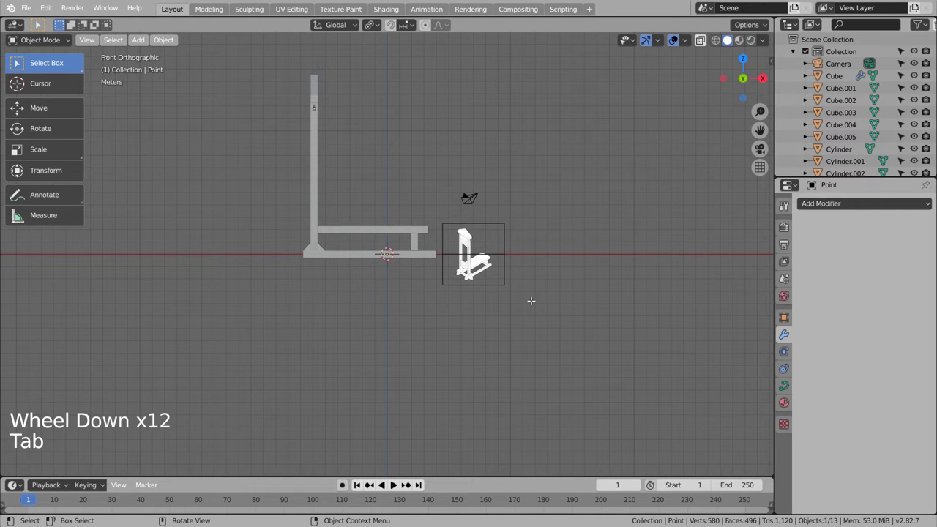
key(g)
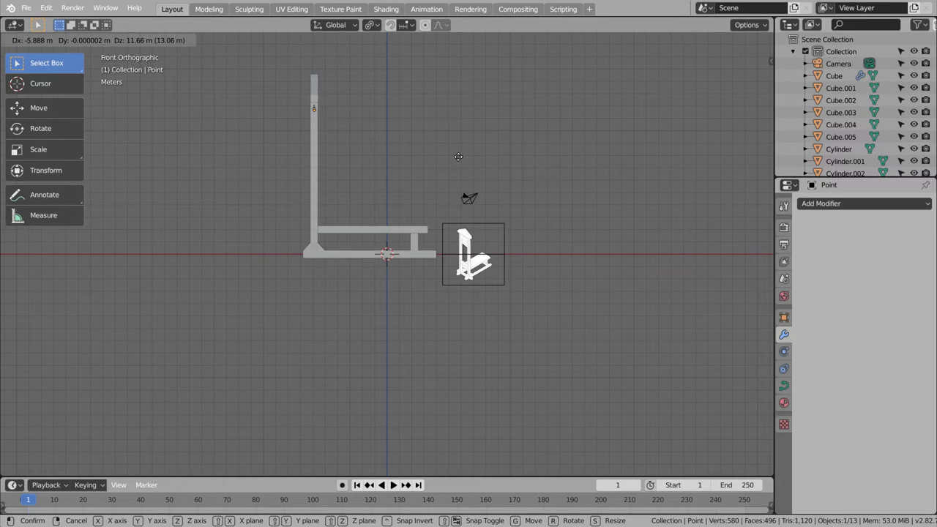
key(KP_1)
key(KP_3)
scroll(up, 3)
middle_click(424, 159)
scroll(up, 3)
key(g)
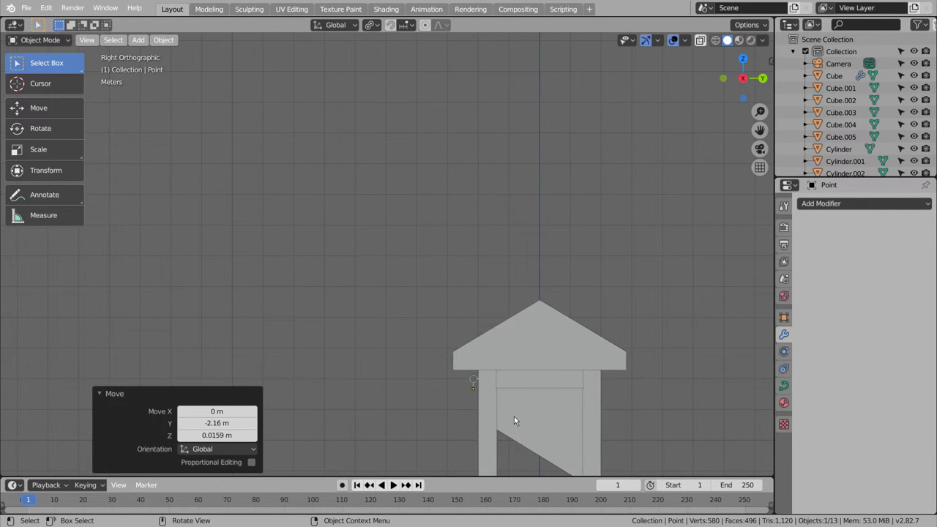
key(KP_1)
key(KP_1)
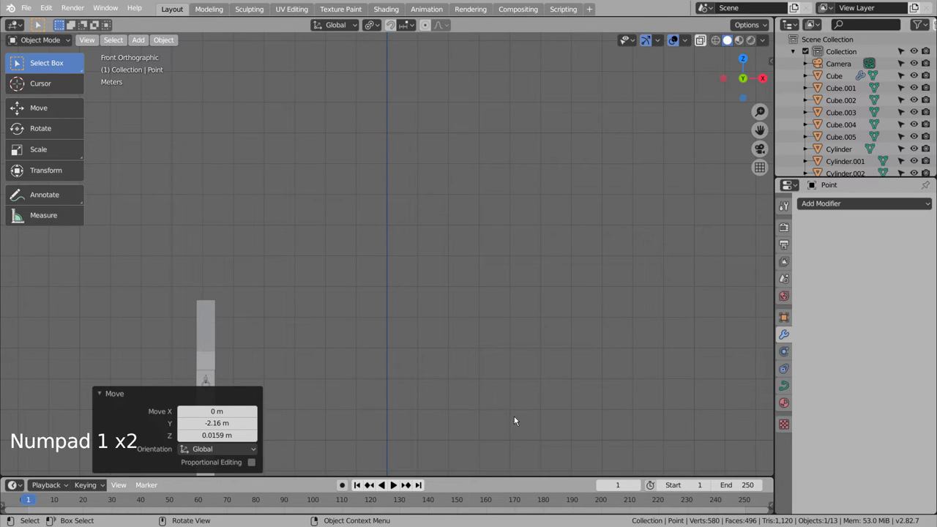
Orbit and zoom in to check the point's placement under the link
scroll(down, 3)
middle_click(374, 353)
scroll(up, 3)
middle_click(301, 227)
scroll(up, 3)
middle_click(351, 316)
scroll(up, 3)
middle_click(508, 241)
middle_click(581, 245)
middle_click(588, 246)
middle_click(601, 245)
middle_click(606, 245)
key(KP_Decimal)
scroll(down, 3)
middle_click(484, 254)
middle_click(463, 262)
middle_click(503, 261)
middle_click(522, 262)
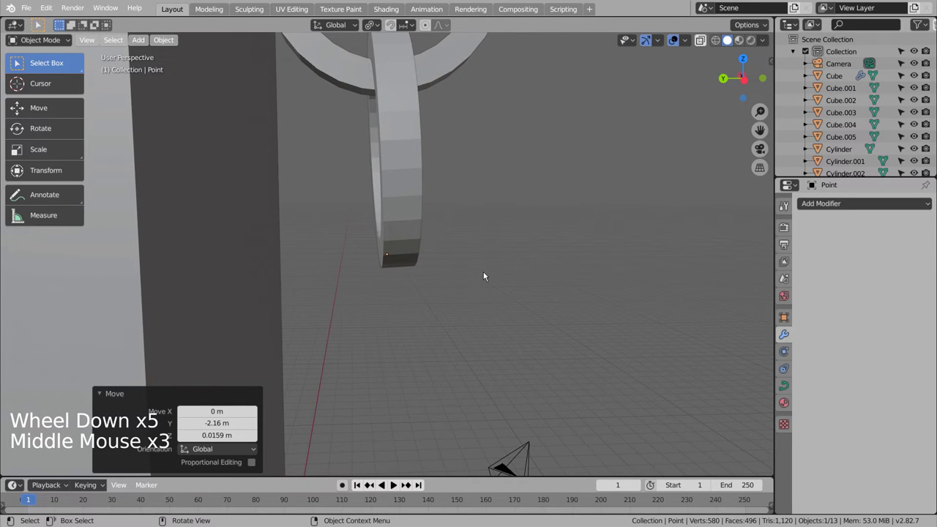
middle_click(494, 310)
middle_click(456, 311)
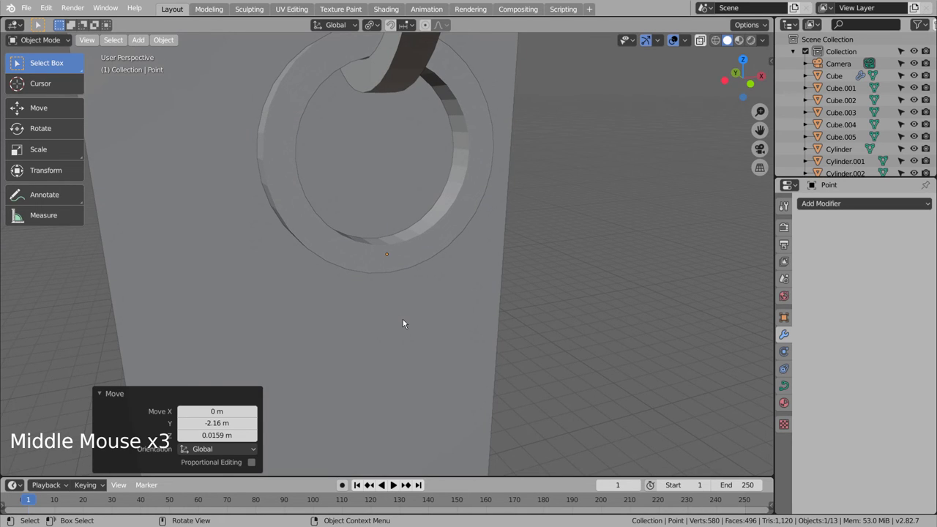
Snap the point to the link's bottom corner and extrude curve points wrapping around the link's base
key(KP_3)
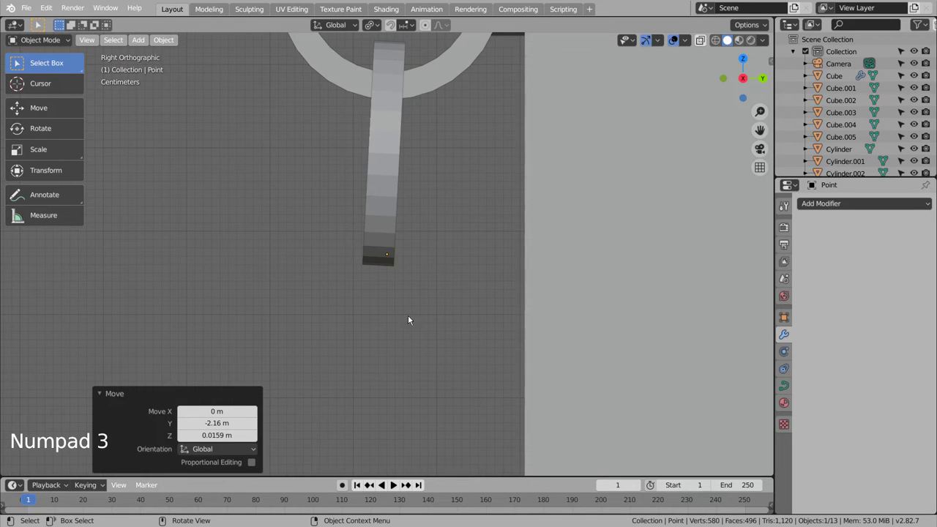
key(g)
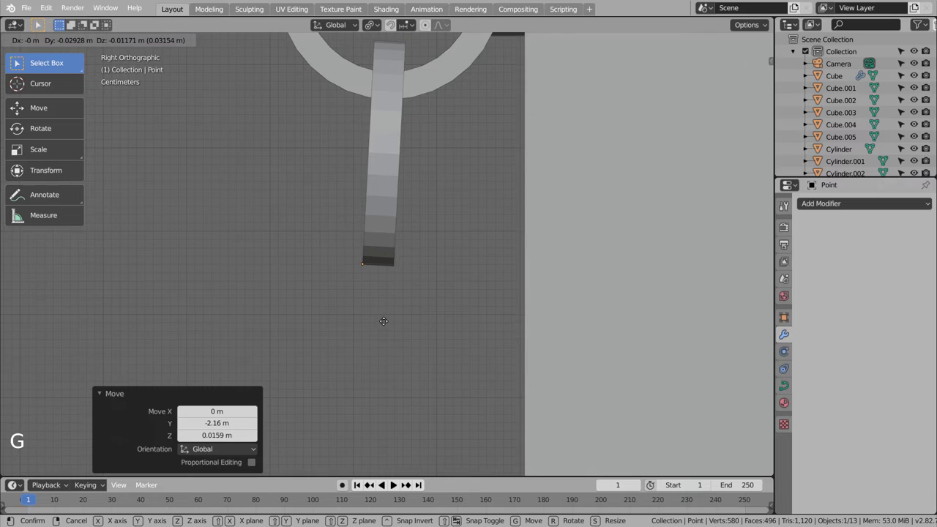
key(Tab)
key(e)
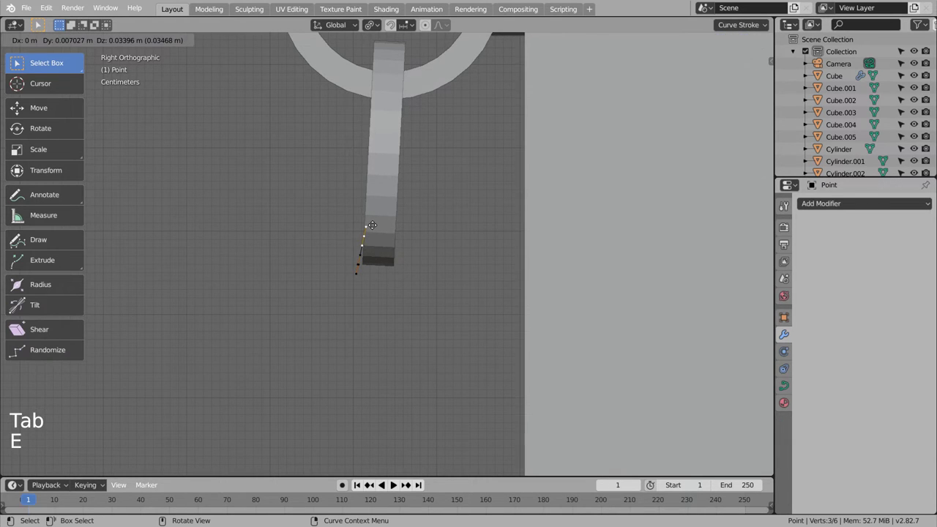
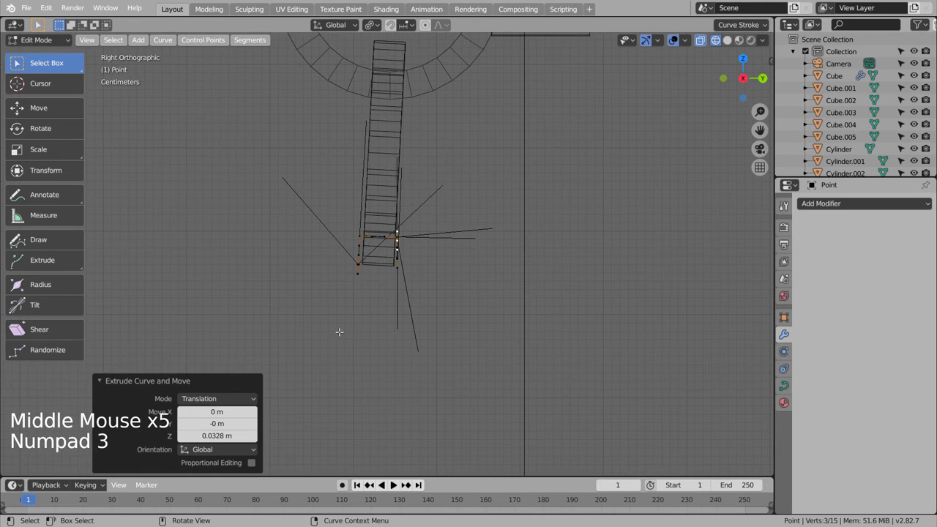
key(g)
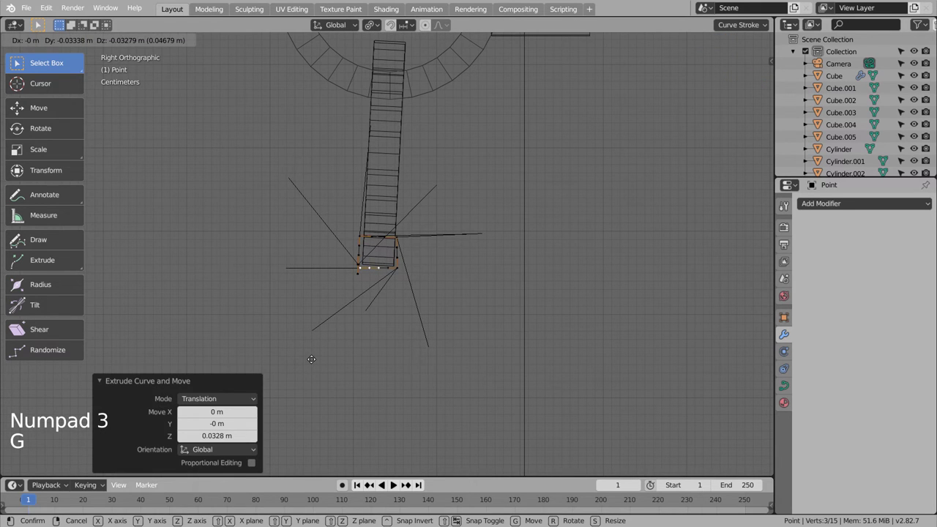
key(e)
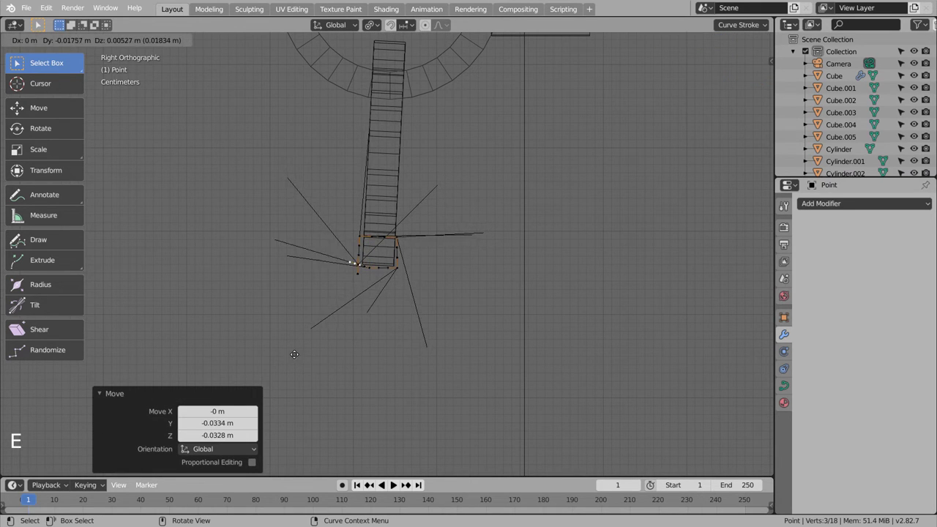
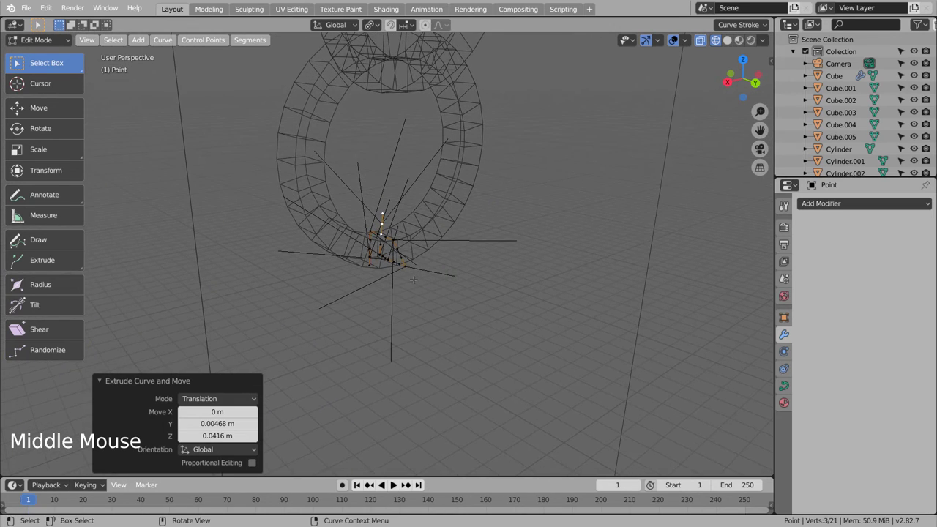
key(KP_7)
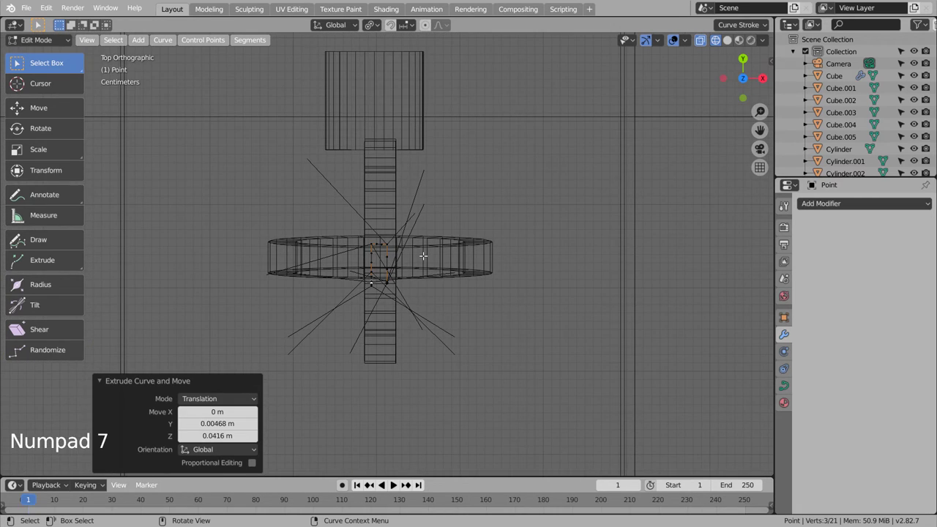
key(e)
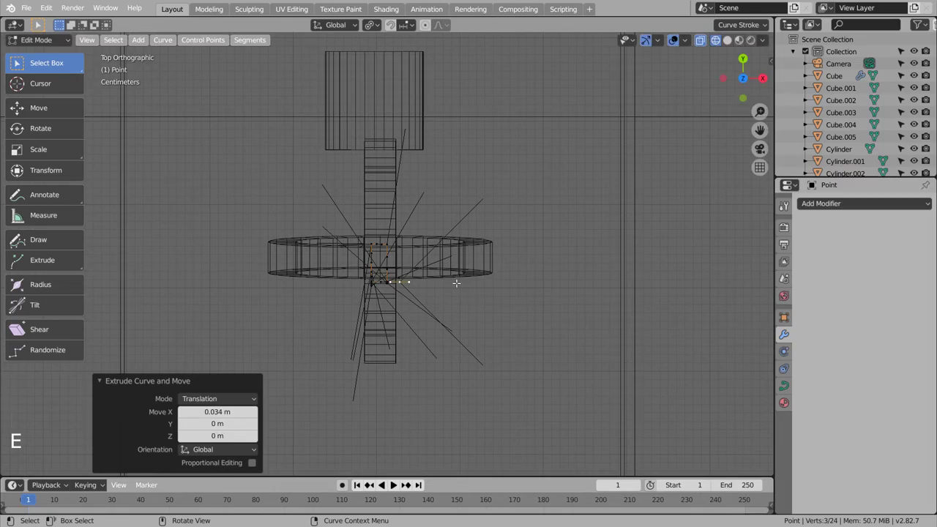
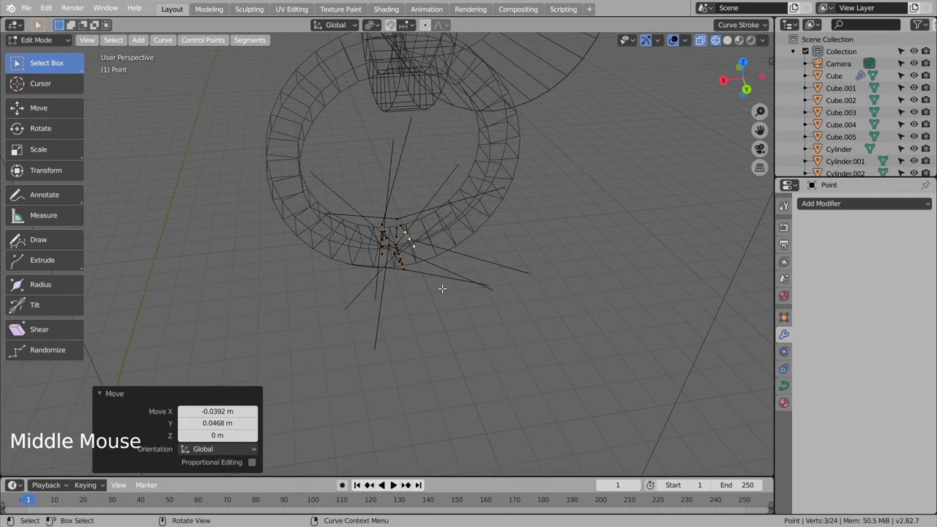
Extrude further points leading the rope path downward along the post
key(KP_3)
key(g)
key(e)
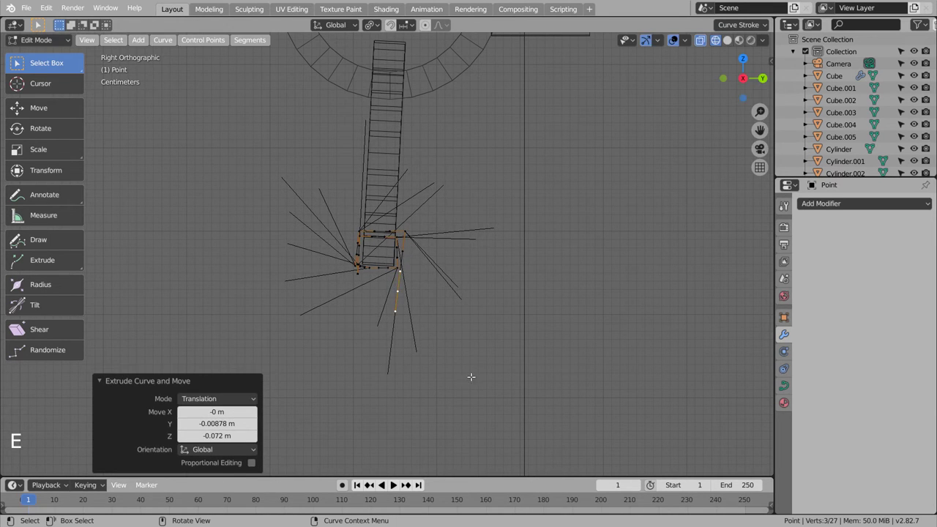
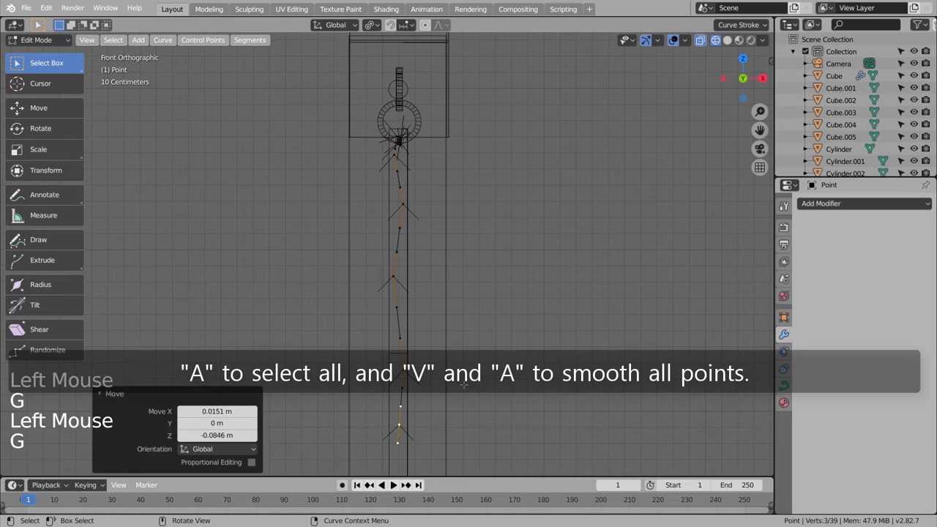
Smooth all the rope curve's points with V and leave edit mode to review the wavy rope
key(a)
key(v)
key(Tab)
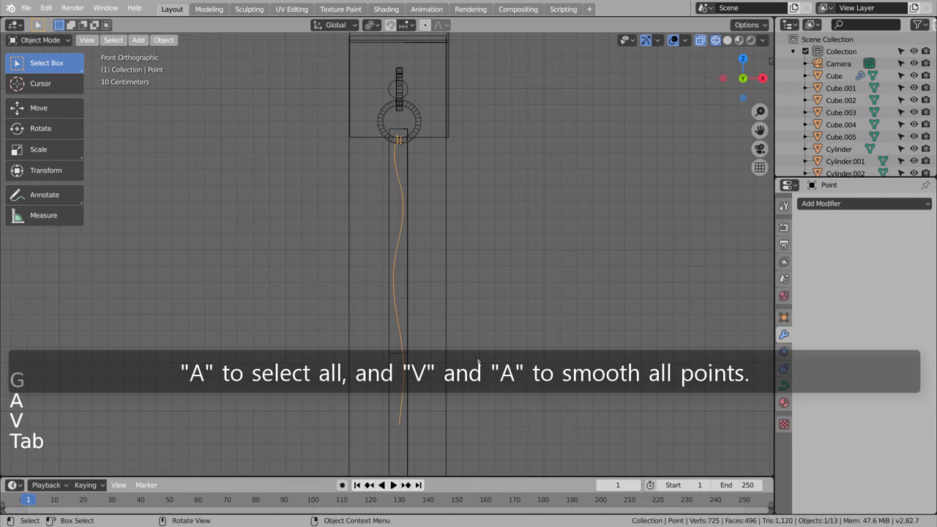
middle_click(494, 327)
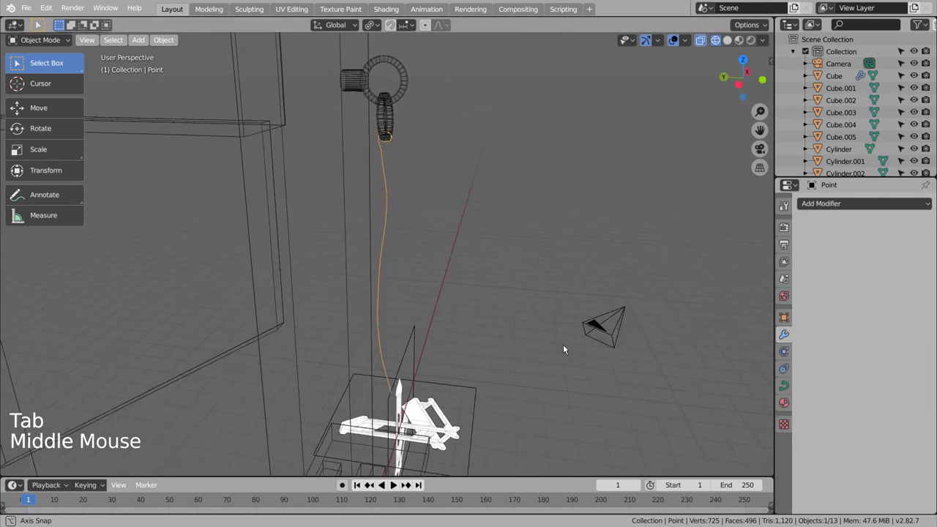
scroll(up, 3)
middle_click(539, 258)
middle_click(529, 268)
middle_click(508, 281)
middle_click(508, 295)
middle_click(505, 357)
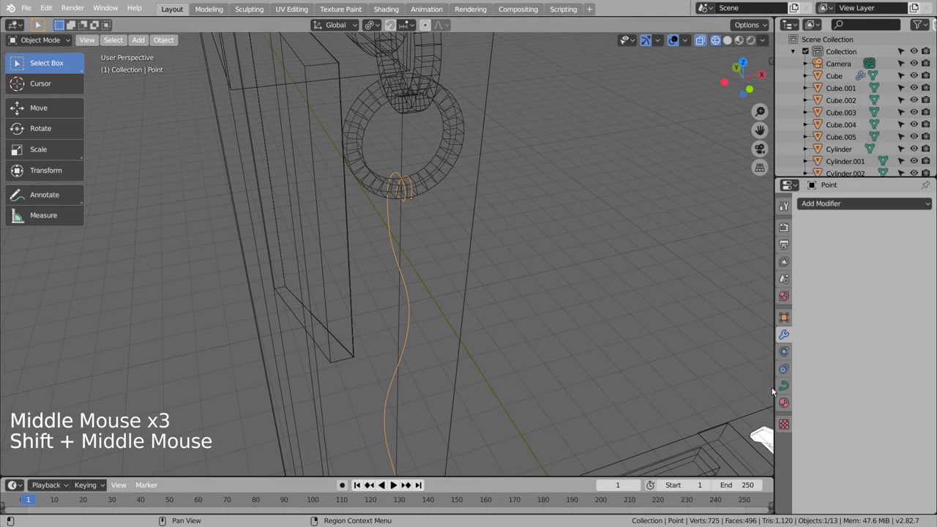
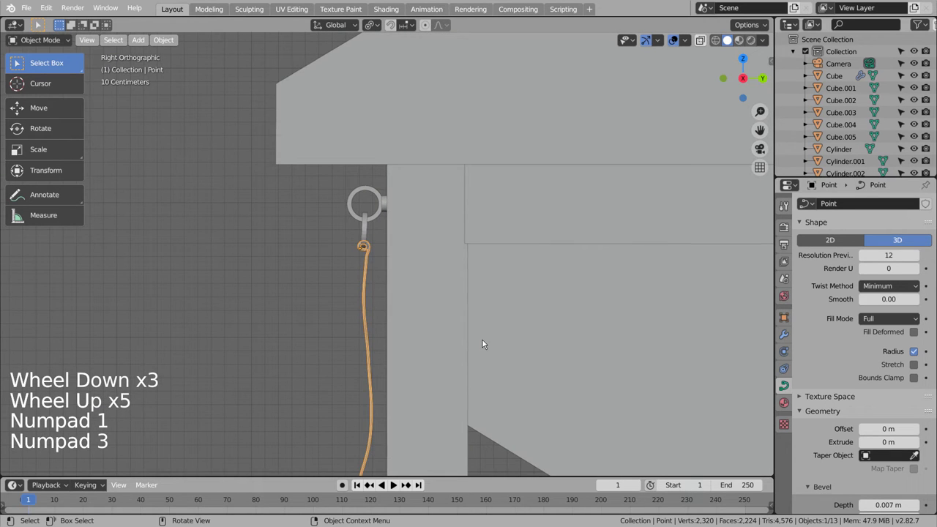
Extrude the rope's end further down the post and re-smooth all its control points
scroll(down, 3)
middle_click(486, 344)
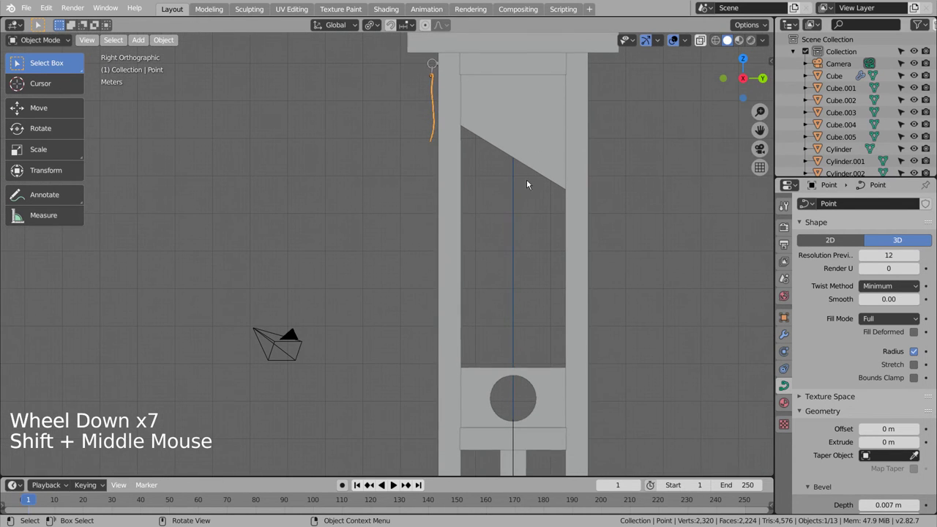
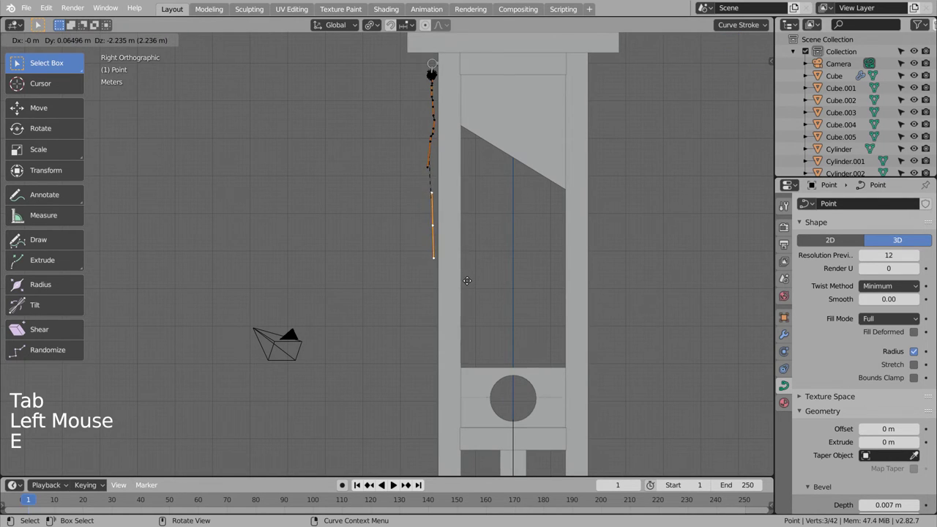
key(e)
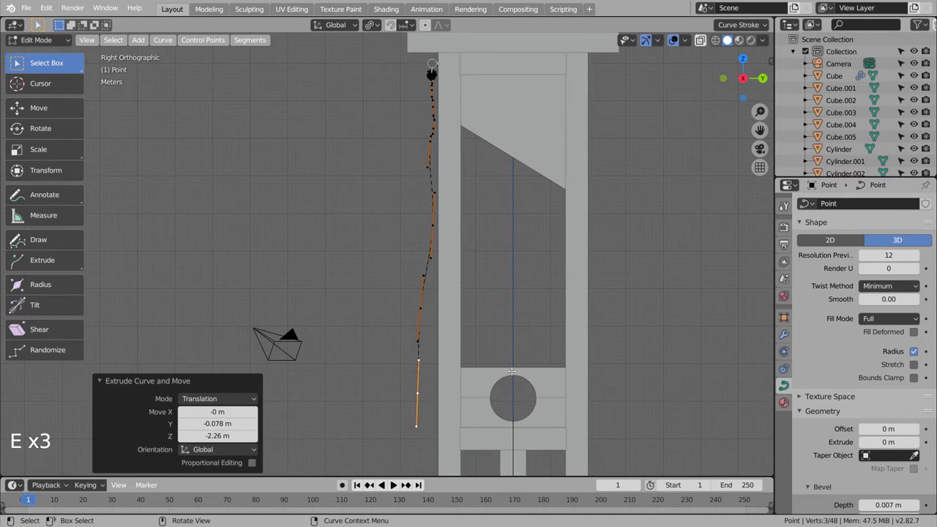
key(KP_1)
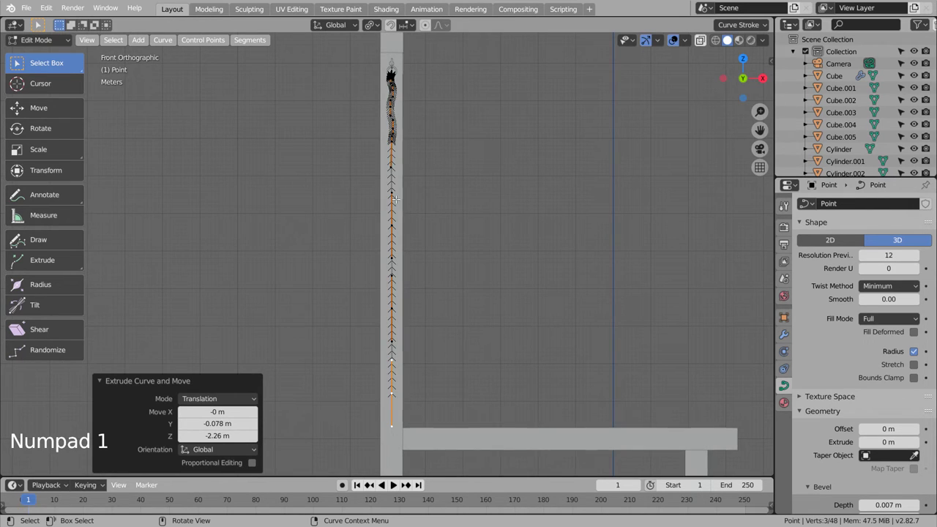
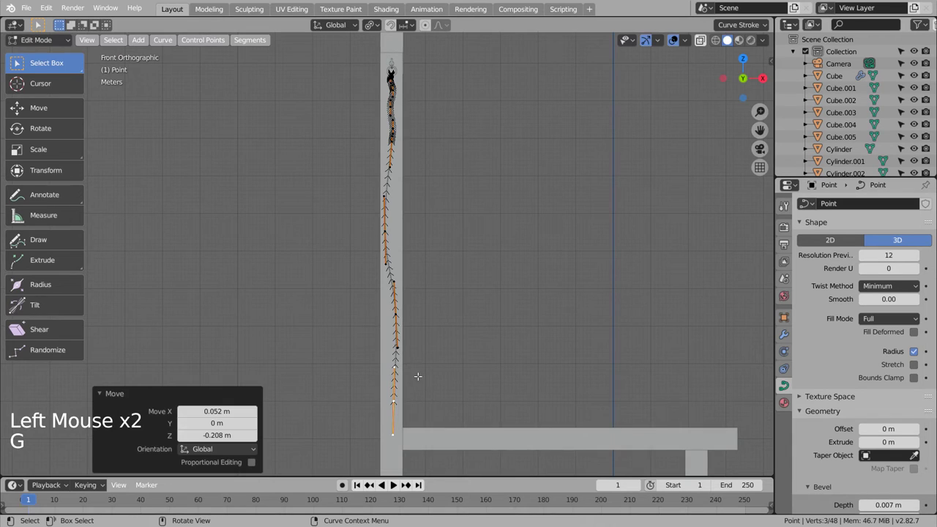
key(a)
key(v)
key(Tab)
click(464, 346)
Toggle shading and orbit out to view the whole guillotine with its slim hanging cord
key(shift+z)
key(shift+z)
scroll(down, 3)
middle_click(454, 315)
middle_click(538, 329)
middle_click(467, 327)
middle_click(468, 327)
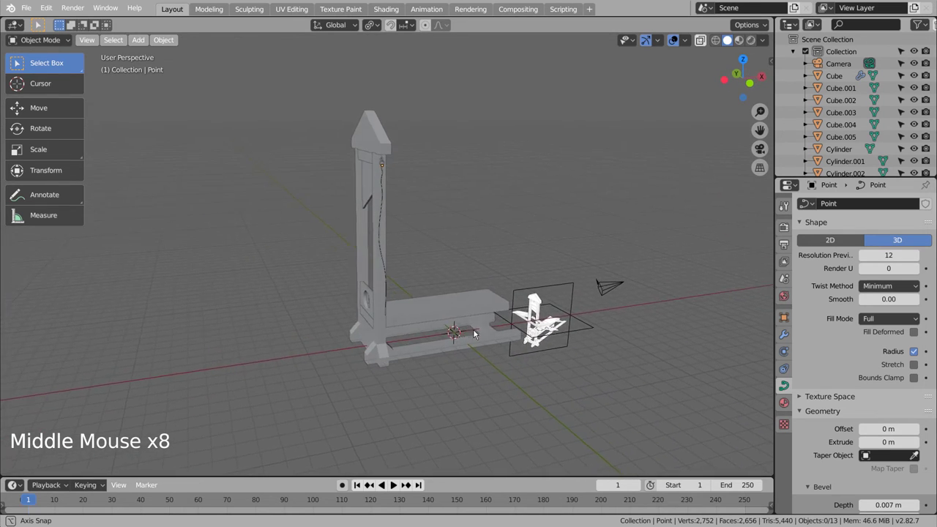
Widen the pointed roof along X so it overhangs the guillotine posts
middle_click(485, 324)
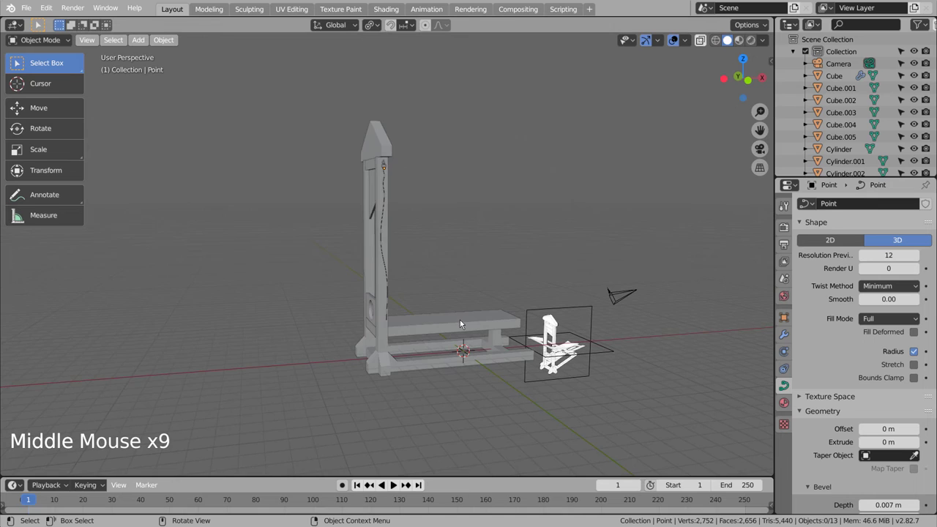
key(KP_1)
scroll(up, 3)
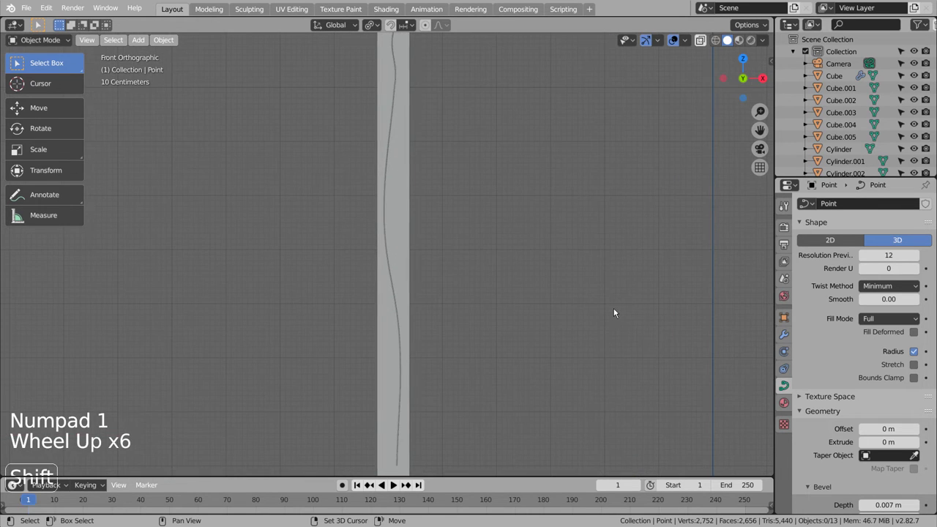
middle_click(621, 313)
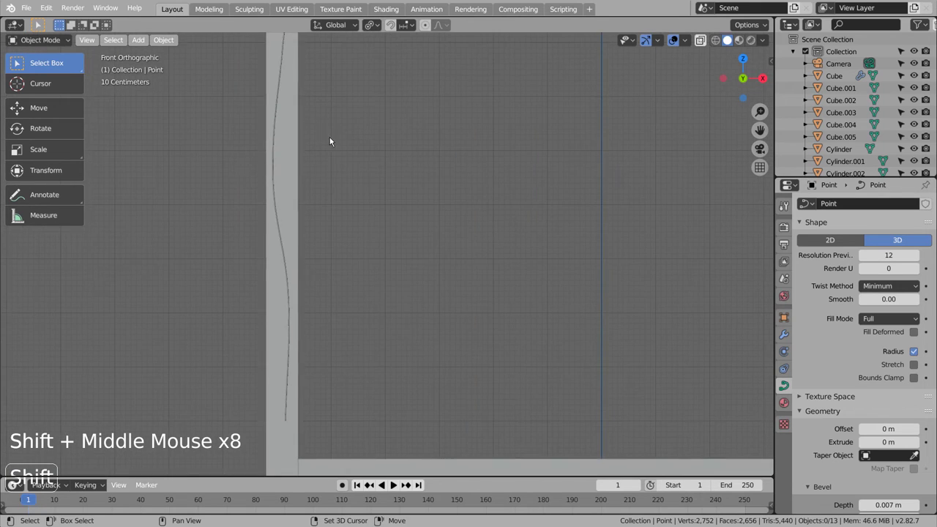
middle_click(467, 252)
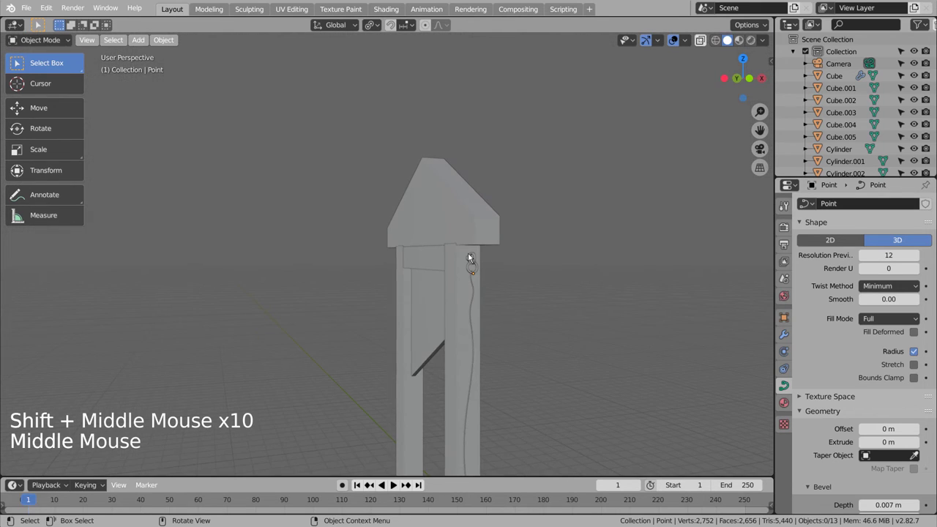
click(427, 258)
click(434, 306)
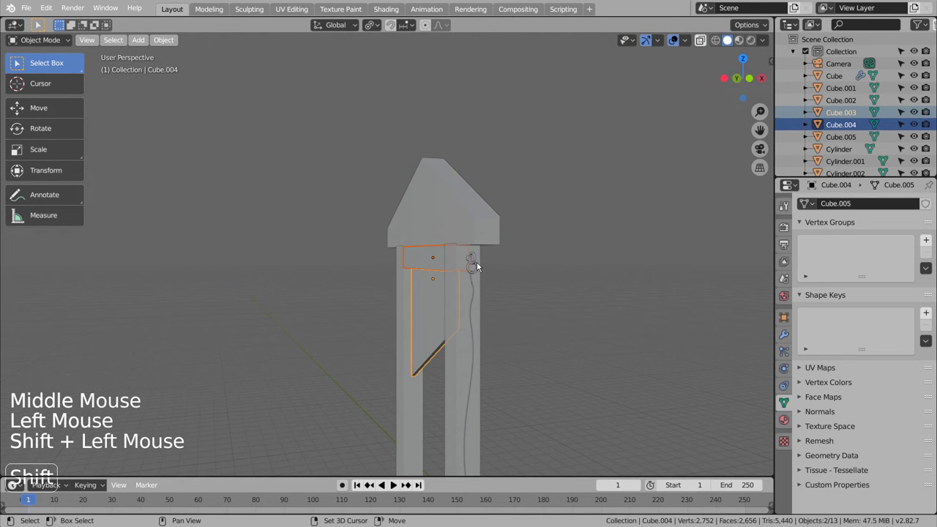
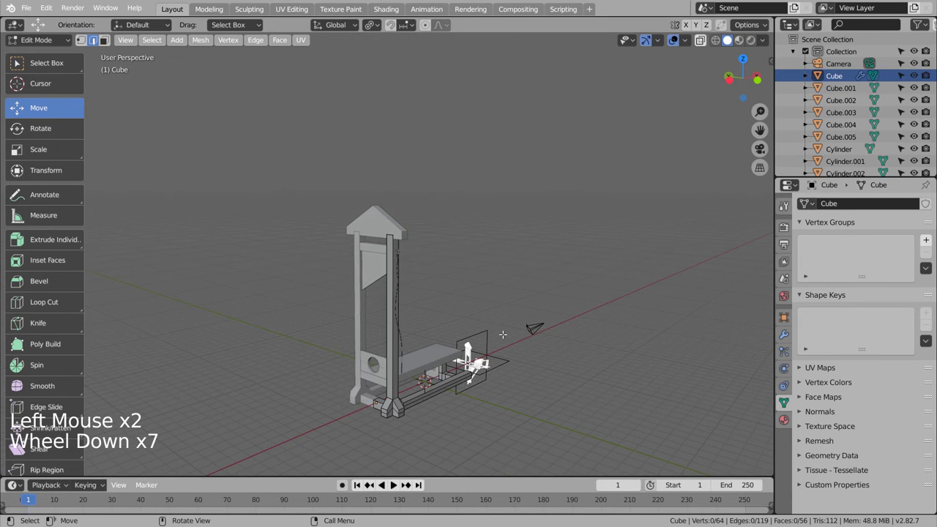
scroll(down, 3)
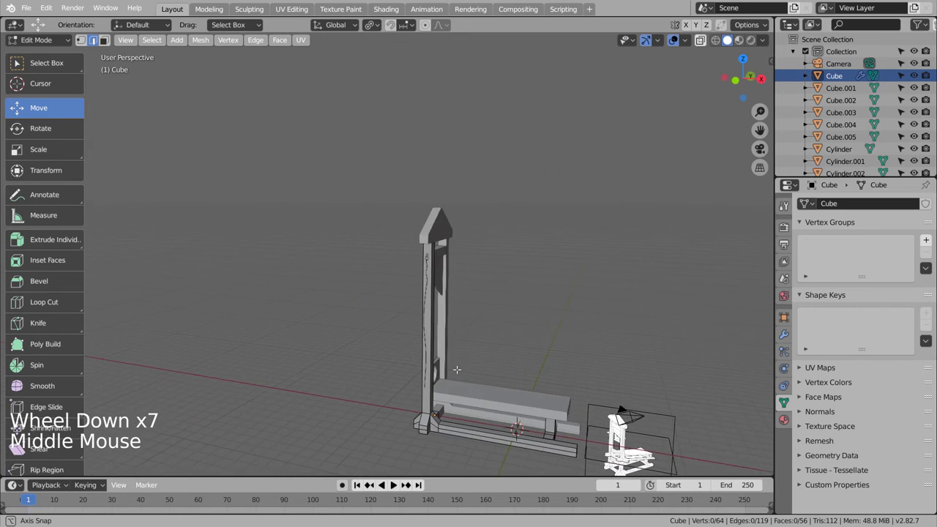
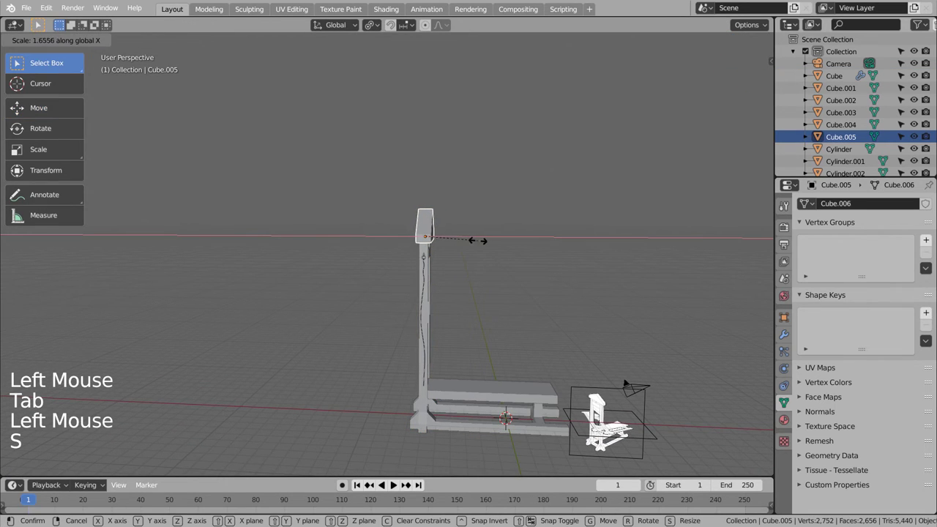
click(492, 291)
Lower the roof piece down so it rests on top of the posts
middle_click(491, 349)
click(582, 345)
scroll(up, 3)
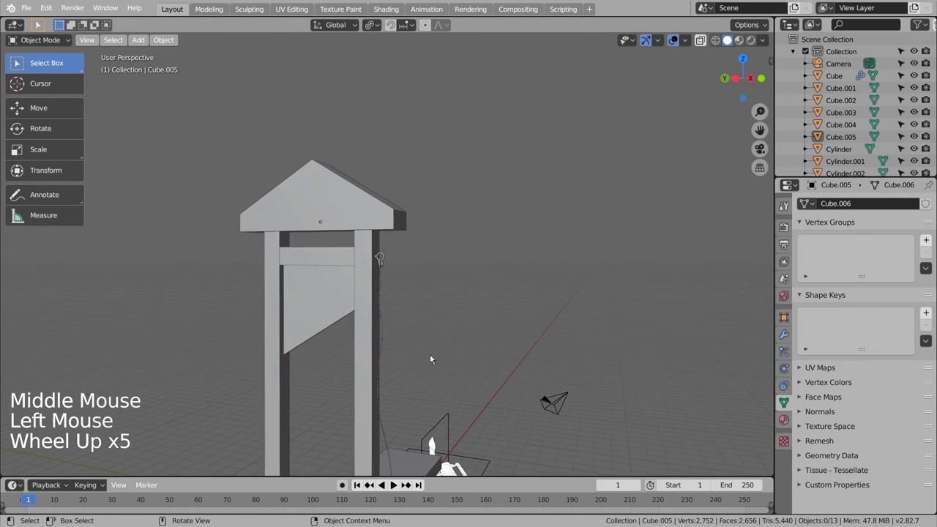
click(350, 256)
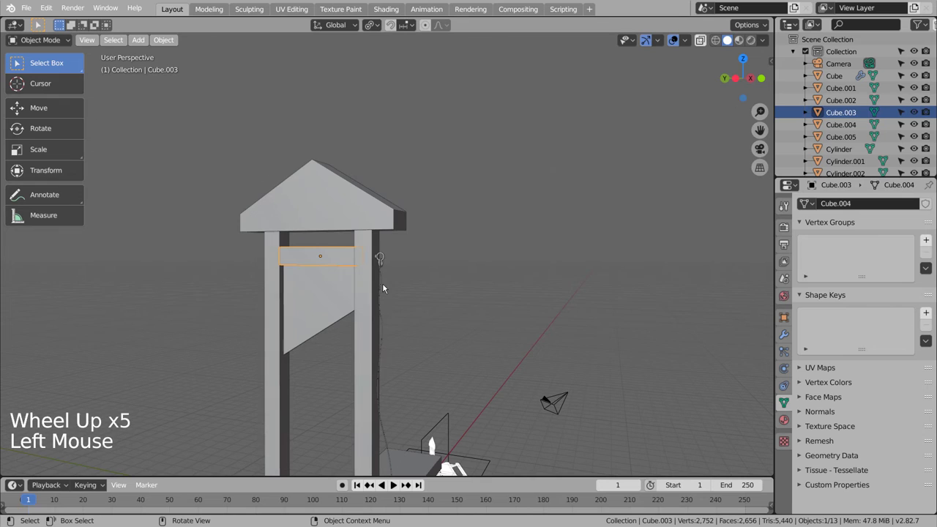
click(343, 216)
key(g)
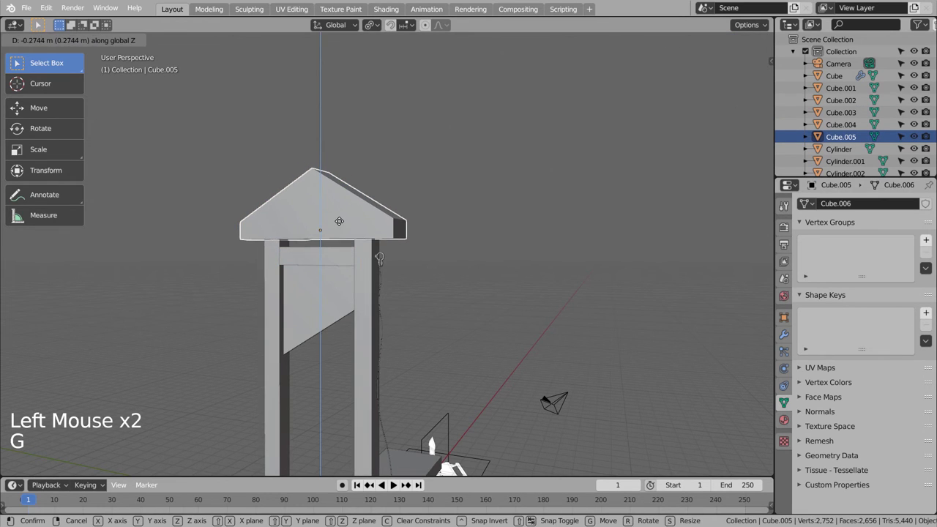
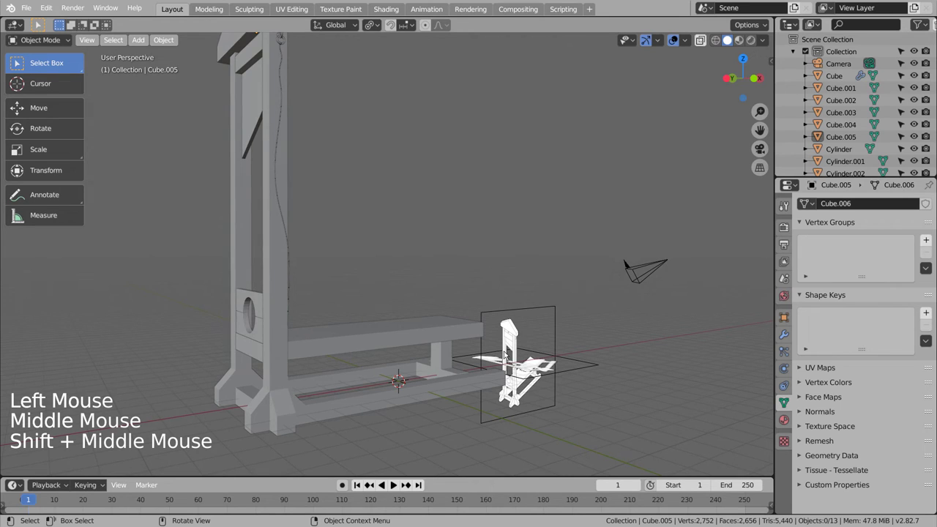
Orbit and check the roof placement from front, top and side views
middle_click(358, 257)
middle_click(371, 255)
middle_click(390, 255)
middle_click(422, 256)
middle_click(476, 256)
middle_click(448, 248)
middle_click(384, 256)
middle_click(357, 267)
middle_click(485, 369)
middle_click(442, 374)
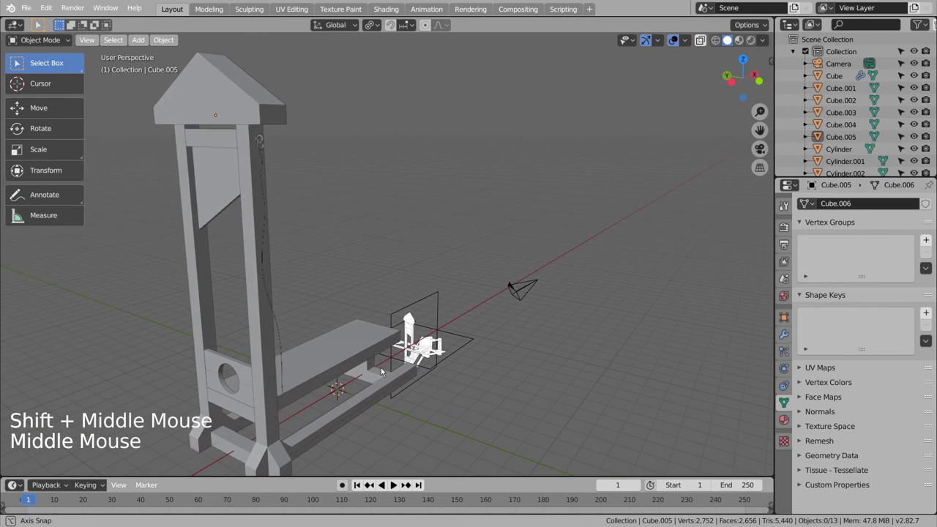
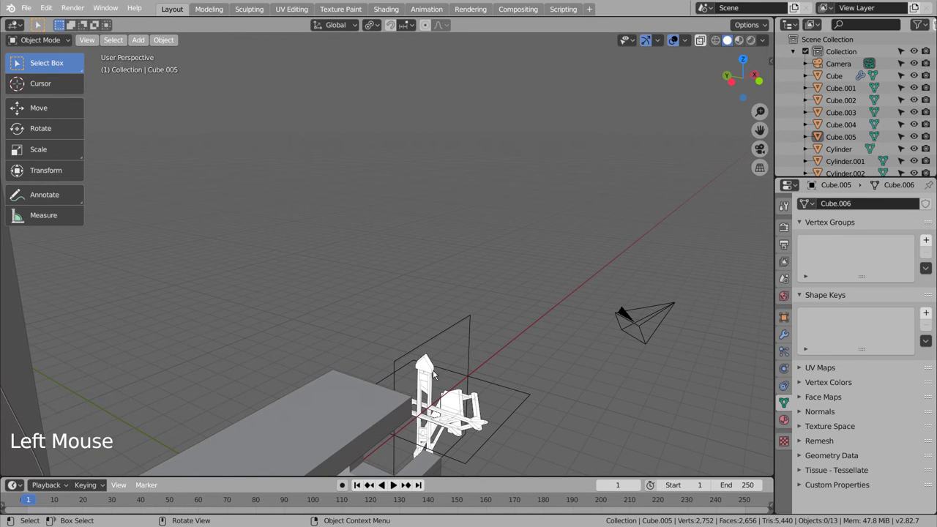
scroll(down, 3)
middle_click(271, 226)
middle_click(324, 279)
key(KP_1)
key(KP_7)
key(KP_1)
key(KP_3)
scroll(up, 3)
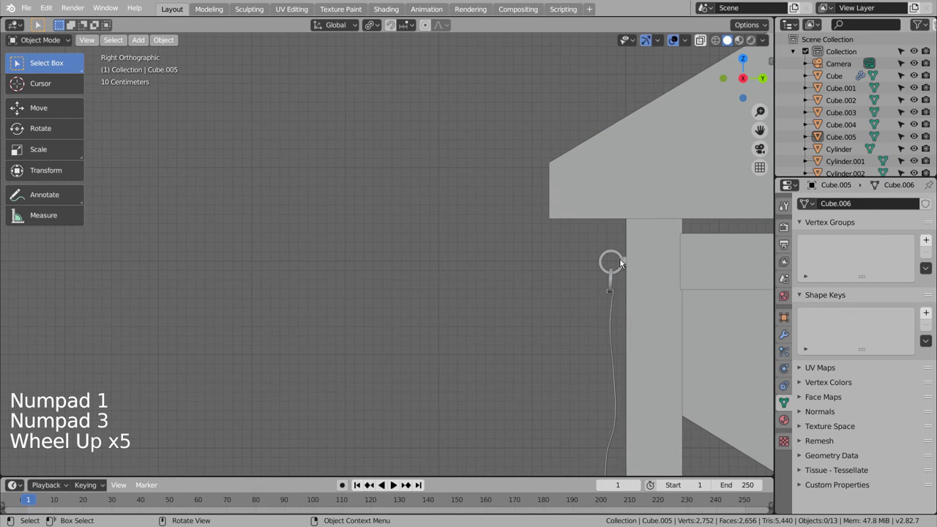
Duplicate the small cylinder and fit the copy centred just under the roof beam
click(630, 264)
click(626, 263)
middle_click(643, 273)
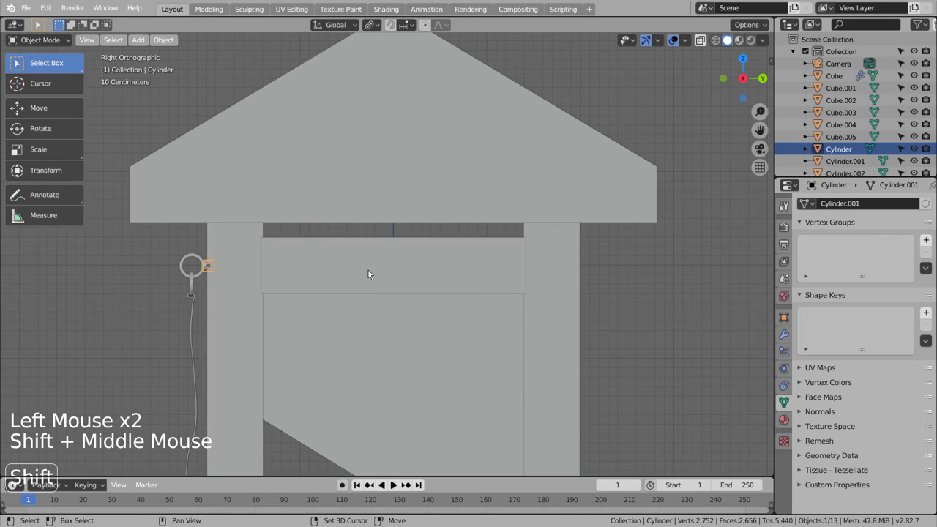
key(shift+d)
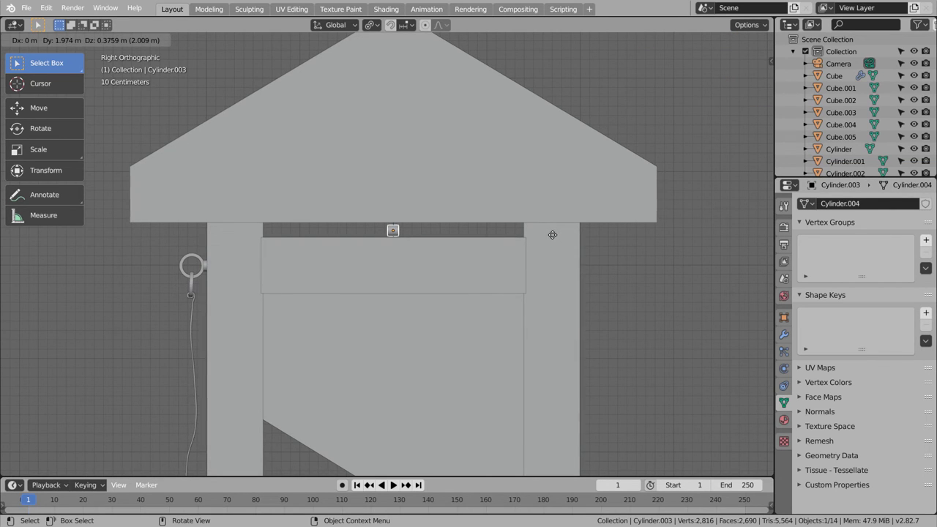
key(r)
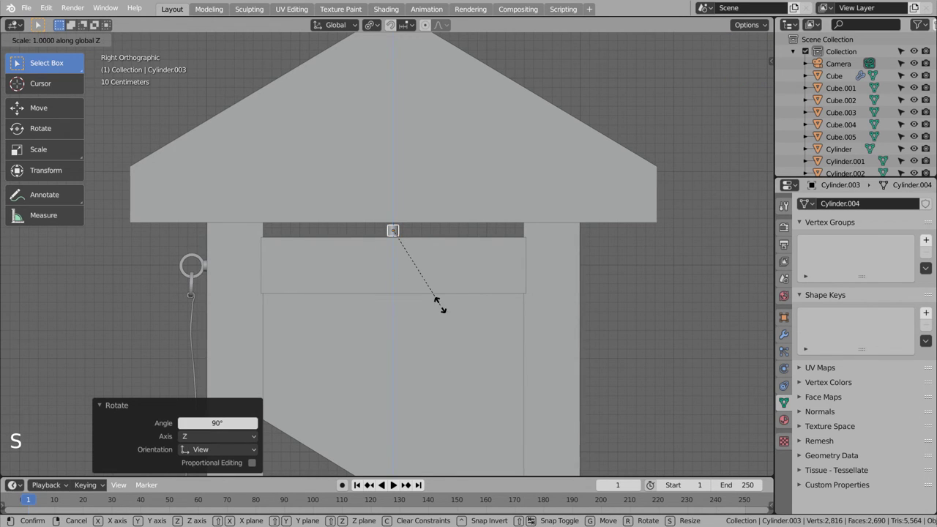
key(s)
key(shift+z)
click(648, 306)
scroll(down, 3)
key(shift+z)
click(645, 306)
scroll(down, 3)
Inspect the guillotine from around and save the blend file
middle_click(581, 343)
middle_click(641, 375)
middle_click(602, 350)
middle_click(589, 355)
scroll(up, 3)
middle_click(587, 304)
key(ctrl+s)
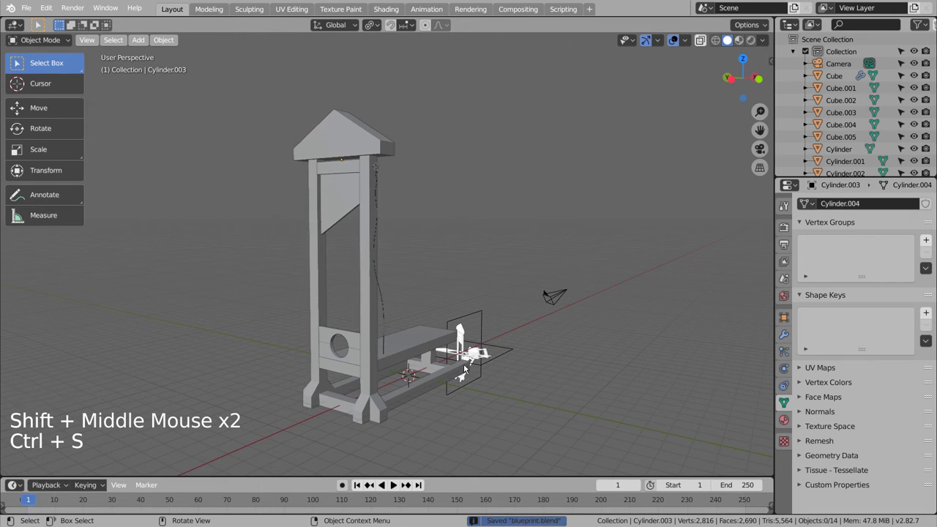
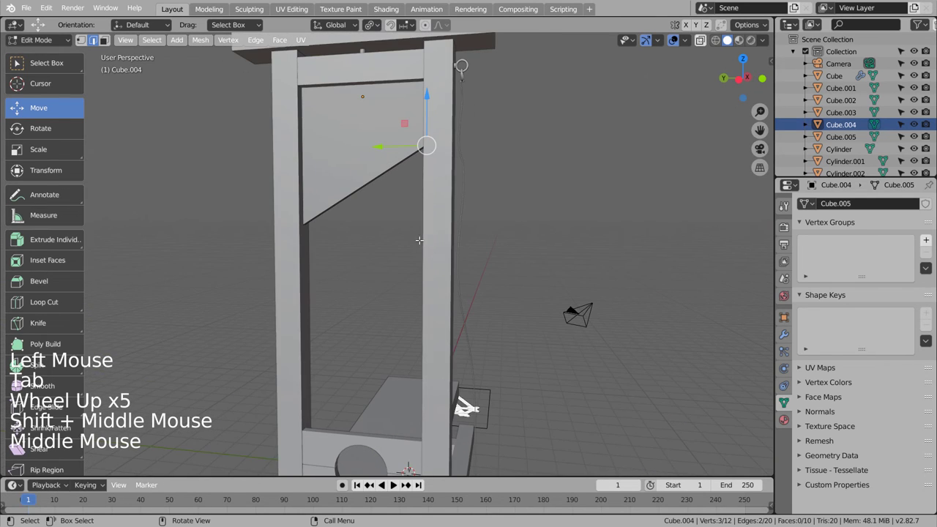
Add an edge loop across the blade to define its lower cutting strip
key(ctrl+r)
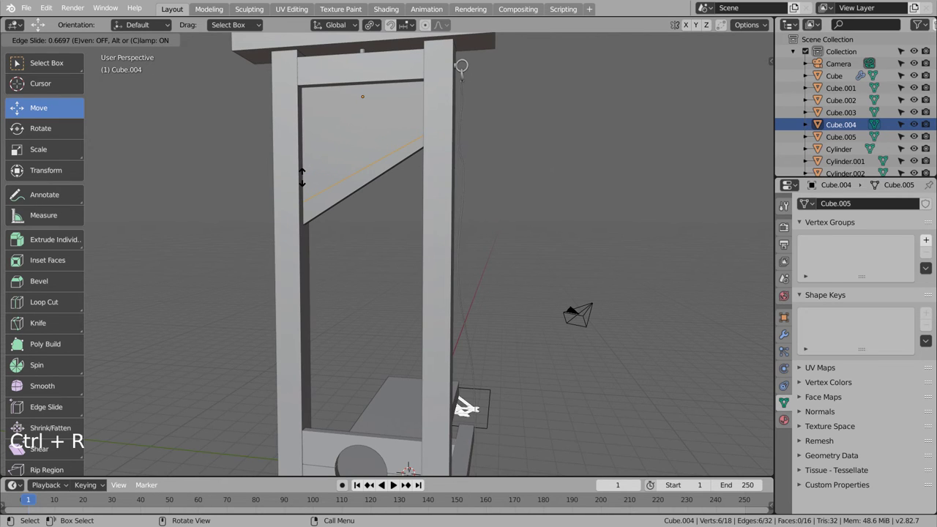
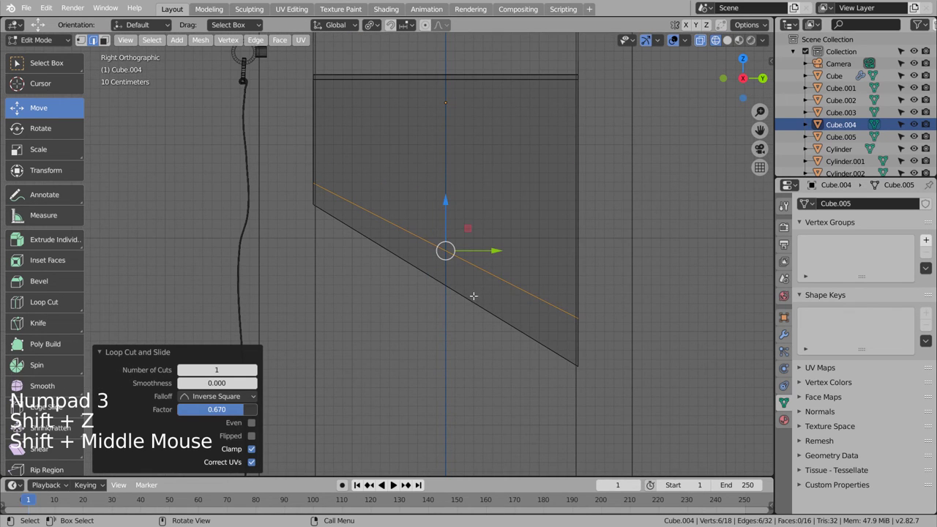
key(shift+z)
key(shift+z)
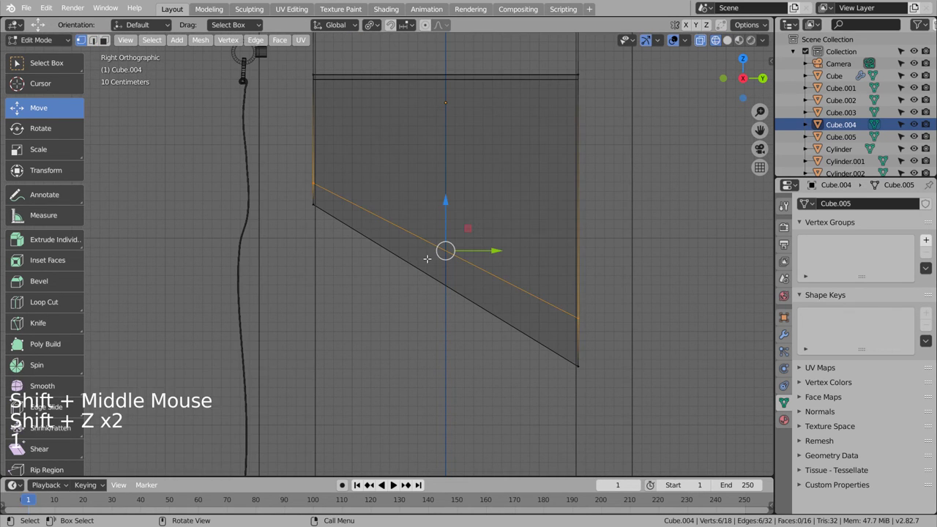
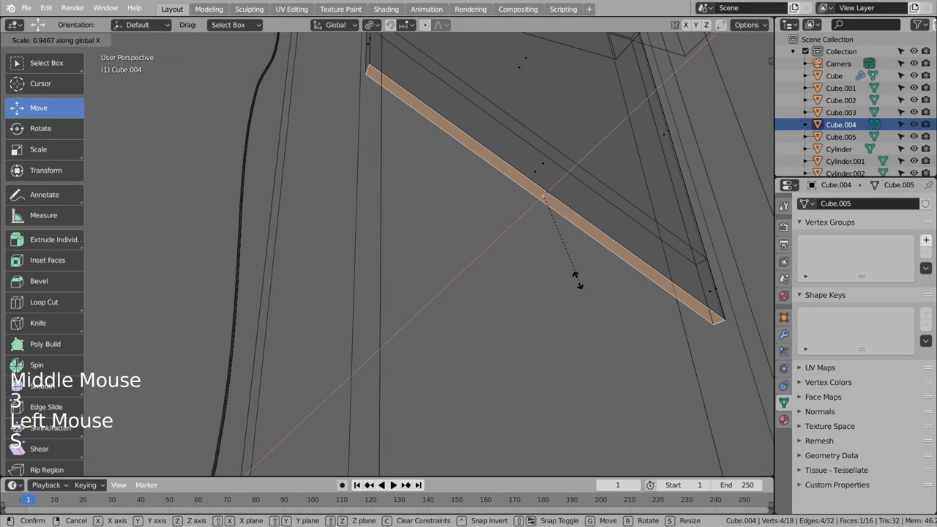
key(Tab)
middle_click(585, 266)
key(shift+z)
scroll(down, 3)
scroll(down, 3)
key(Tab)
key(Tab)
key(Tab)
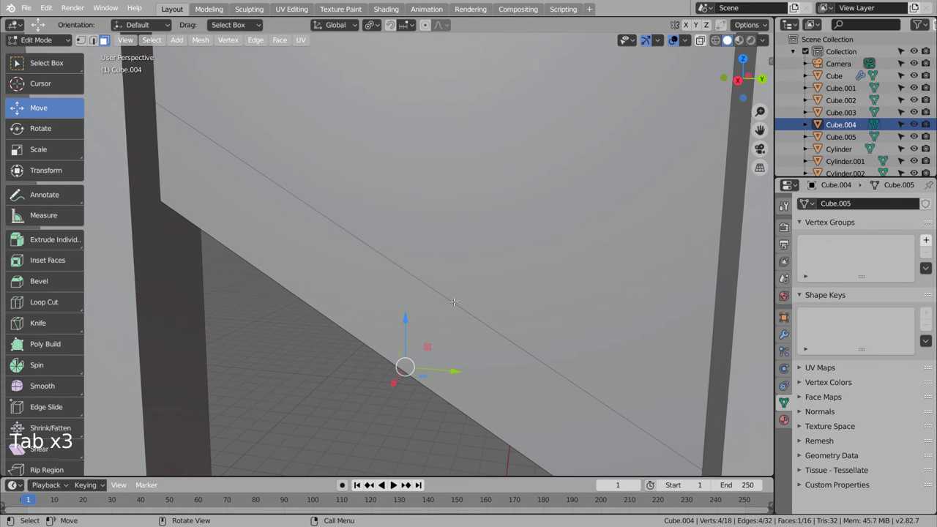
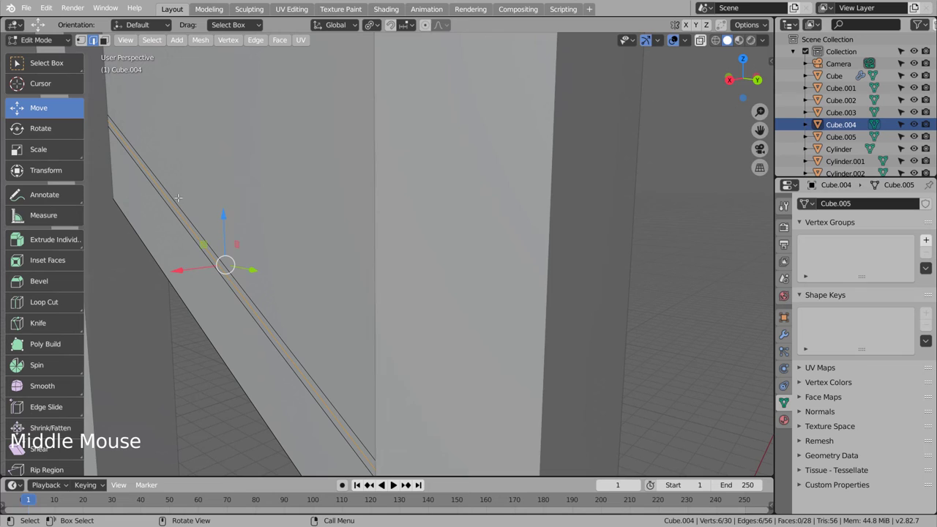
Scale the blade's lower edge loop along X into a thin cutting edge and leave Edit Mode
key(s)
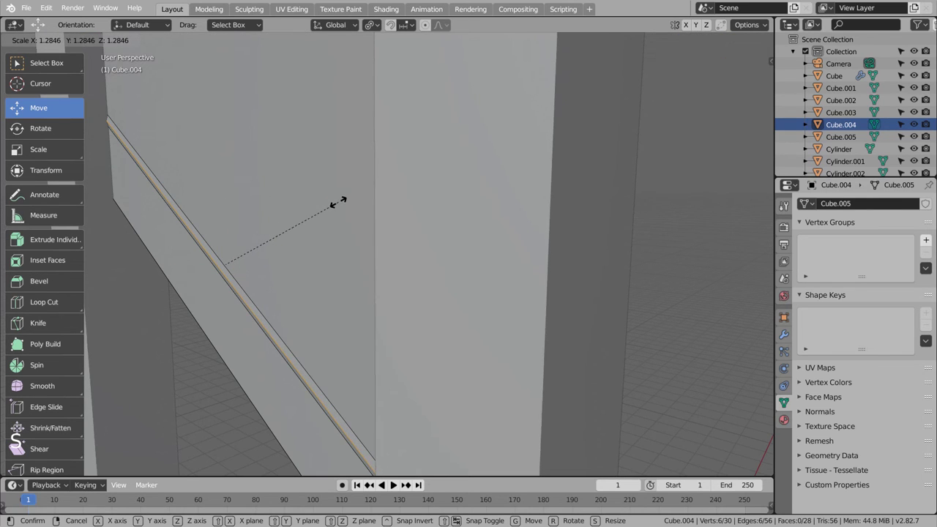
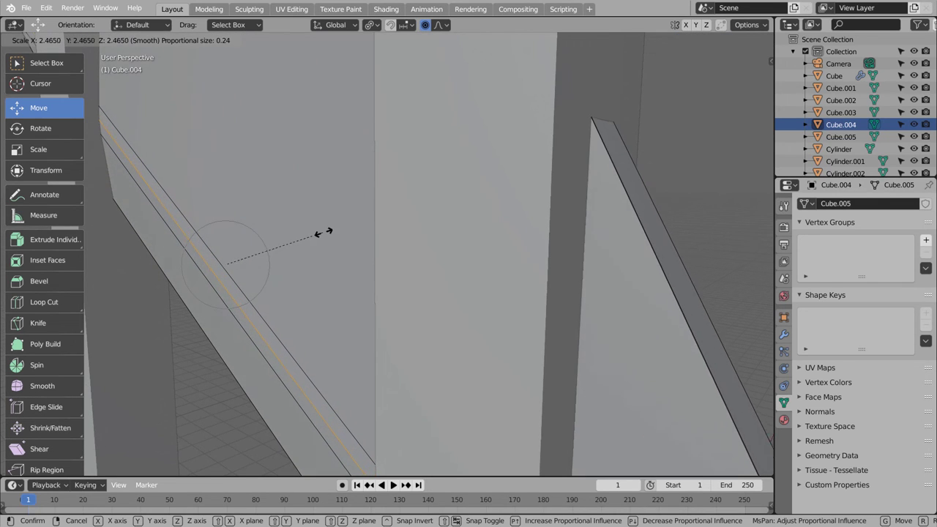
scroll(down, 3)
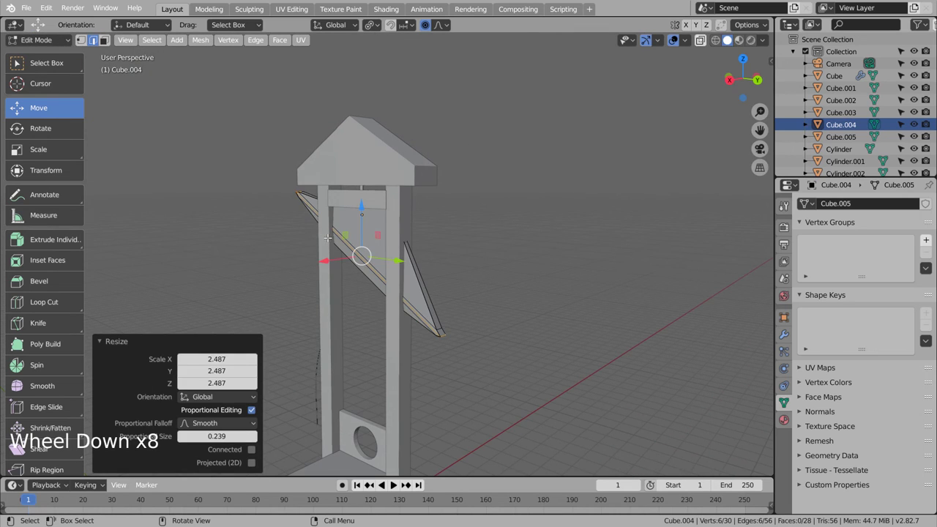
scroll(down, 3)
key(ctrl+z)
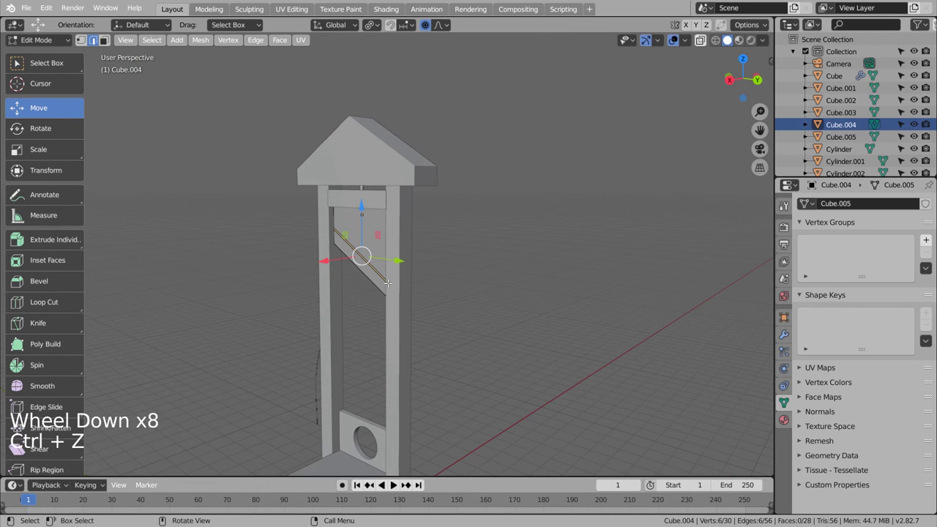
key(s)
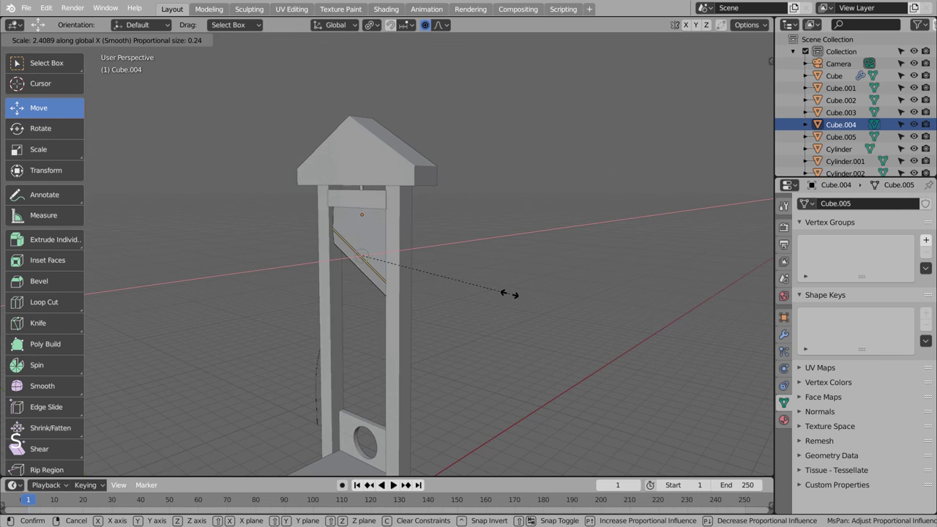
key(ctrl+z)
key(Tab)
scroll(up, 3)
key(shift+z)
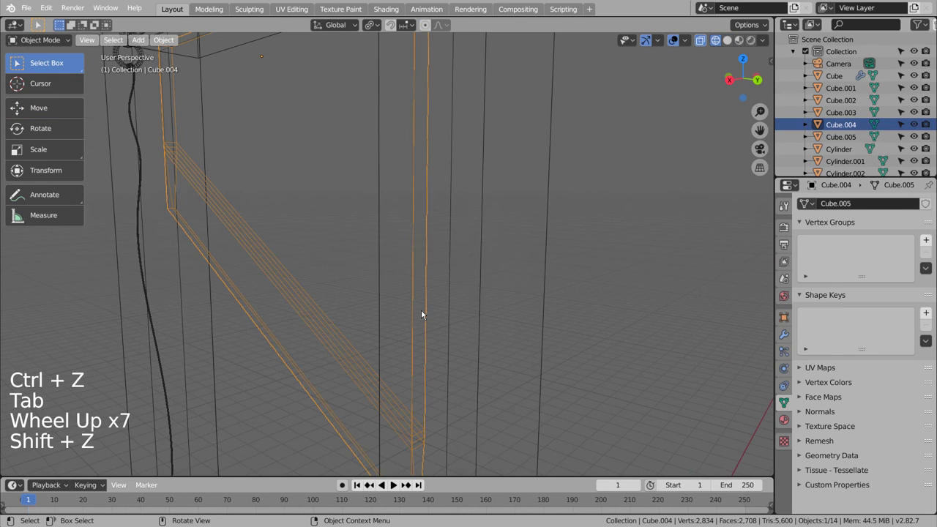
Undo stray edits, deselect and orbit around the assembled guillotine
key(ctrl+z)
key(ctrl+z)
key(ctrl+z)
key(Tab)
middle_click(396, 339)
scroll(down, 3)
click(481, 401)
scroll(down, 3)
middle_click(593, 415)
scroll(down, 3)
middle_click(485, 413)
scroll(down, 3)
scroll(down, 3)
Remove the reference image from the Outliner and select the guillotine frame
click(918, 142)
double_click(919, 153)
click(928, 140)
scroll(up, 3)
click(845, 81)
scroll(up, 3)
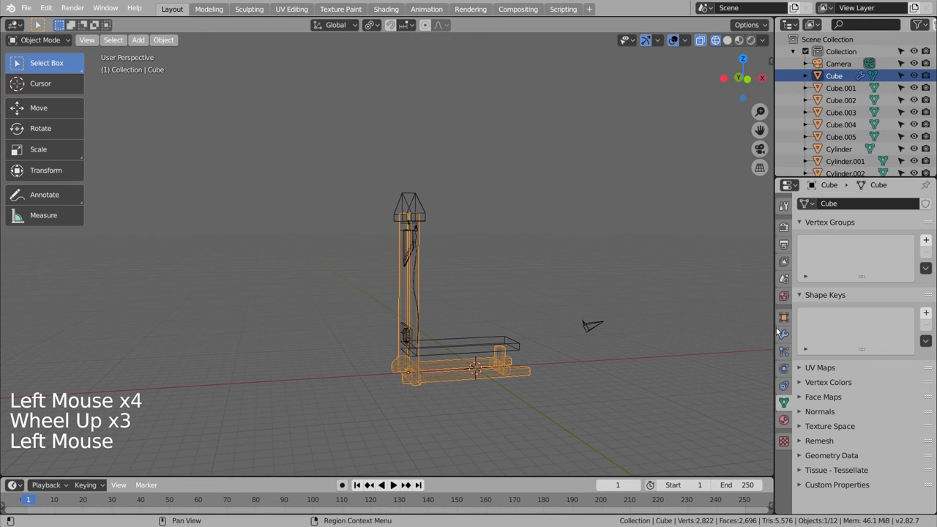
click(783, 338)
click(848, 242)
click(619, 257)
Look through the scene camera and walk it to frame the guillotine
middle_click(544, 275)
scroll(up, 3)
middle_click(573, 286)
middle_click(544, 290)
middle_click(560, 281)
middle_click(562, 283)
middle_click(560, 284)
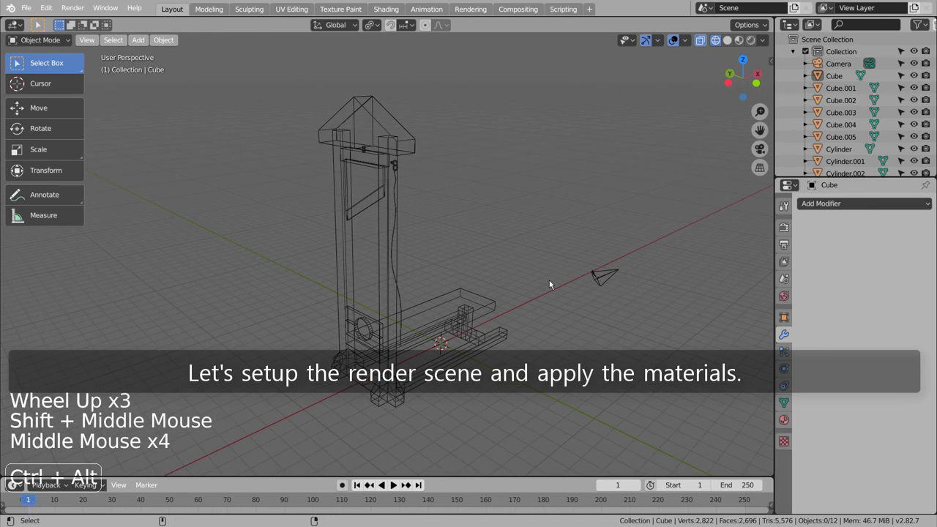
key(ctrl+alt+KP_0)
key(shift+`)
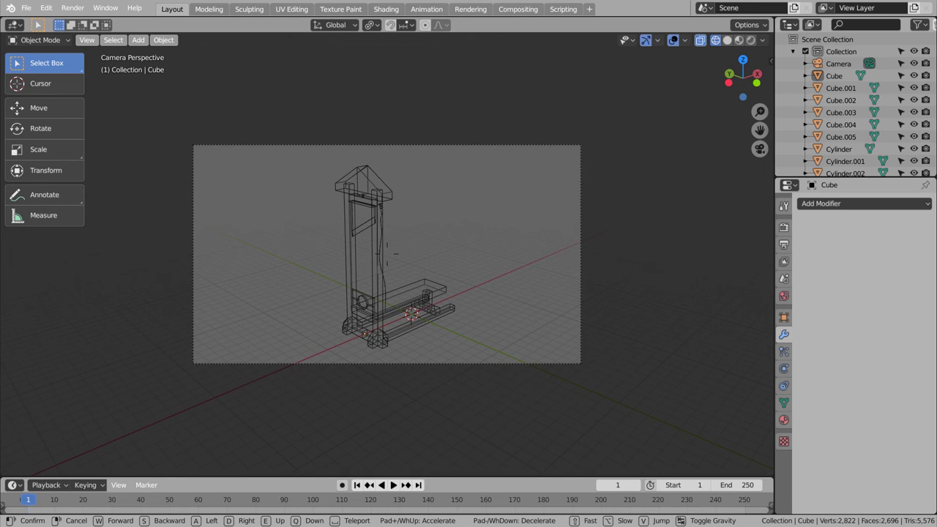
Confirm the closer camera framing and show the model in solid shading
scroll(up, 3)
click(378, 287)
scroll(up, 3)
key(shift+z)
click(591, 174)
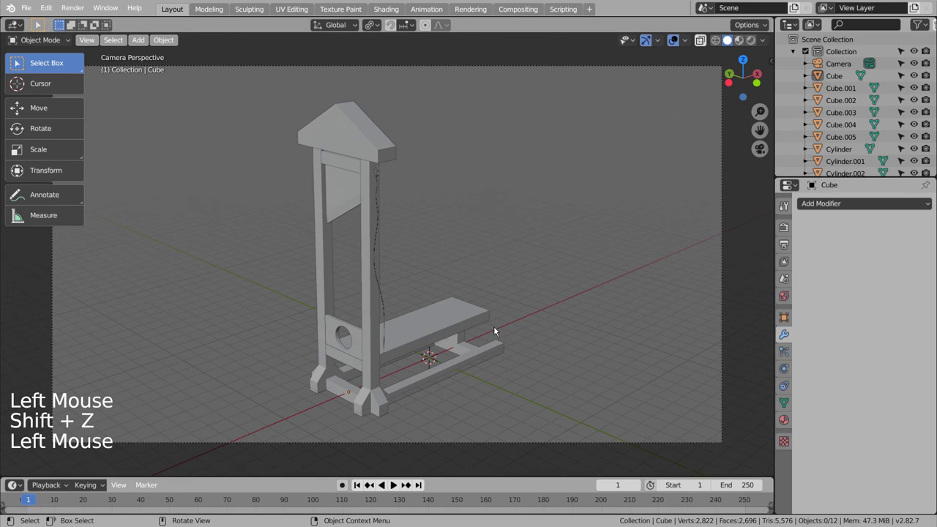
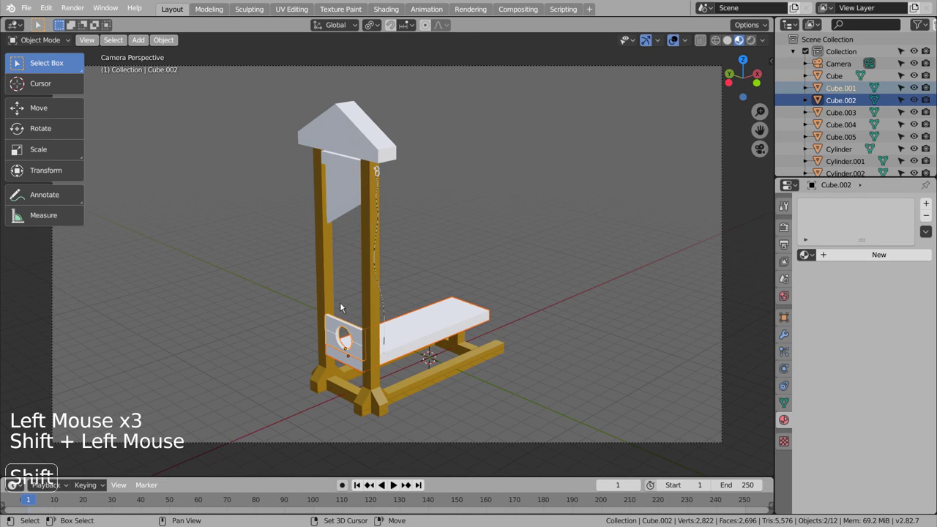
Copy the yellow wooden material from the frame to the roof, bench and other parts
double_click(349, 131)
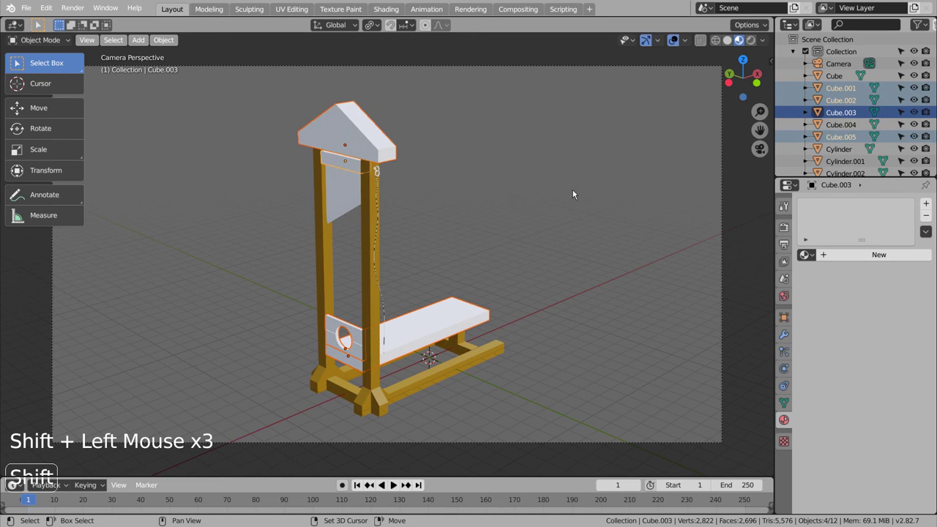
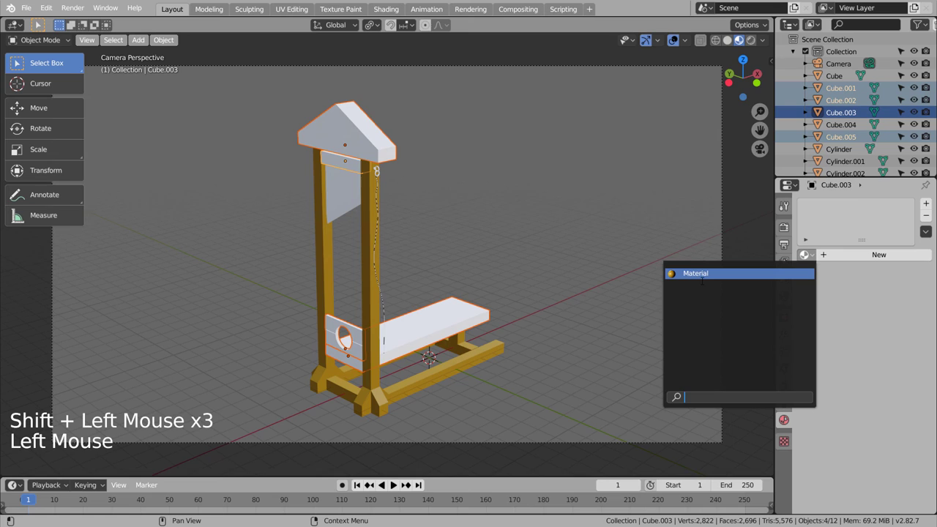
click(582, 268)
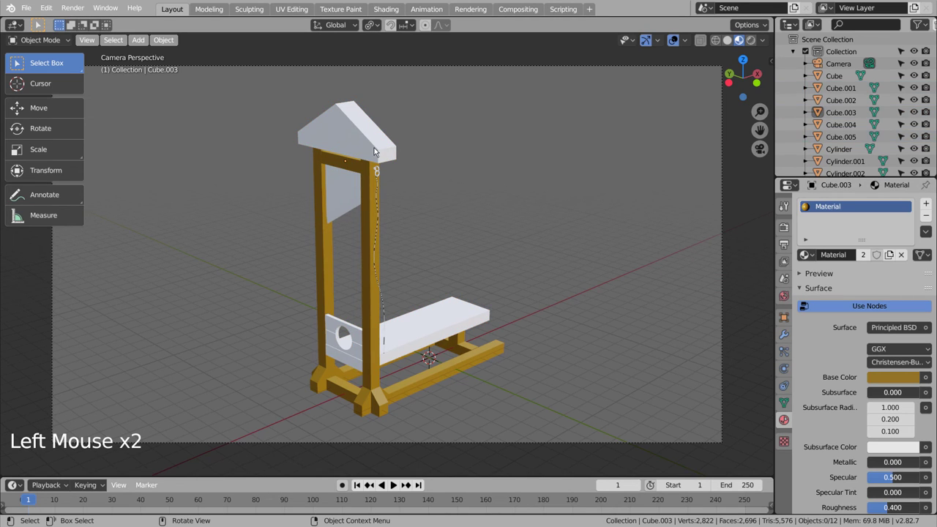
click(376, 150)
click(376, 197)
double_click(871, 202)
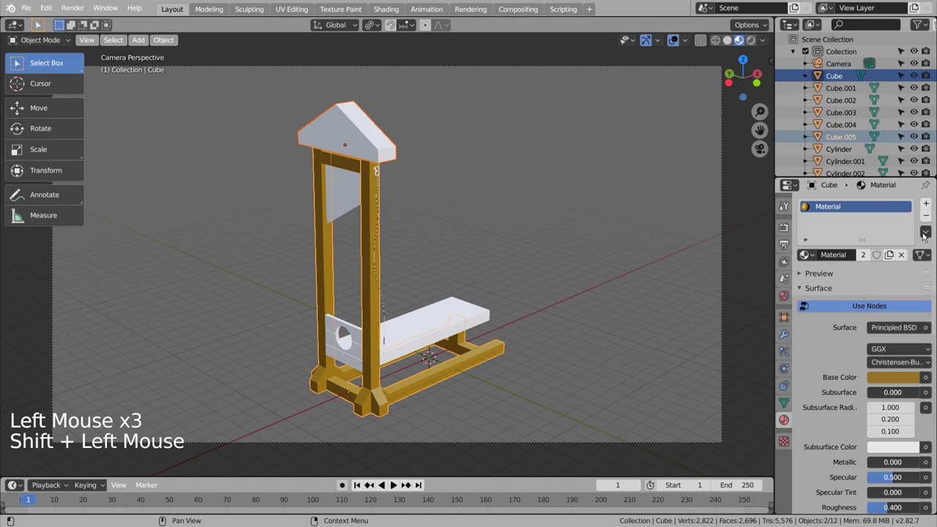
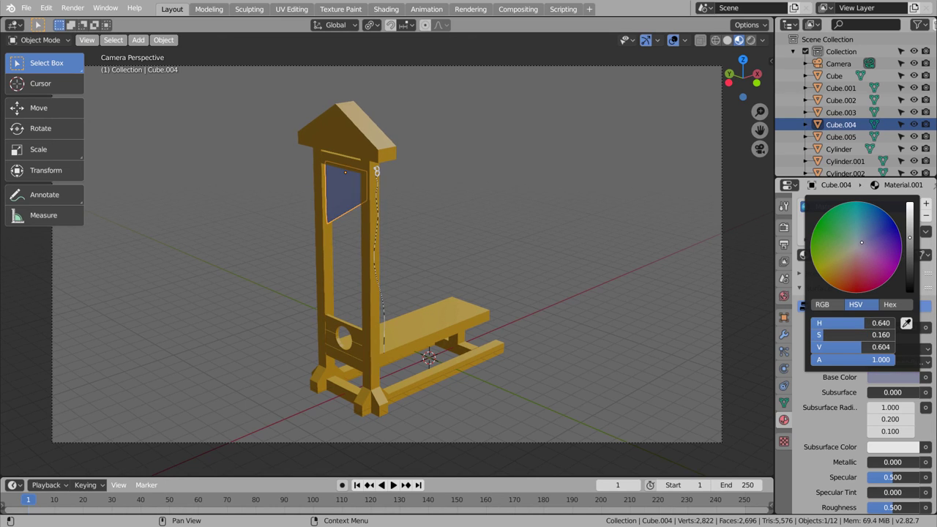
Give the blade a new pale blue-grey material and inspect the top of the frame
click(609, 241)
middle_click(637, 246)
middle_click(650, 235)
scroll(up, 3)
middle_click(543, 336)
middle_click(534, 379)
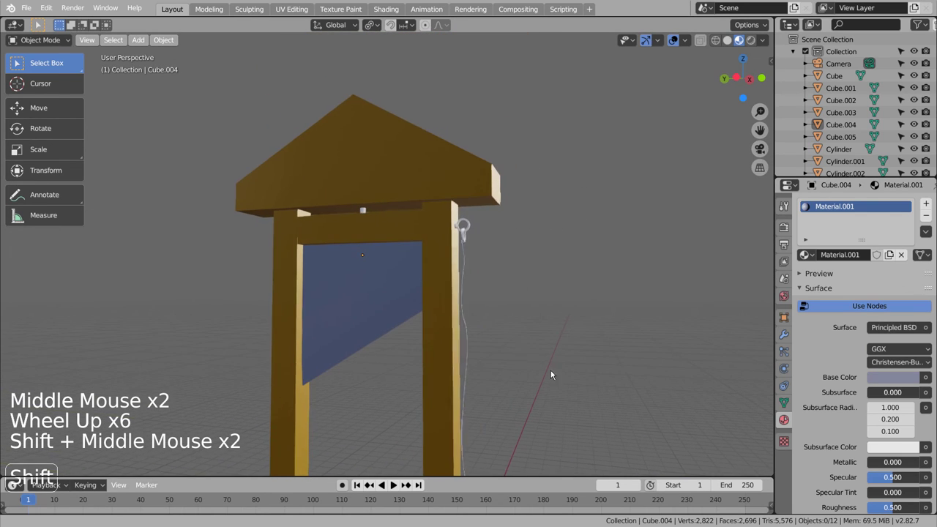
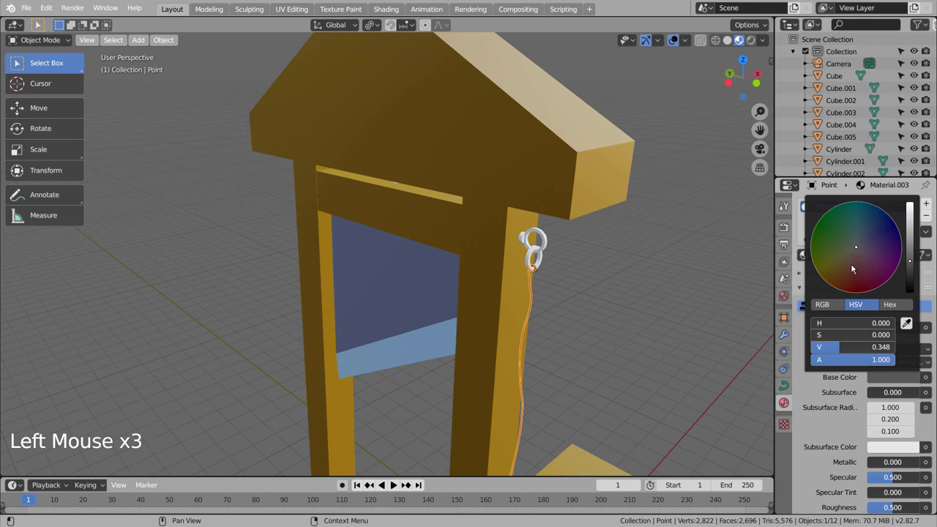
Colour the rope dark grey and set the ring's new material to near white
click(609, 260)
click(544, 262)
click(880, 261)
click(905, 379)
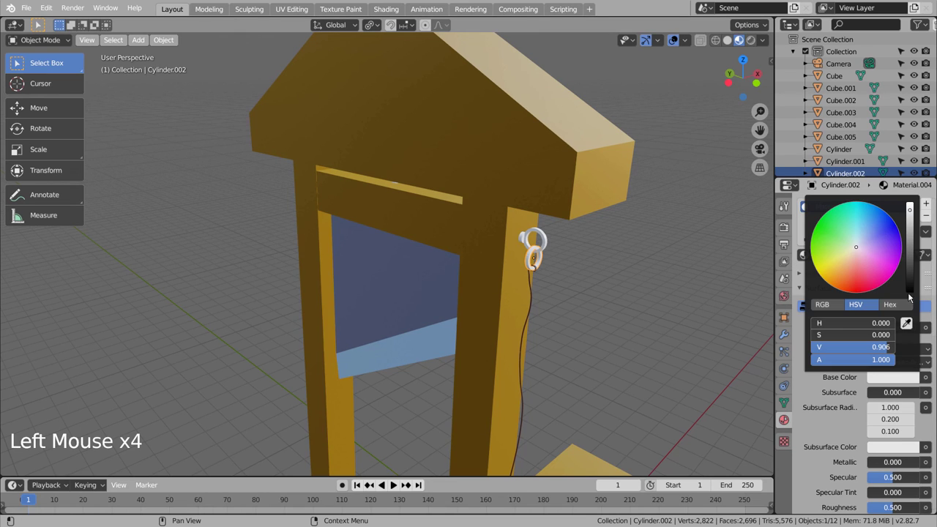
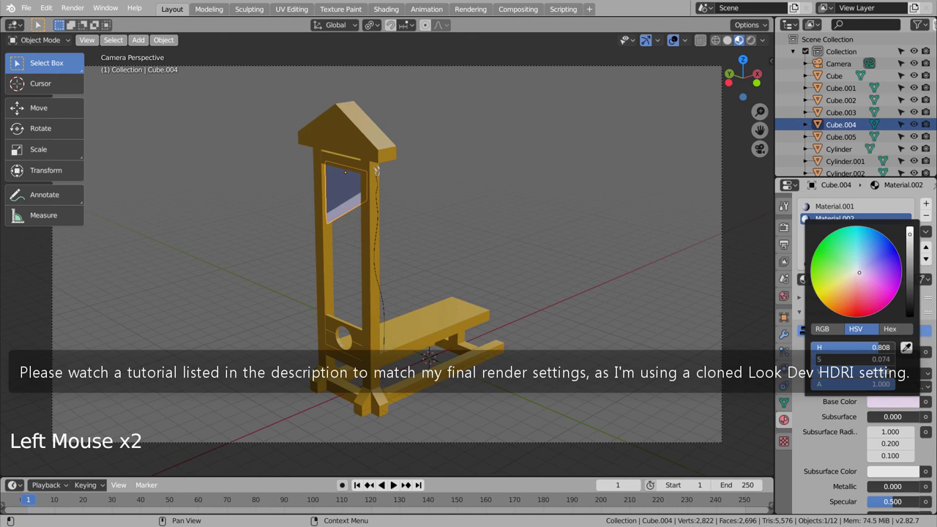
Finish the pale blade-edge colour, switch the render engine to Cycles and render on black
click(583, 244)
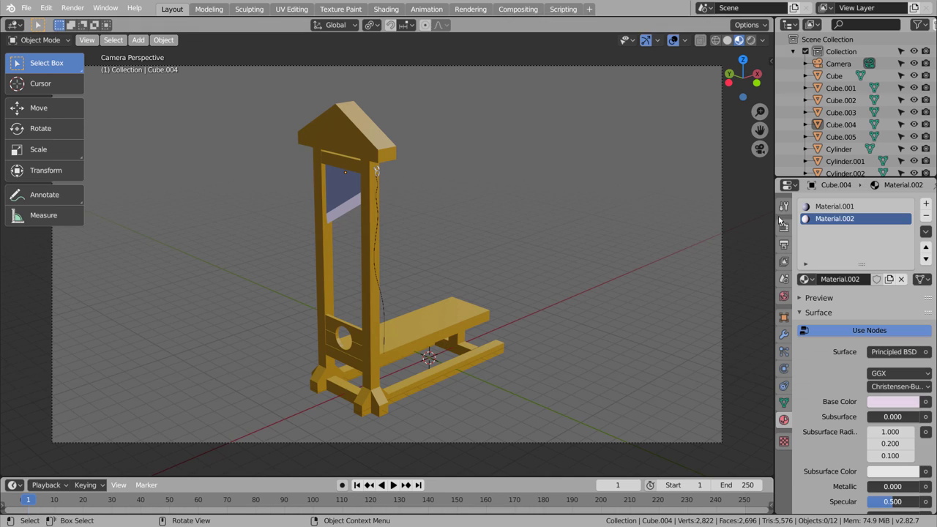
click(787, 227)
click(901, 199)
click(907, 208)
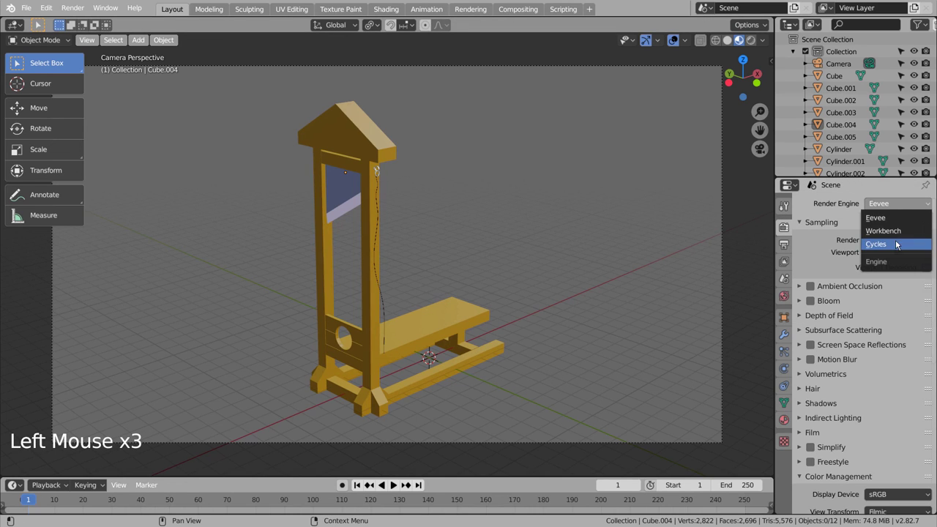
click(754, 44)
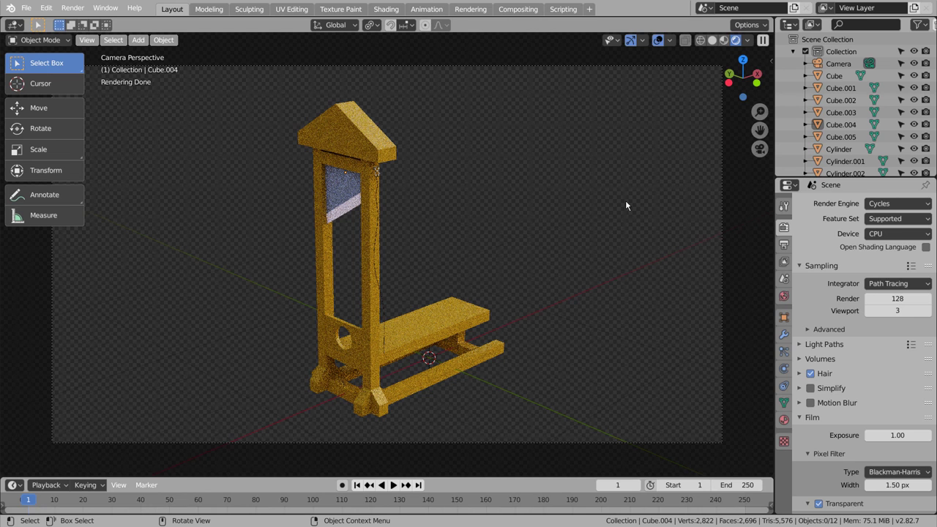
click(713, 44)
click(626, 172)
key(ctrl+s)
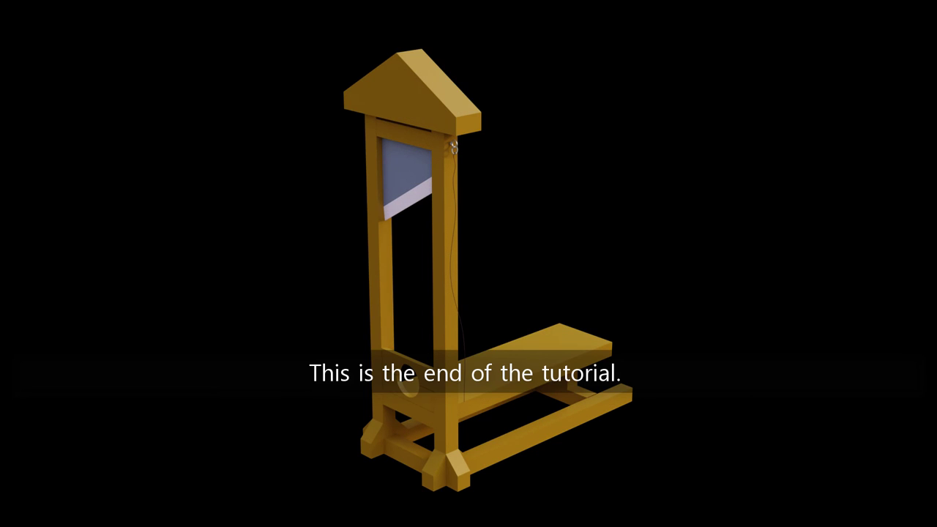